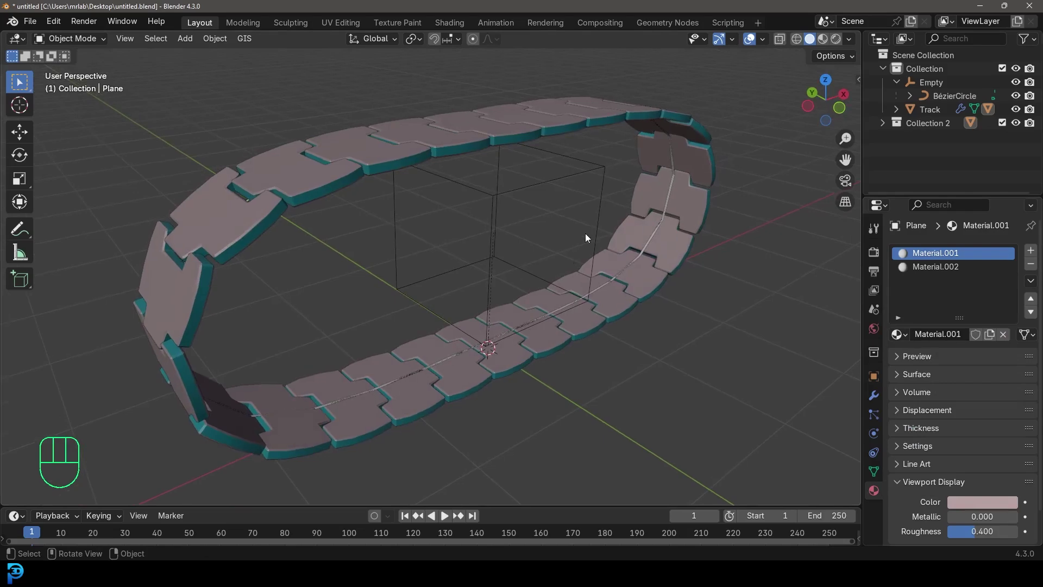
Step: Select the Empty controller and nudge it while orbiting around the track loop
left_click(511, 188)
left_click_drag(503, 219, 534, 215)
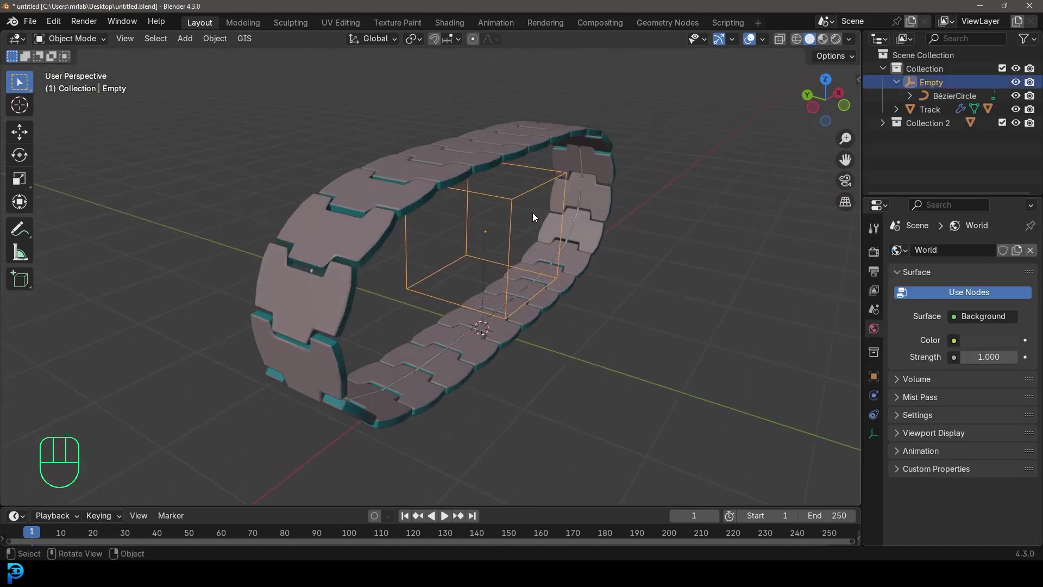
key("g")
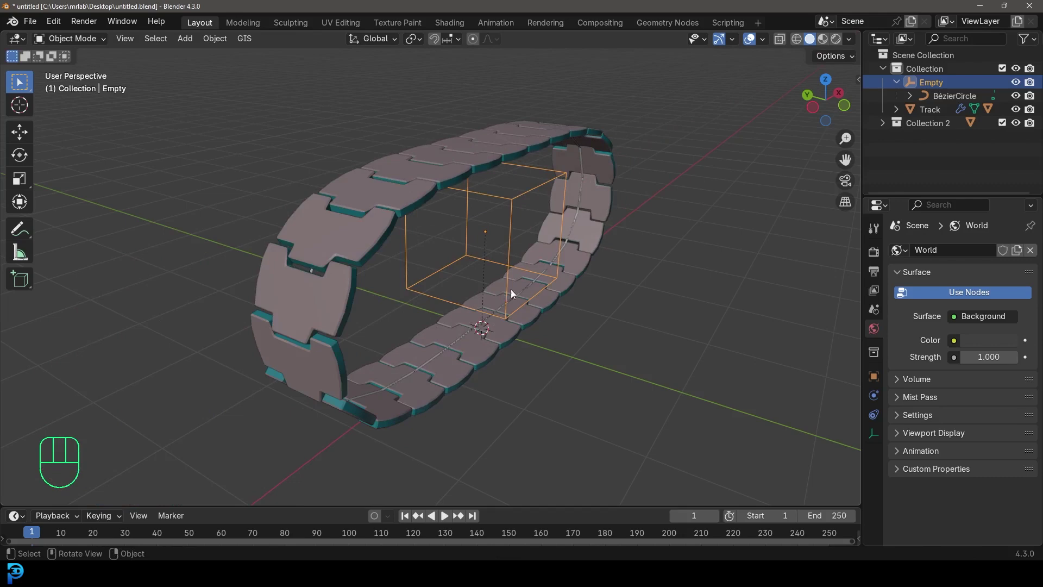
left_click_drag(343, 288, 366, 295)
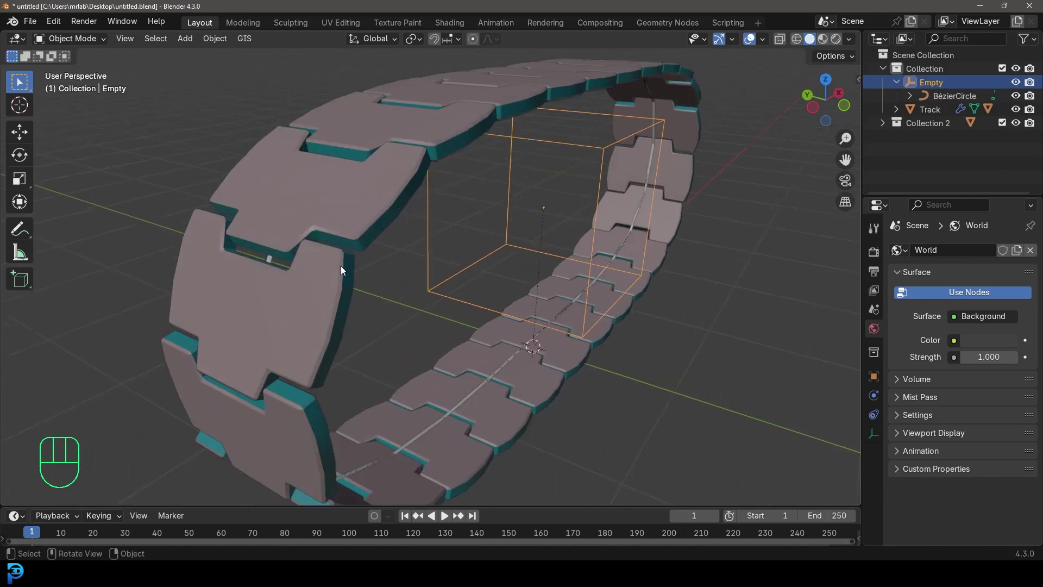
Step: Inspect the Track object in wireframe from the front, zooming onto a joint between links
left_click(367, 198)
key("z")
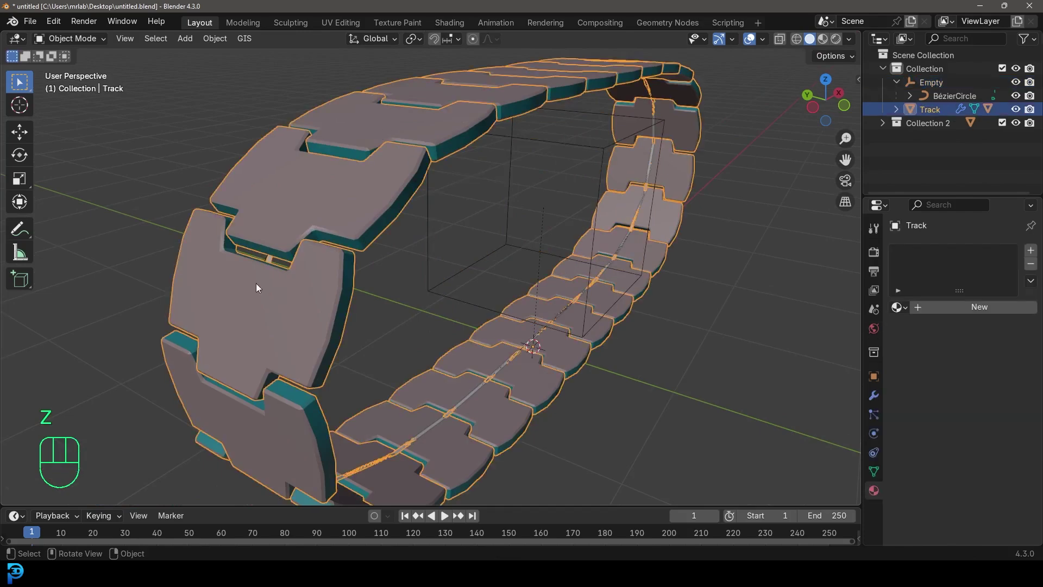
key("z")
key("KP_3")
key("KP_1")
middle_click(250, 274)
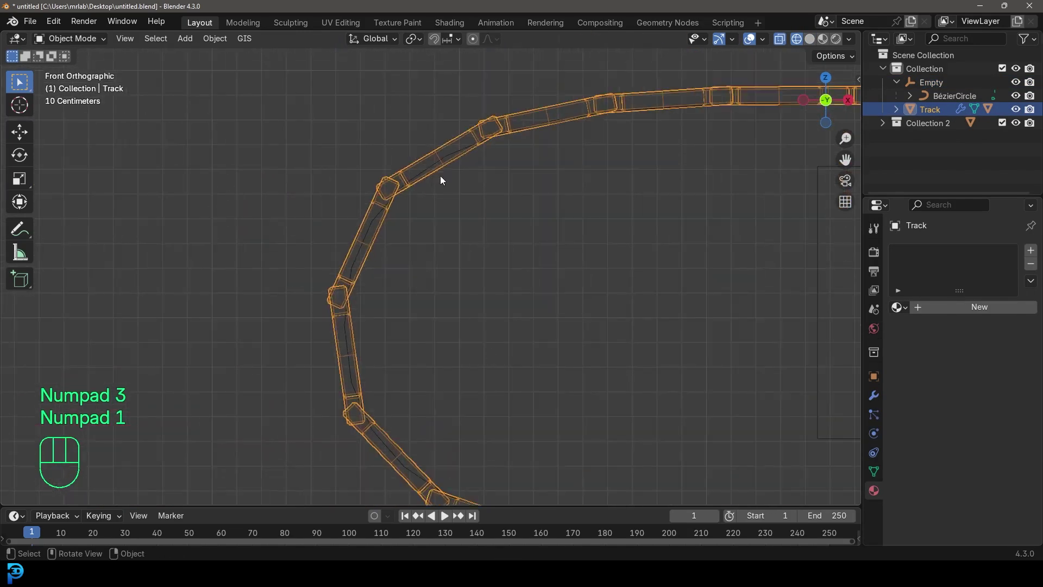
left_click_drag(447, 151, 422, 253)
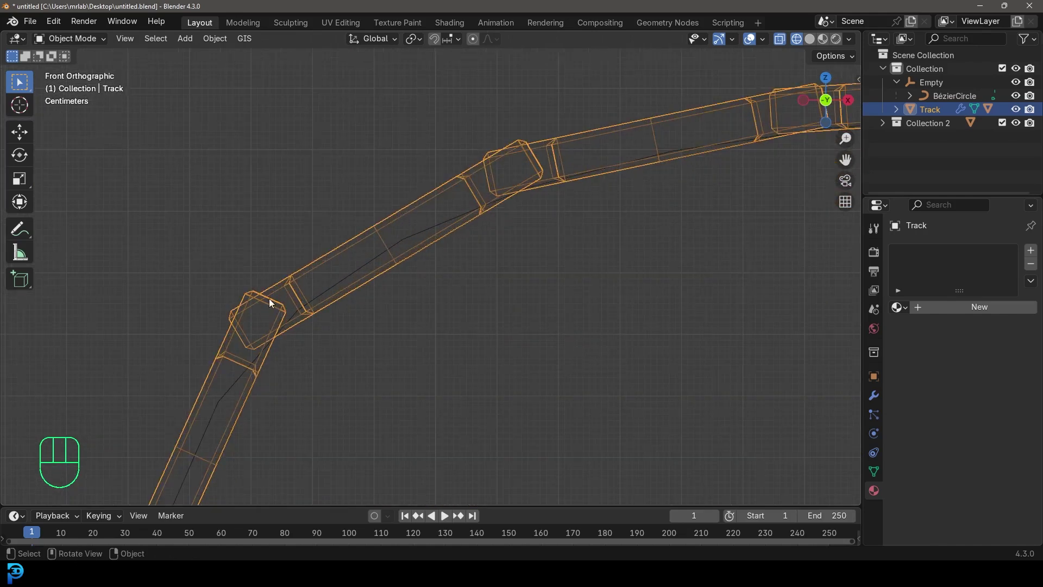
left_click_drag(447, 327, 459, 329)
Step: Slide the Empty along the global X axis so the track links travel around the loop
left_click(650, 246)
left_click_drag(549, 263, 582, 249)
key("g")
key("g")
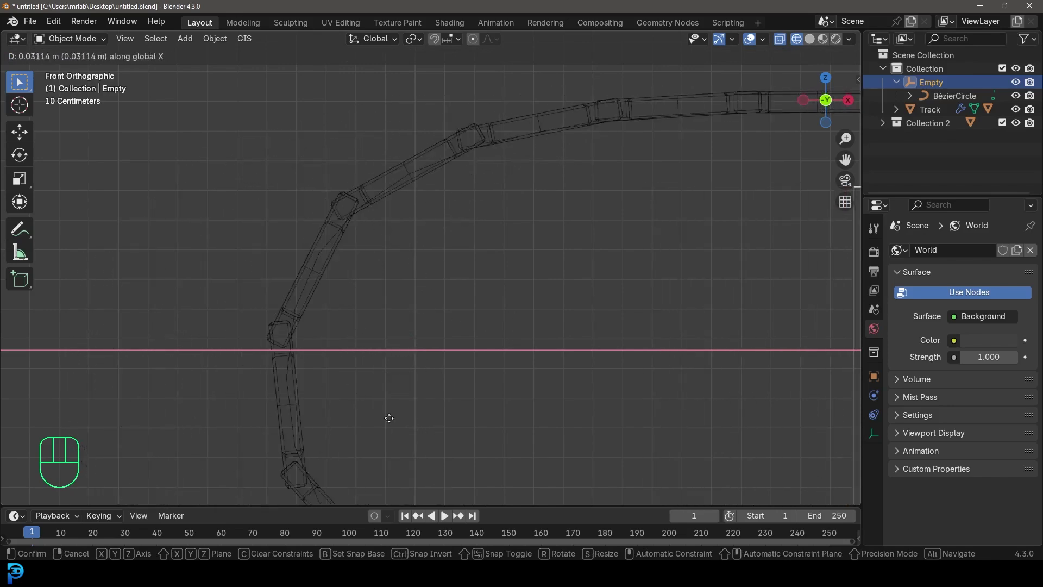
key("z")
left_click_drag(618, 270, 666, 312)
left_click_drag(655, 309, 563, 296)
key("g")
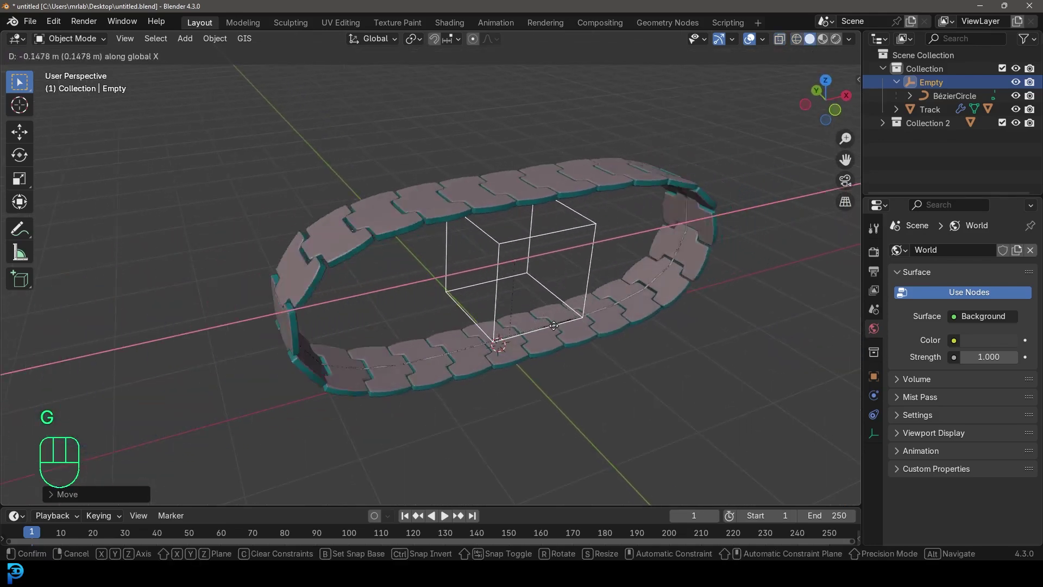
type("> Move")
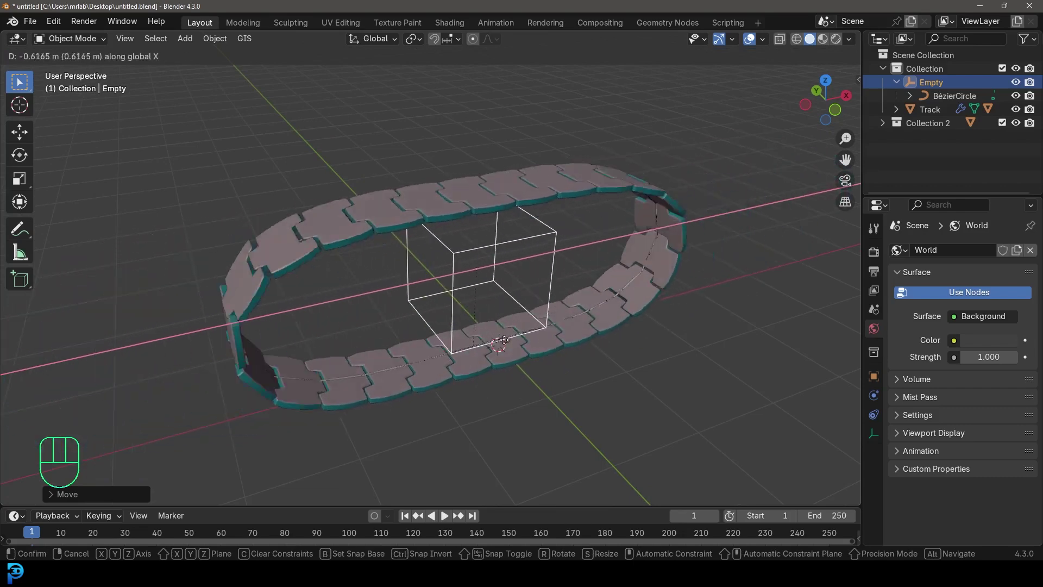
Step: View the whole loop from above, then rotate the Empty around Z and slide it along X to test the track
left_click_drag(458, 321, 459, 322)
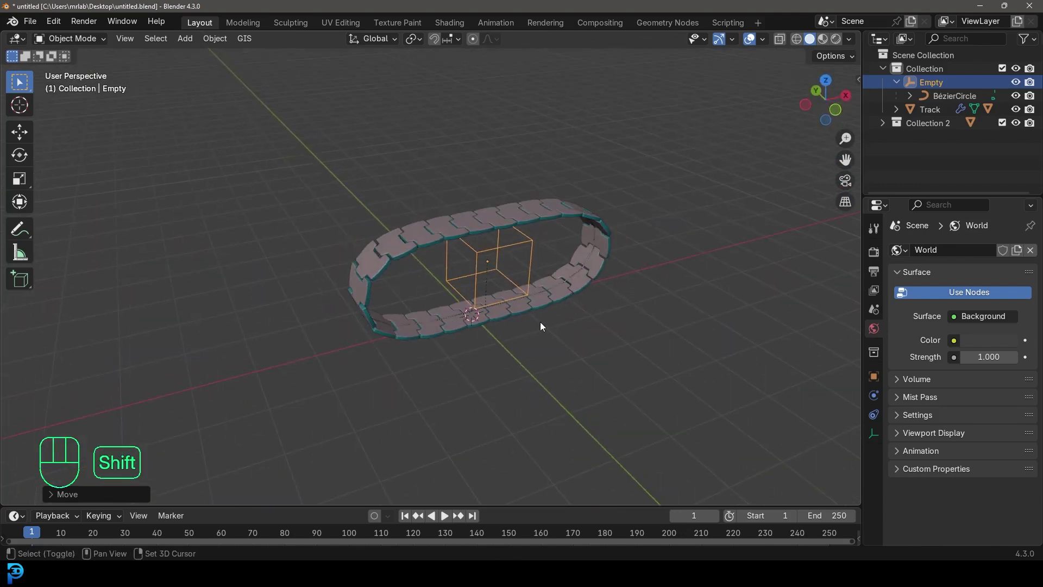
left_click_drag(548, 320, 516, 347)
left_click_drag(574, 359, 561, 360)
key("g")
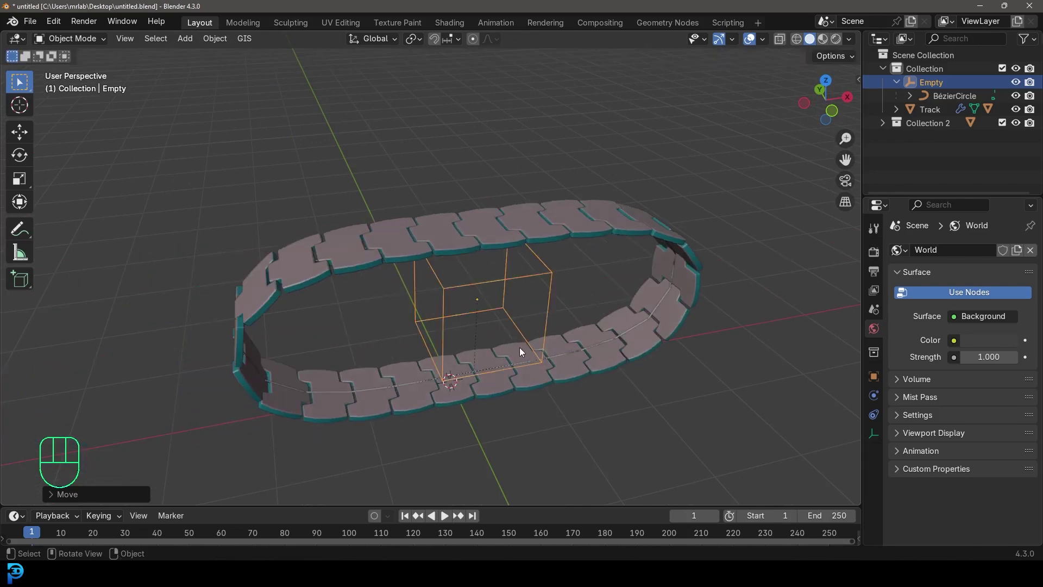
key("r")
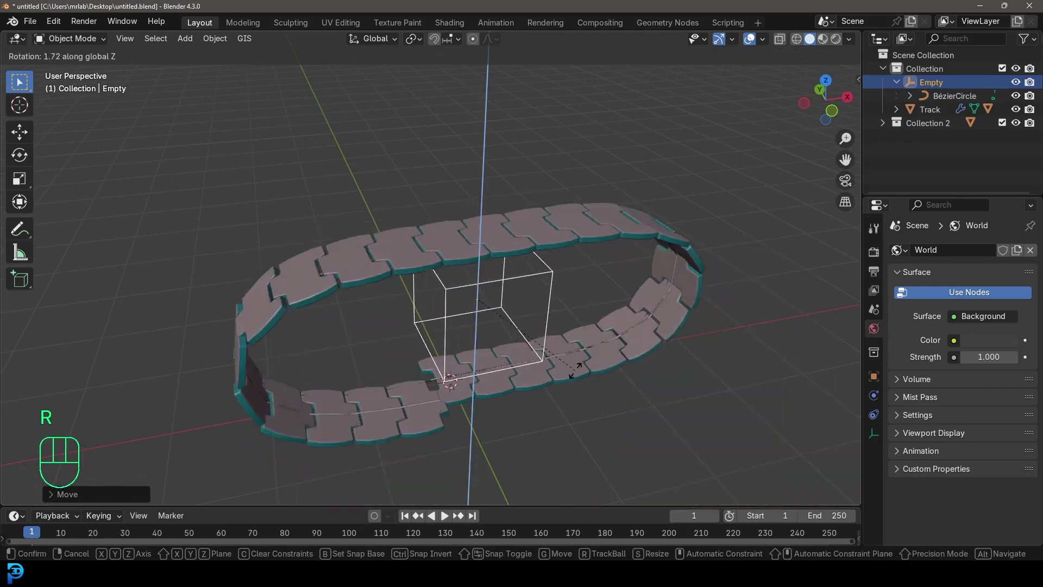
key("g")
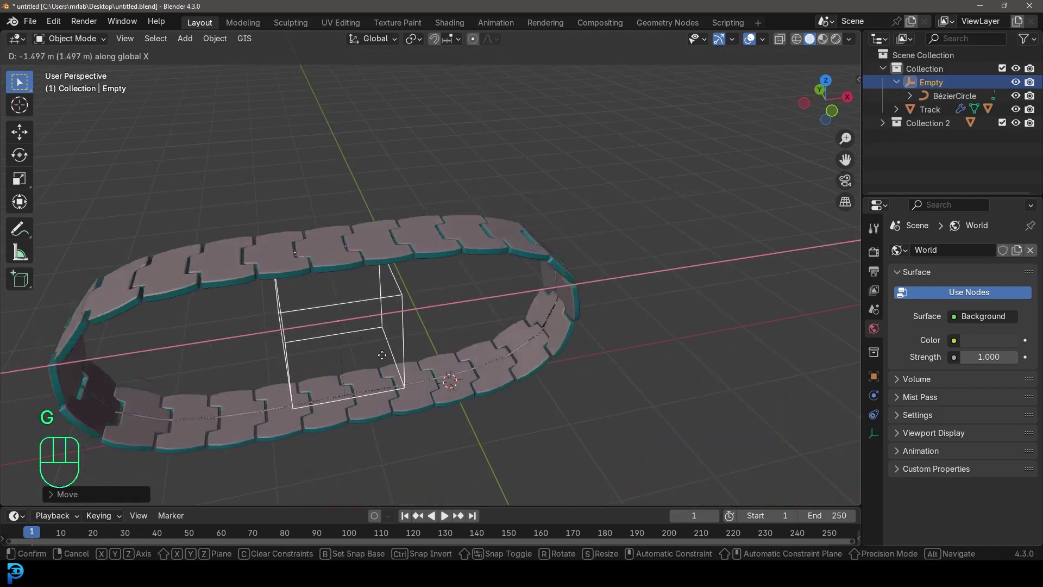
left_click_drag(454, 360, 498, 340)
key("g")
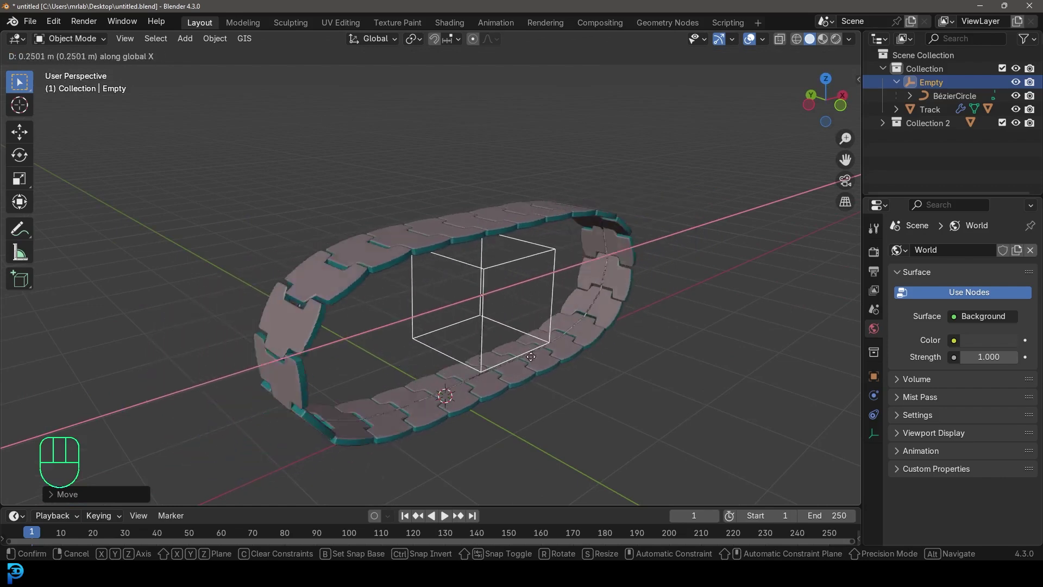
Step: Start a new General file containing the default cube, camera and light
left_click_drag(442, 309, 606, 314)
key("g")
left_click_drag(611, 302, 449, 290)
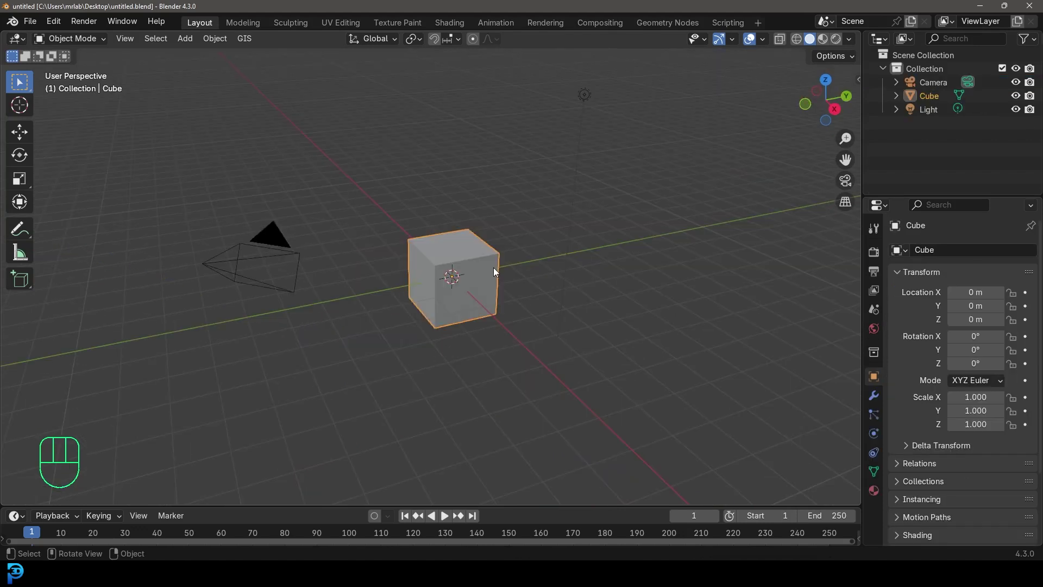
Step: Delete the default camera, cube and light and recentre the front view on the origin
left_click_drag(438, 218, 611, 87)
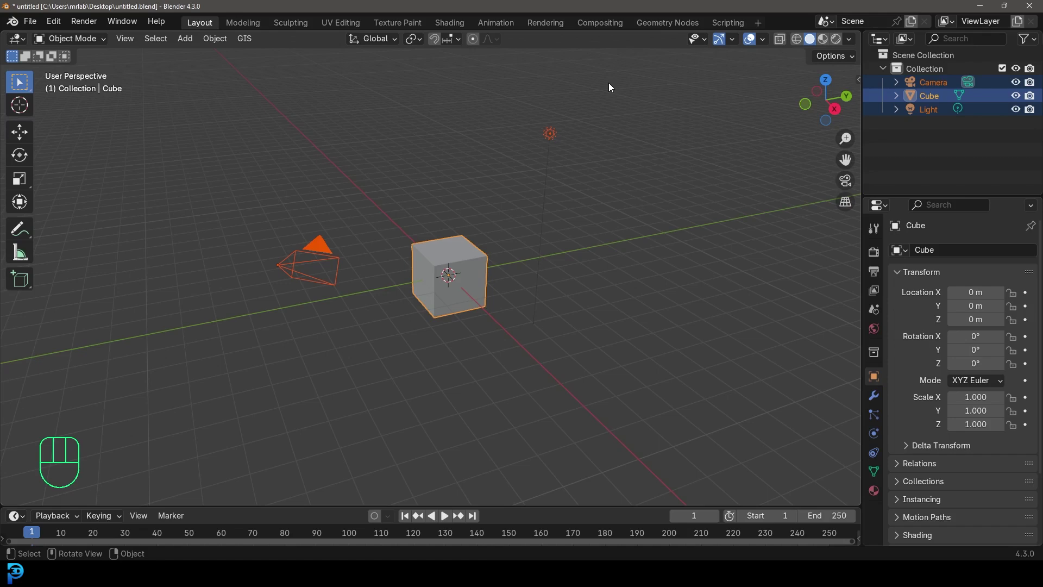
key("Delete")
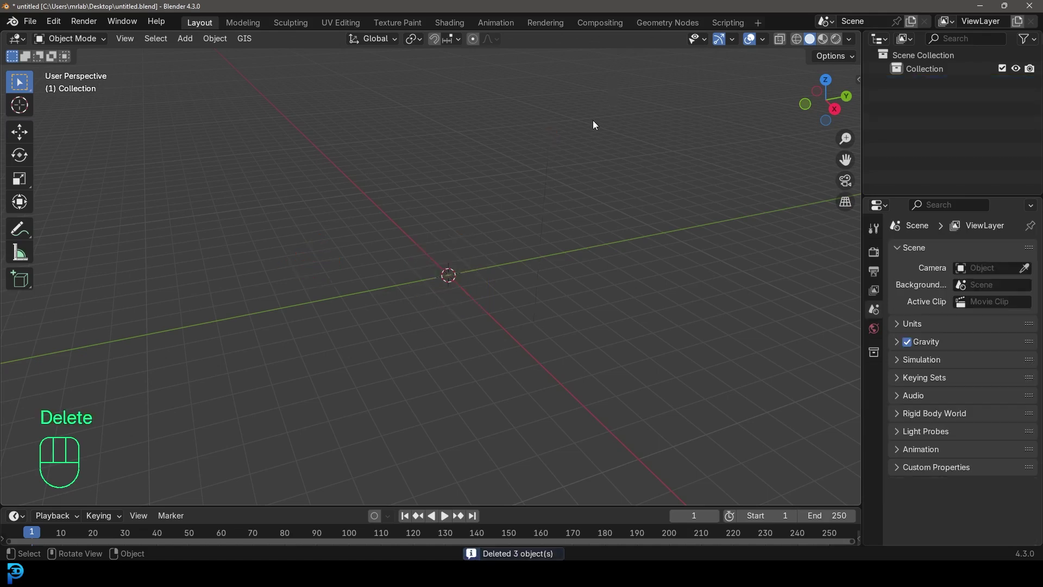
key("KP_1")
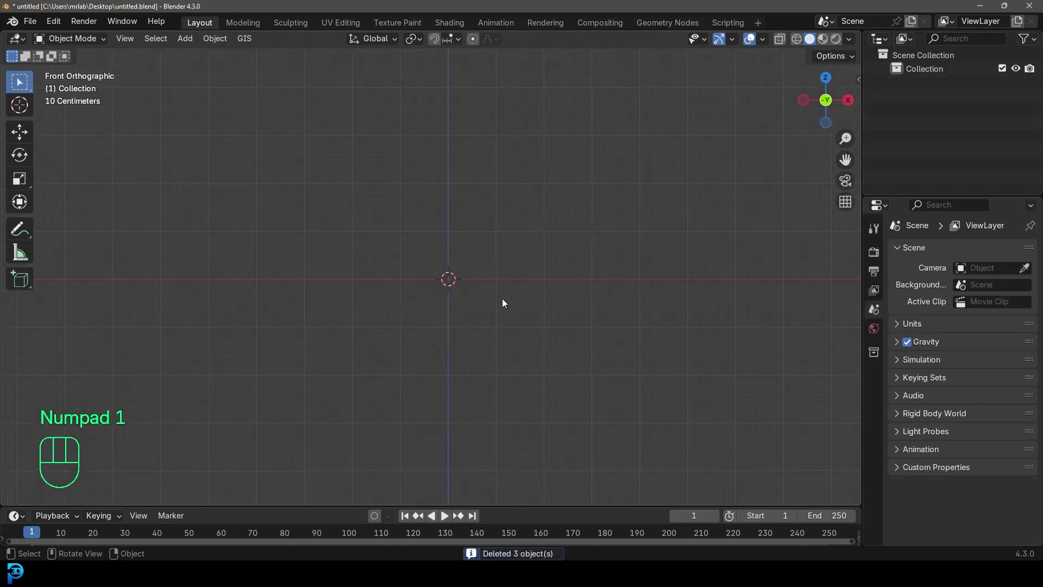
left_click_drag(470, 257, 456, 254)
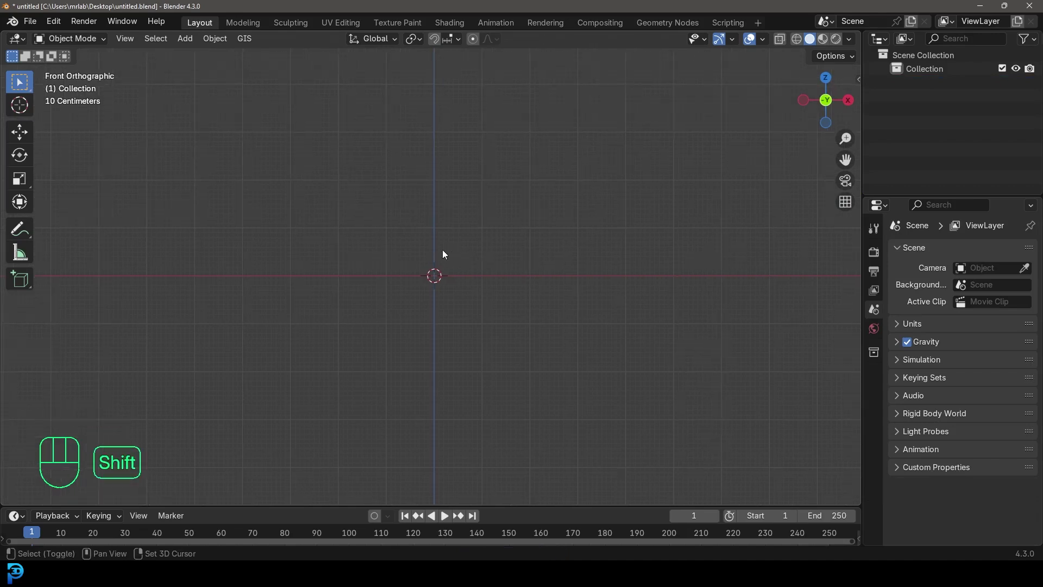
Step: Add a Bézier circle at the origin, stand it upright 90° around X and apply the rotation
key("shift+a")
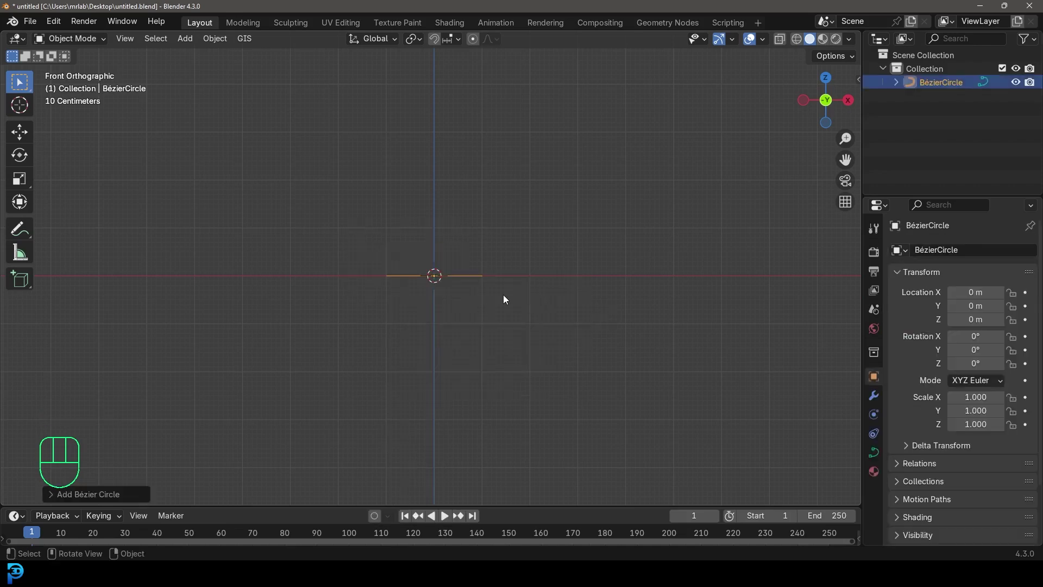
key("r")
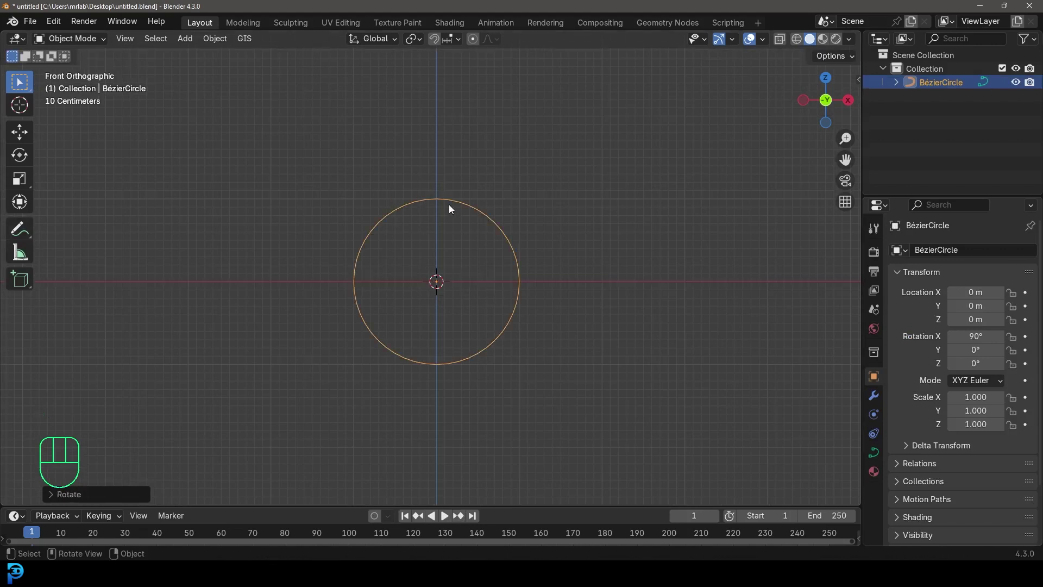
key("ctrl+a")
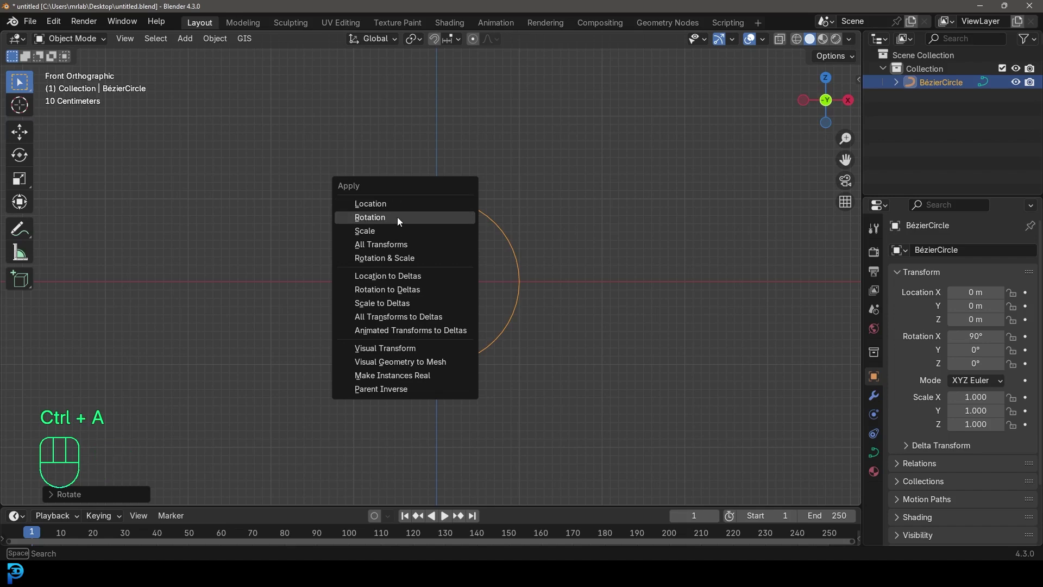
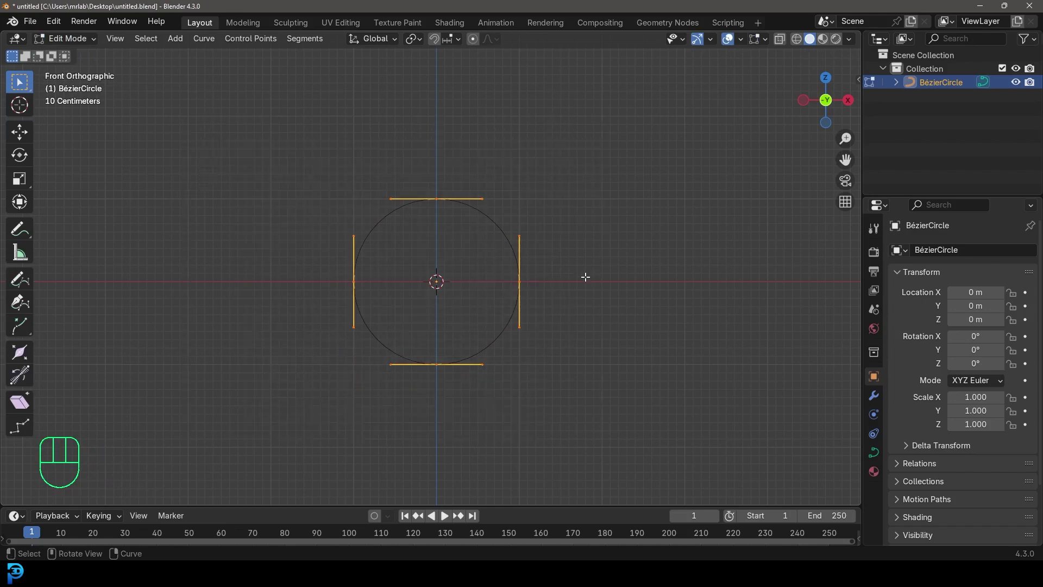
Step: Stretch the circle's side points along X and pull the top and bottom inward into a rounded loop
key("s")
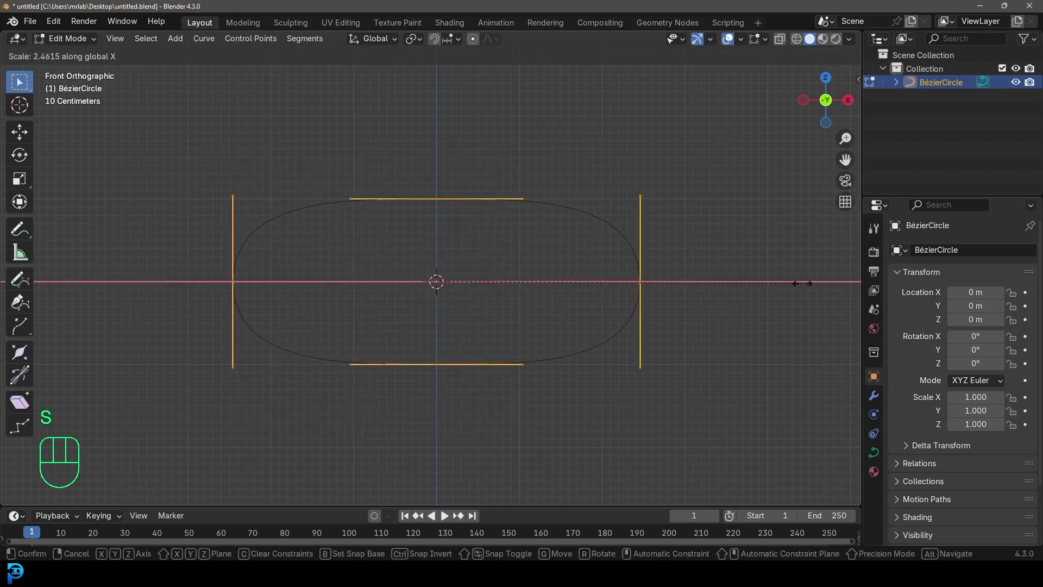
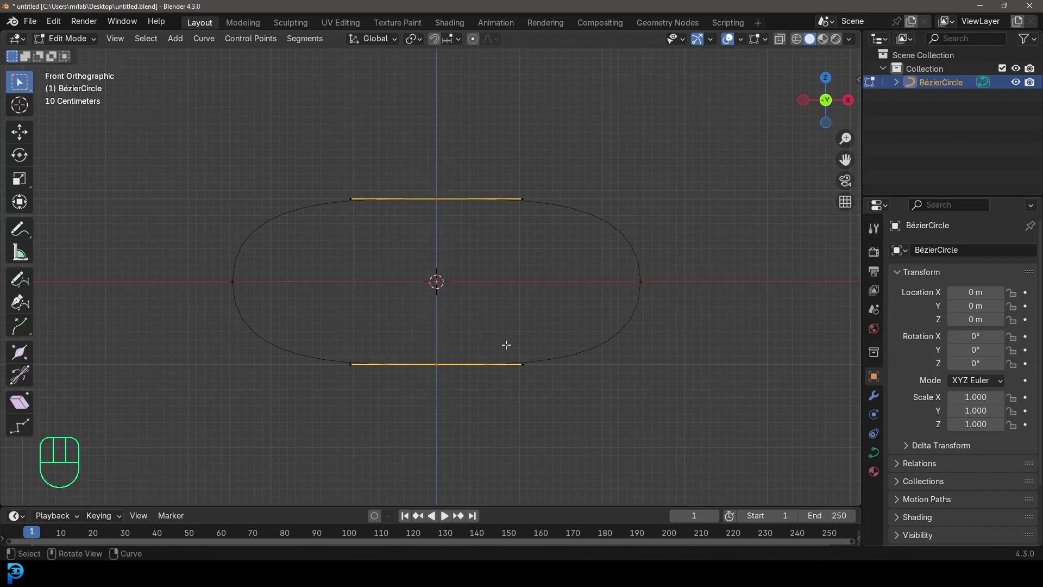
key("s")
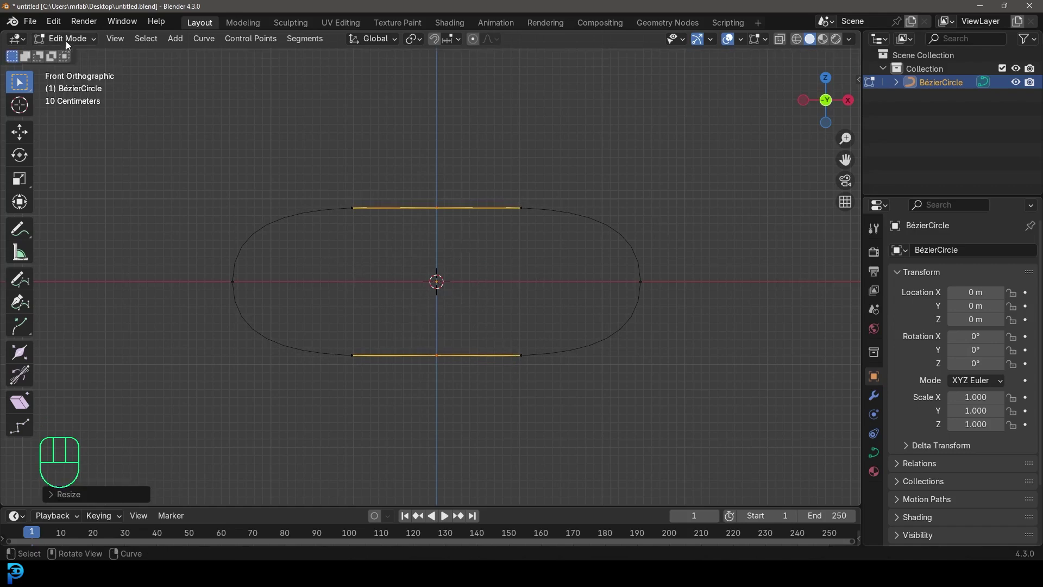
left_click_drag(69, 44, 83, 58)
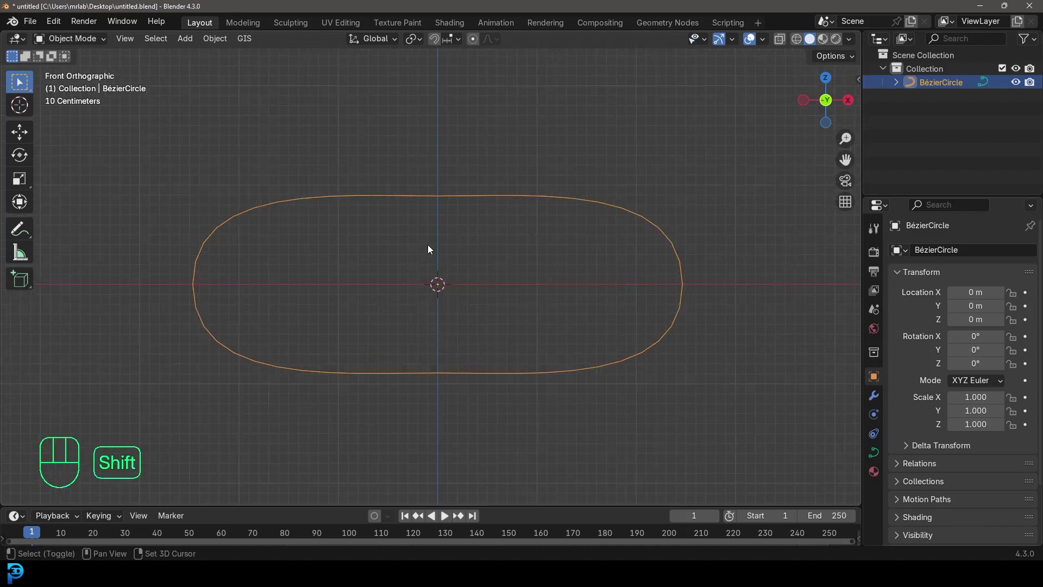
Step: Add a plane with a Mirror modifier acting along Y only, with Clipping enabled
key("shift+a")
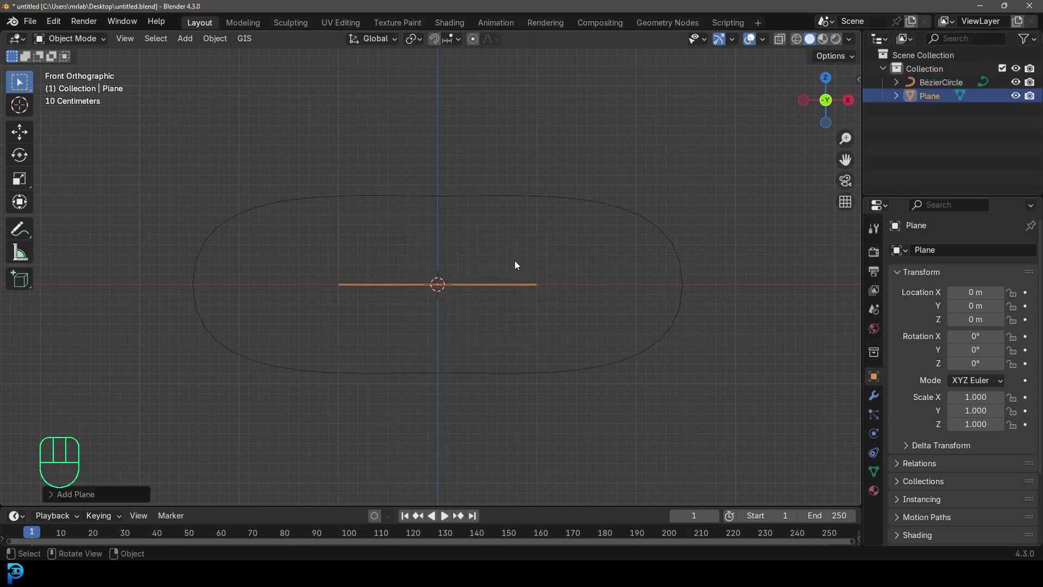
left_click_drag(445, 263, 547, 302)
left_click(878, 397)
left_click_drag(972, 252, 790, 276)
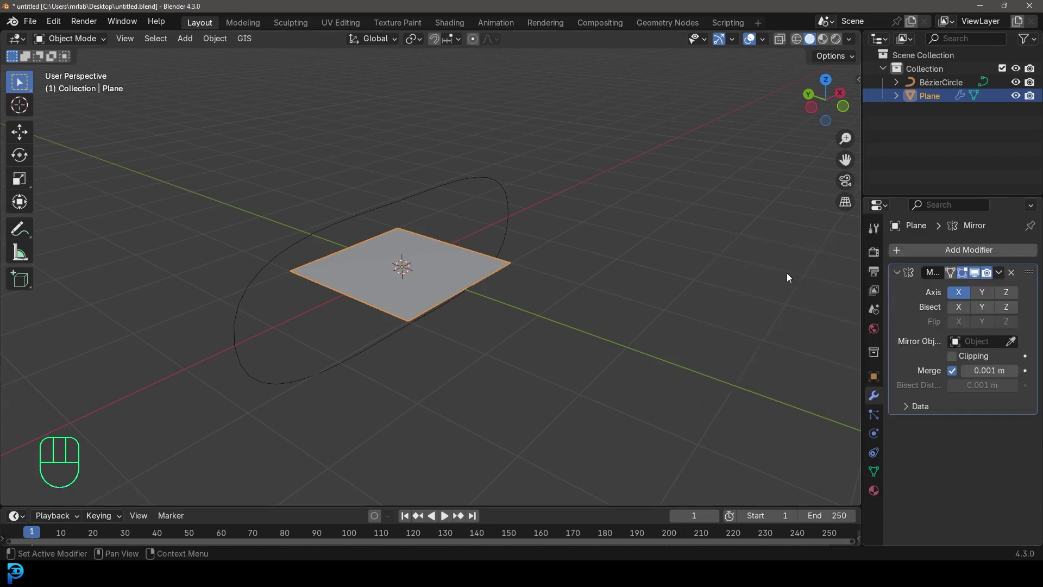
left_click(956, 295)
left_click(988, 293)
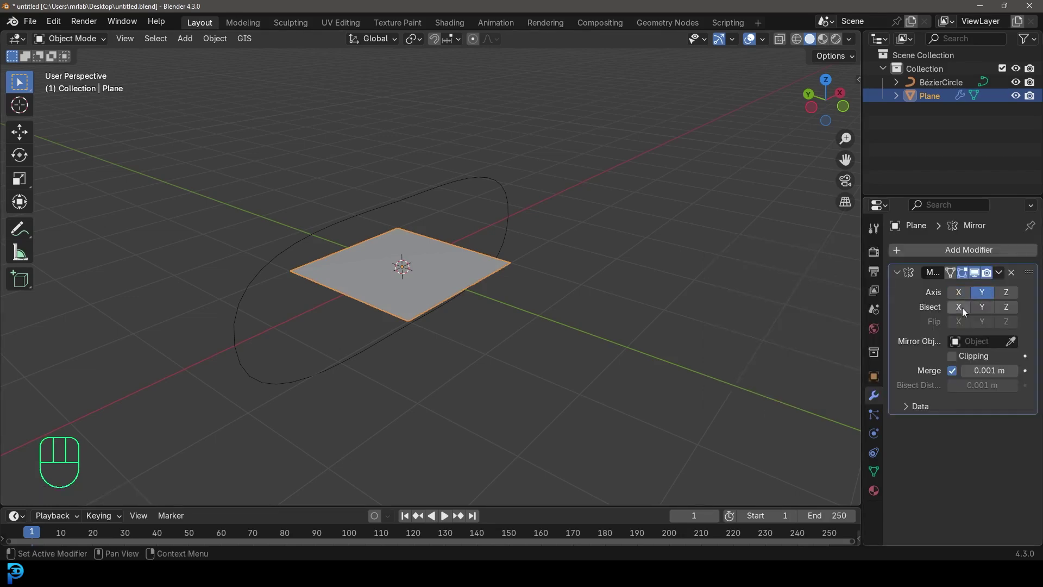
left_click(955, 363)
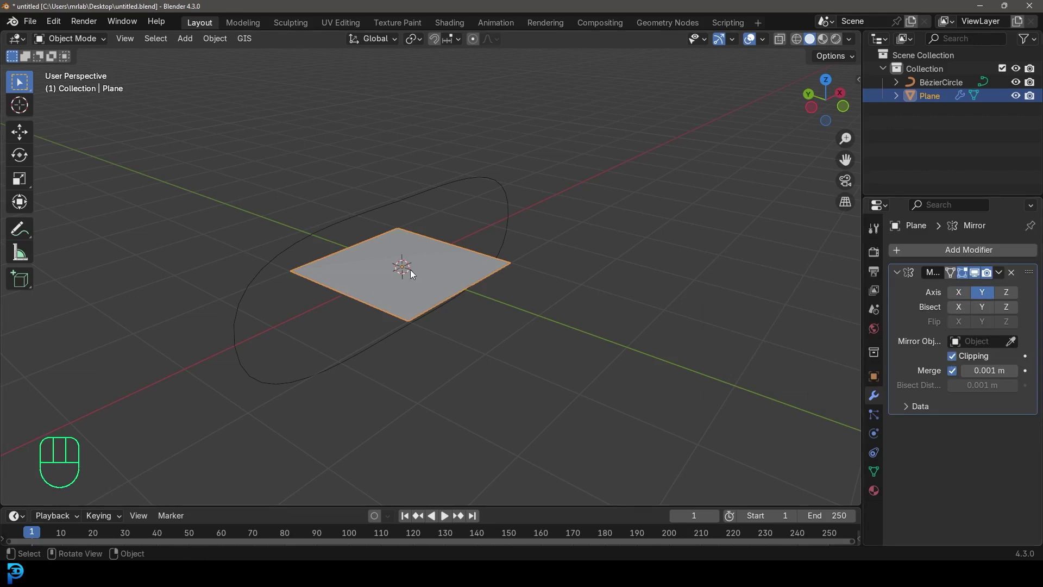
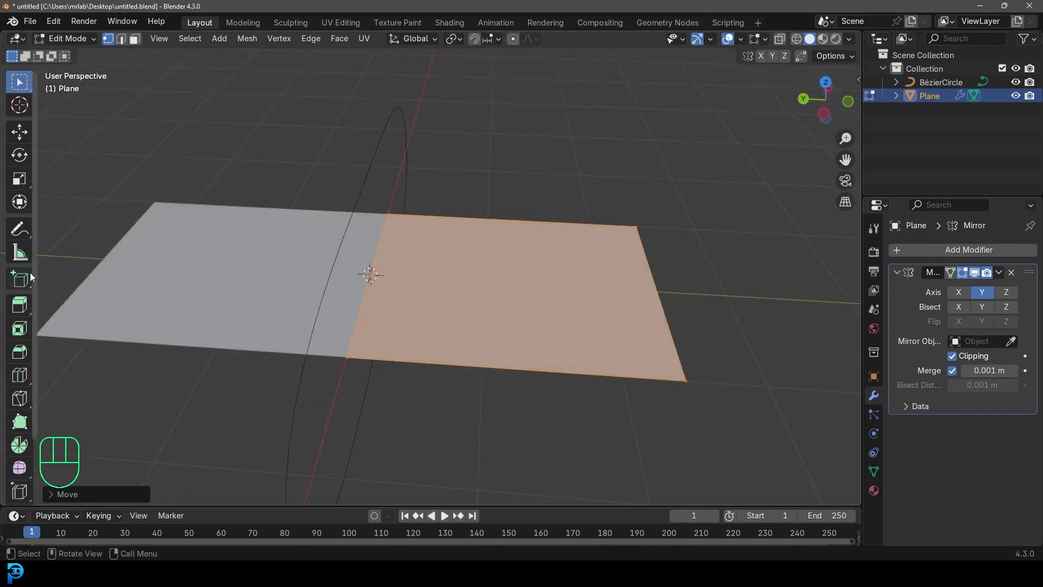
Step: Shrink the plane to roughly a sixth of its size, apply the scale and return to editing its mesh
middle_click(495, 271)
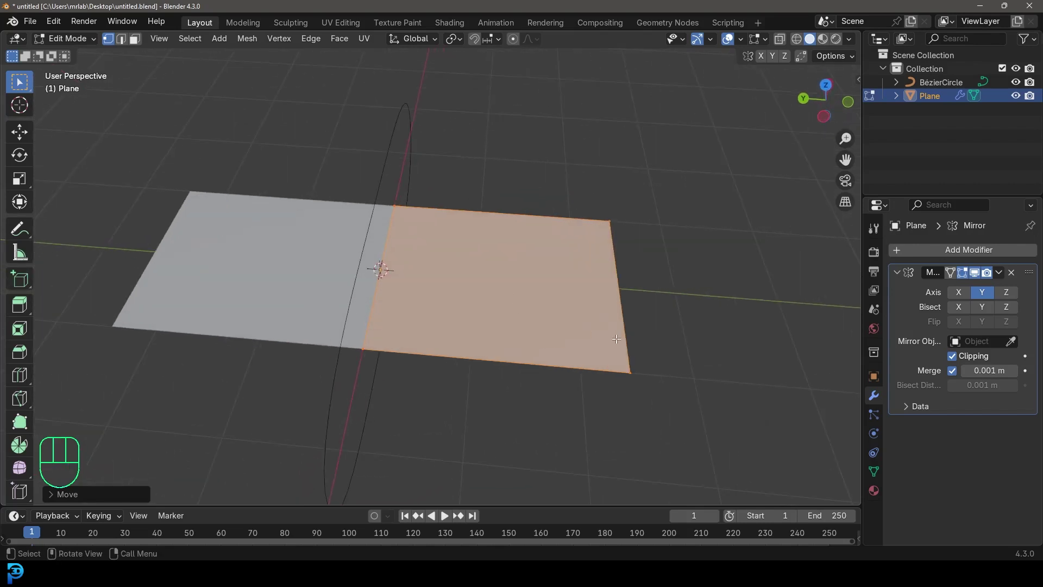
key("Tab")
key("s")
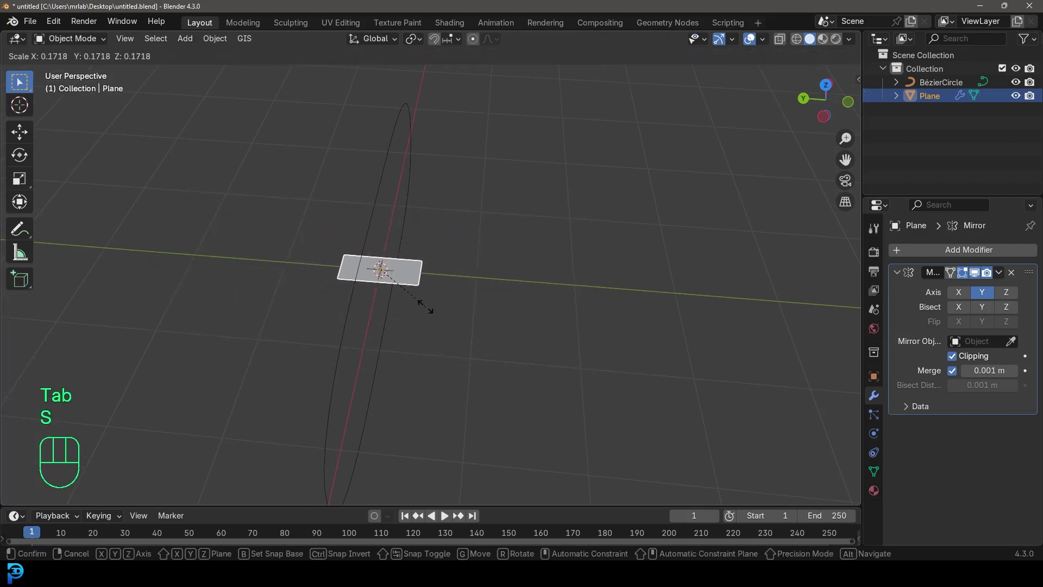
left_click_drag(464, 286, 417, 273)
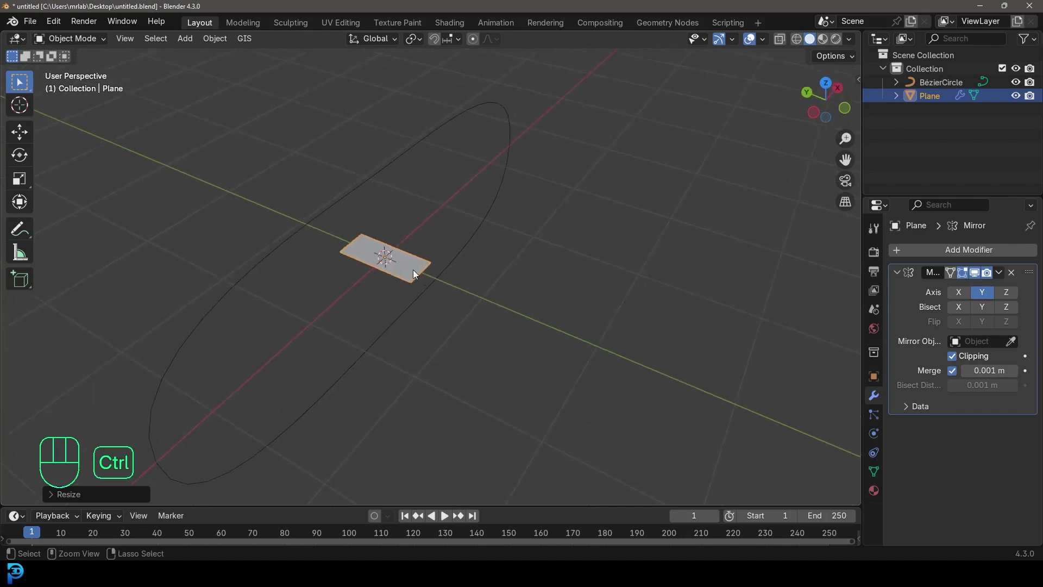
key("ctrl+a")
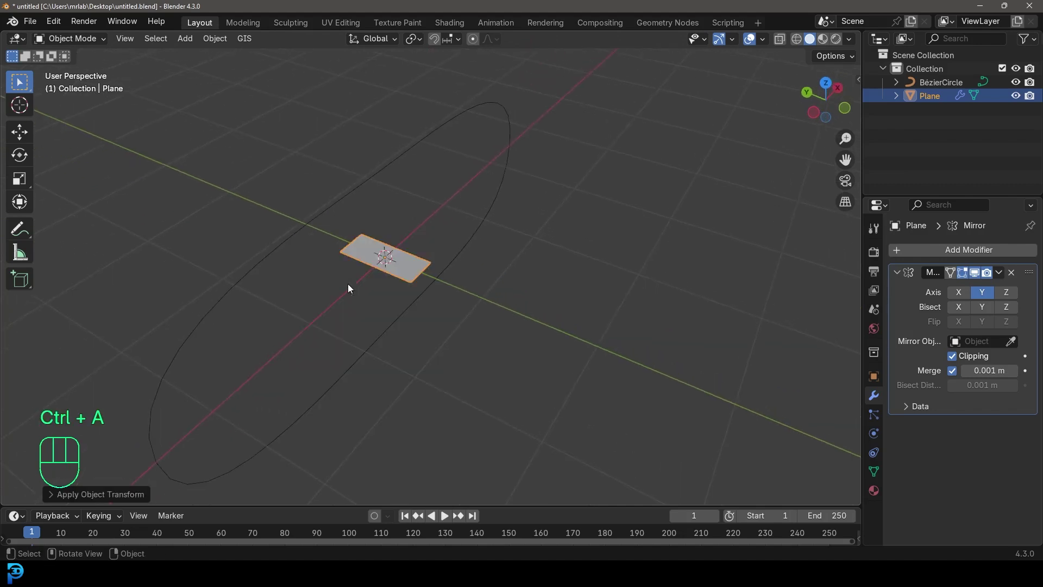
key("Tab")
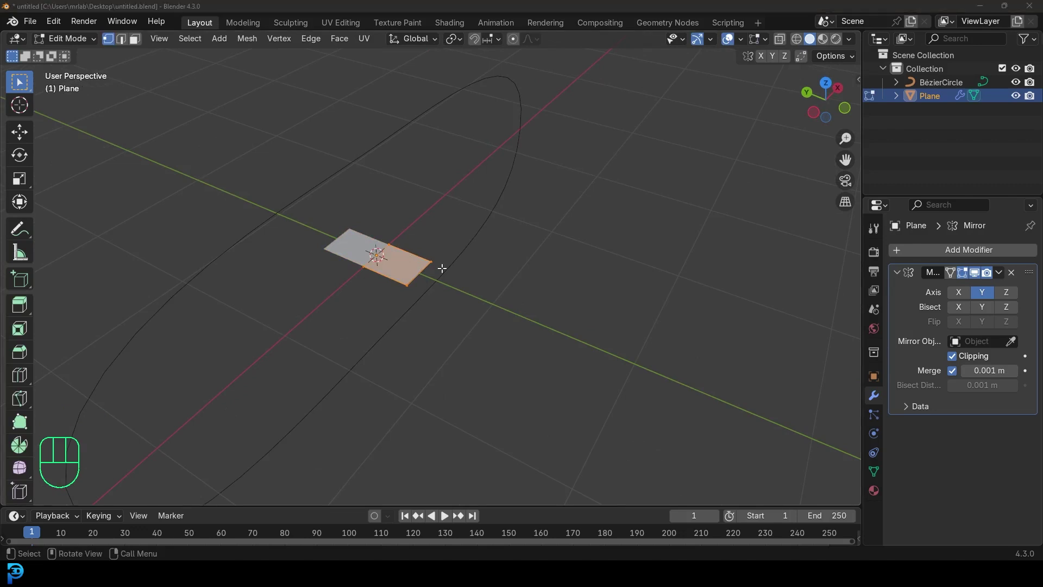
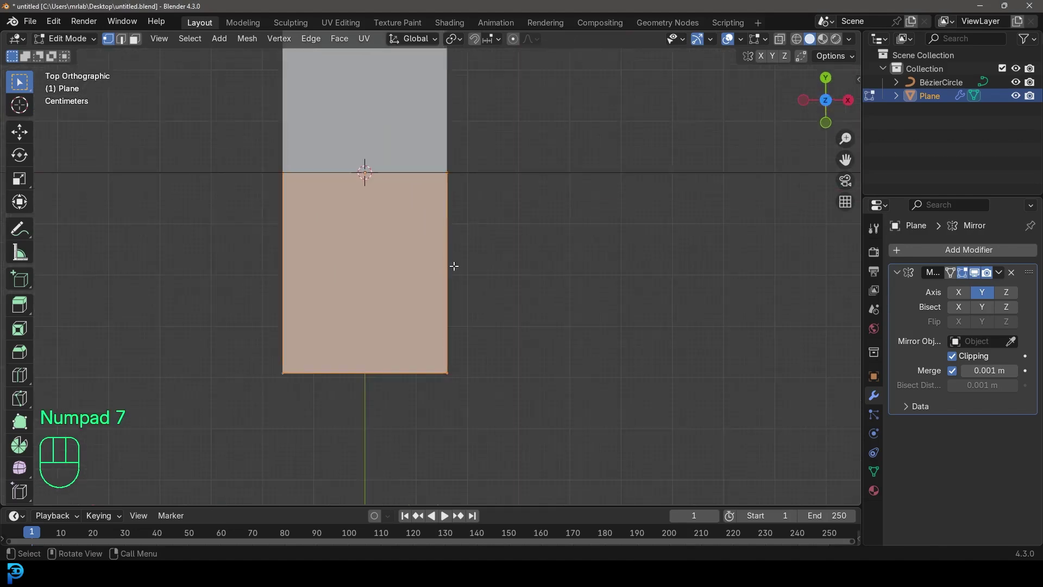
Step: Extend the link downward and extrude tapered tabs from its right and left edges
key("ctrl+r")
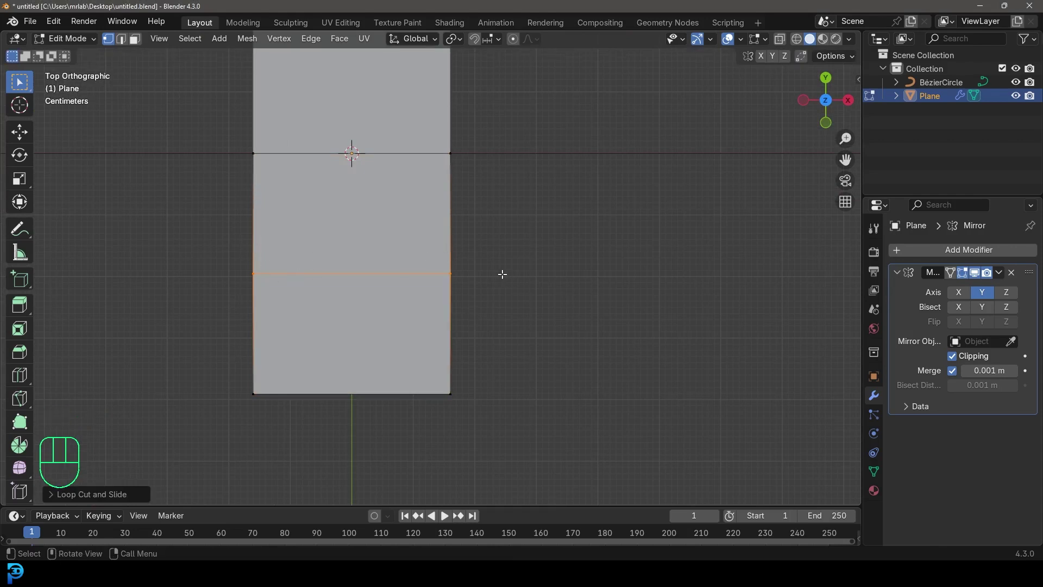
left_click(124, 40)
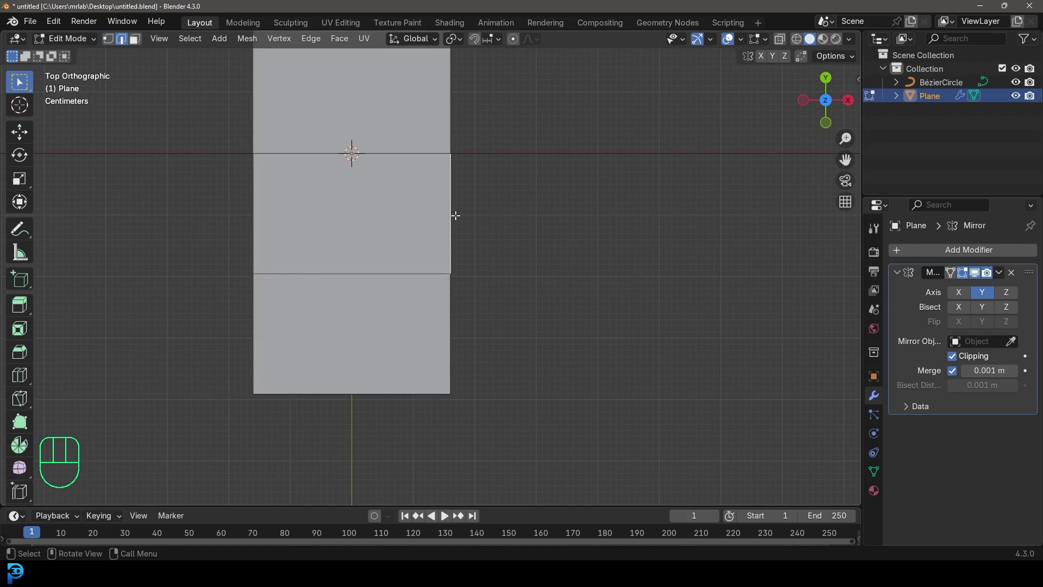
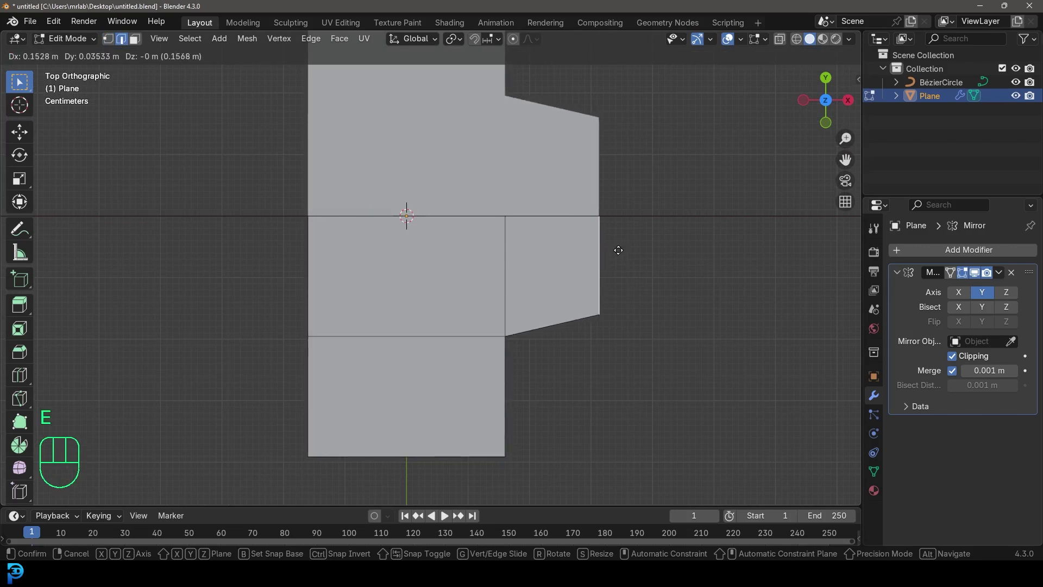
left_click_drag(418, 313, 483, 283)
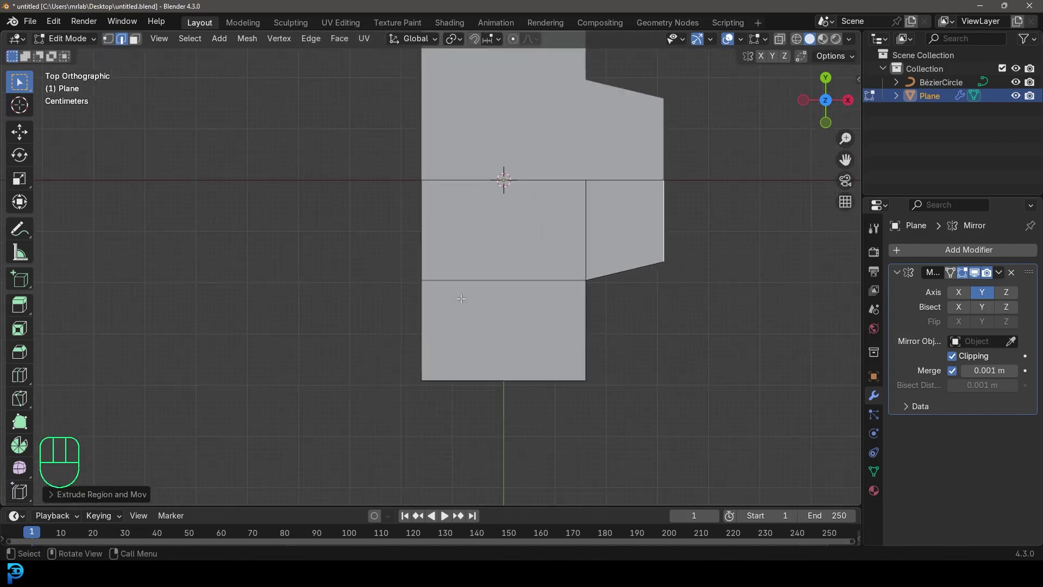
left_click(421, 303)
key("e")
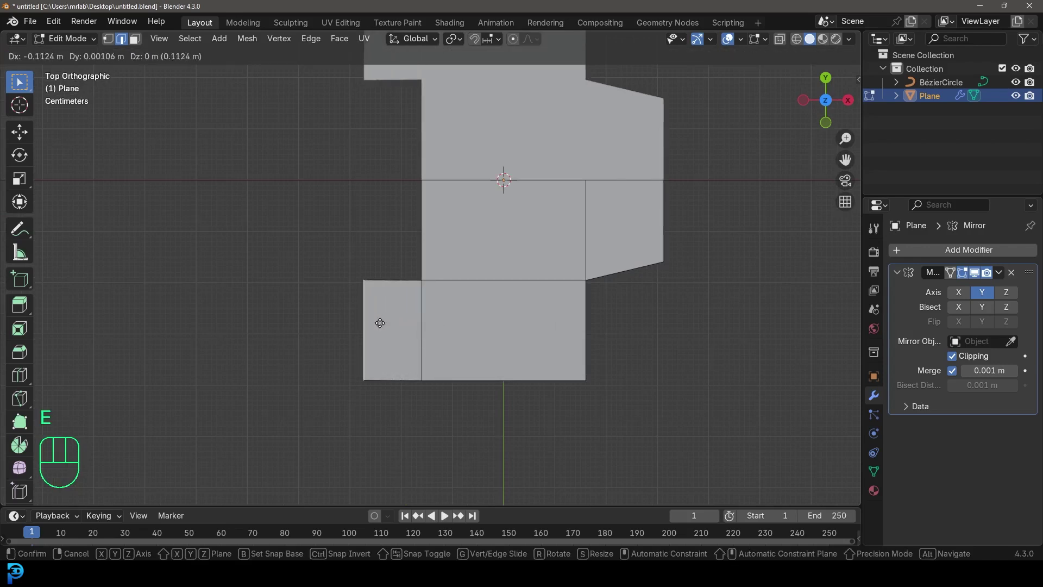
key("s")
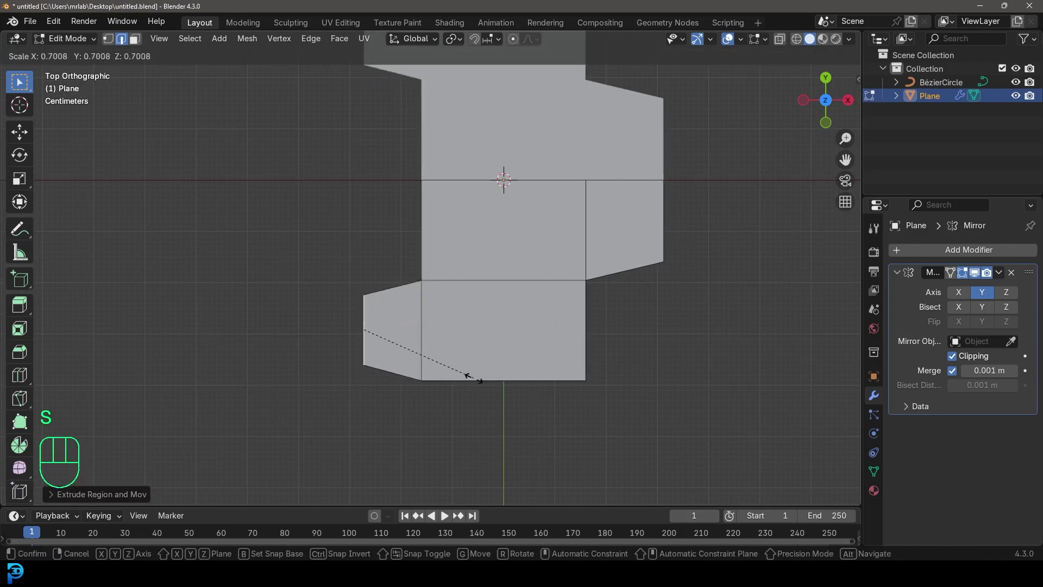
left_click_drag(464, 280, 451, 325)
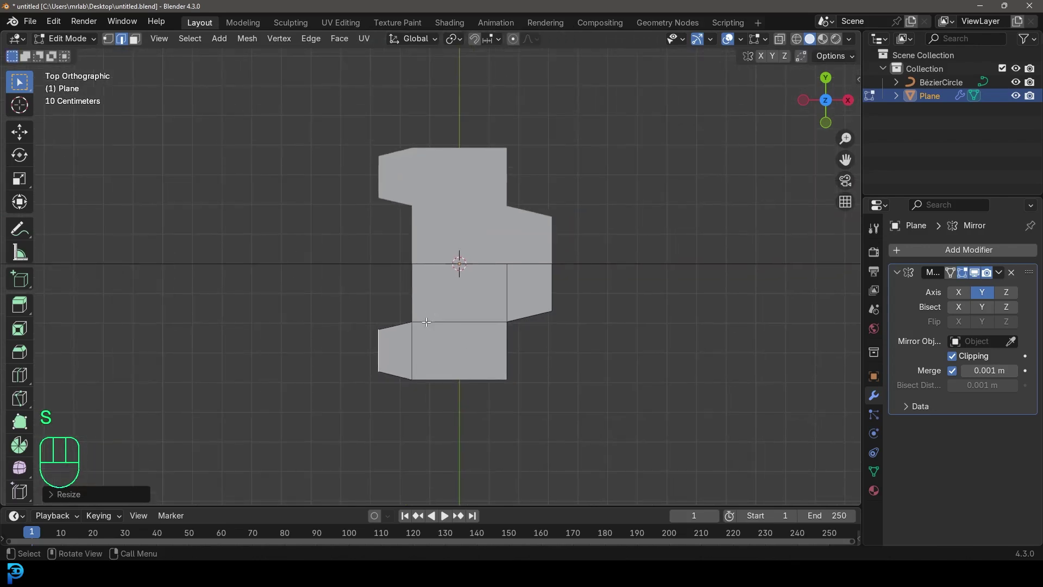
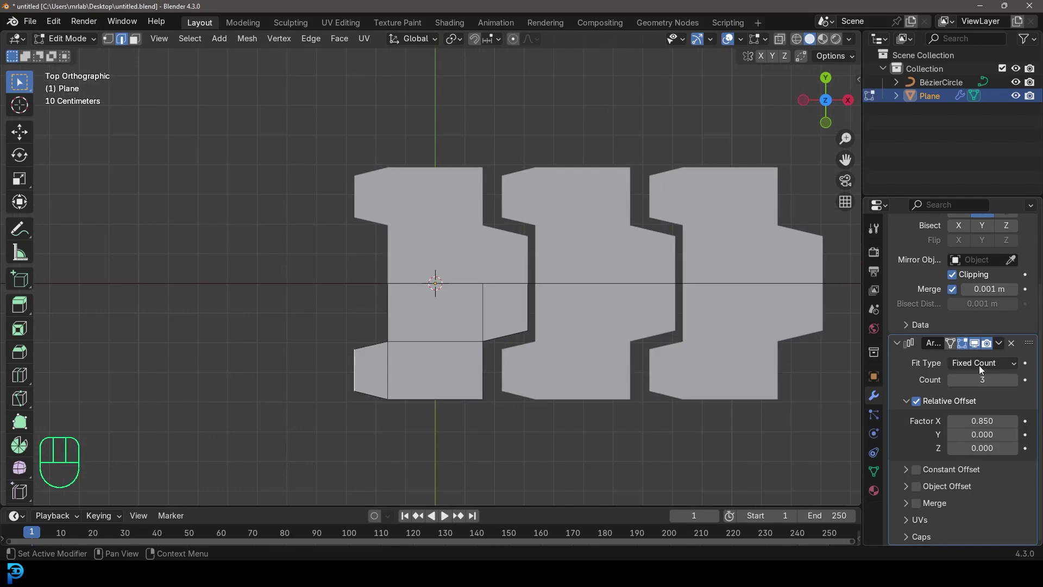
Step: Nudge the link's tab edges so the arrayed copies interlock without gaps
middle_click(541, 349)
left_click(238, 346)
key("g")
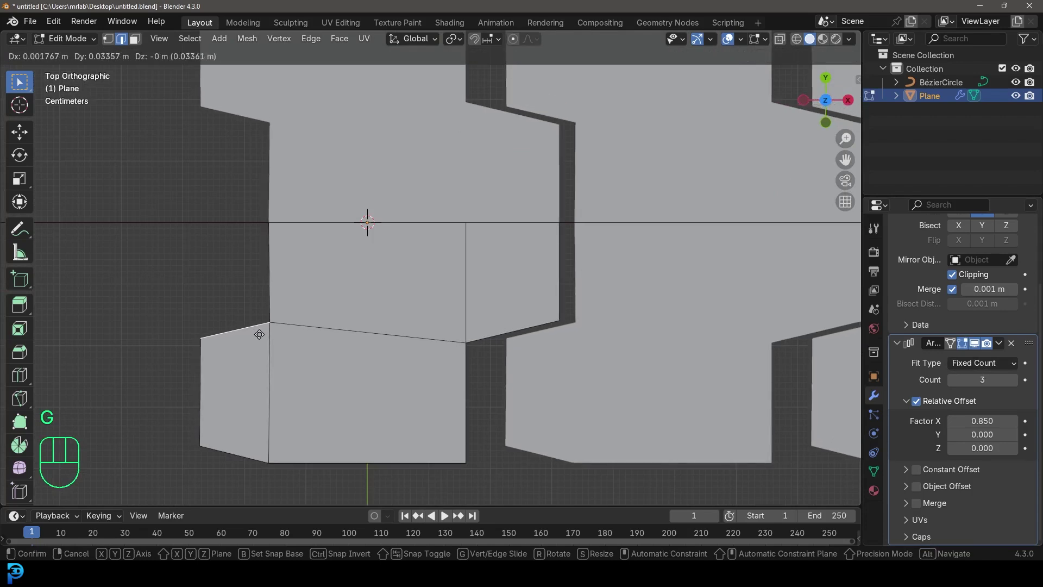
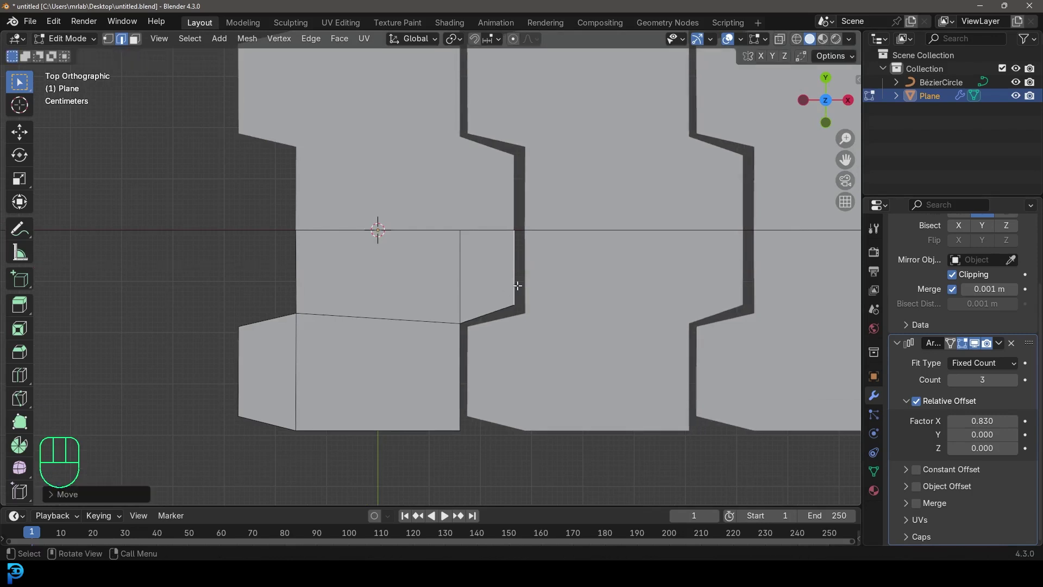
key("g")
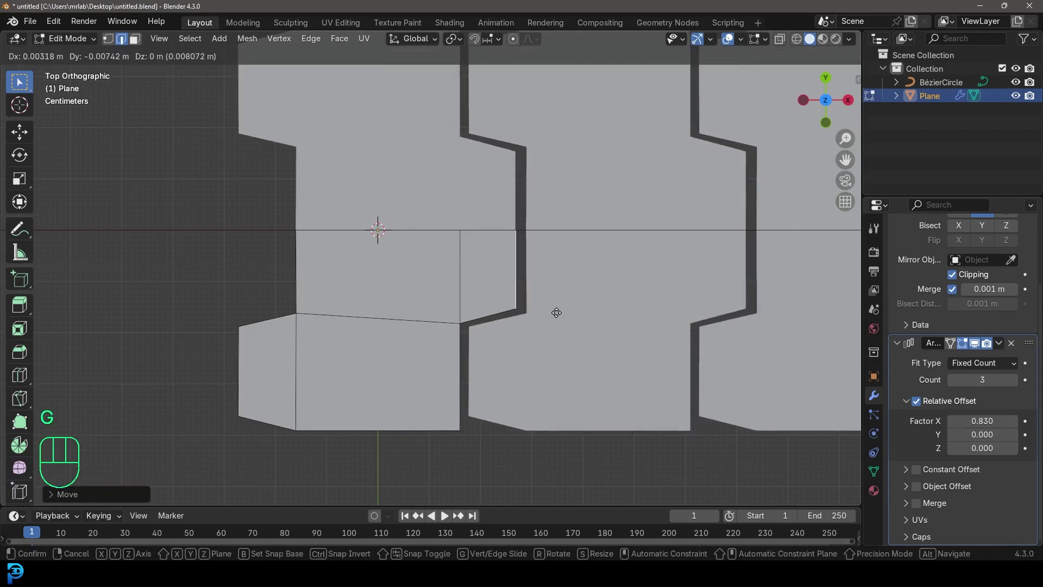
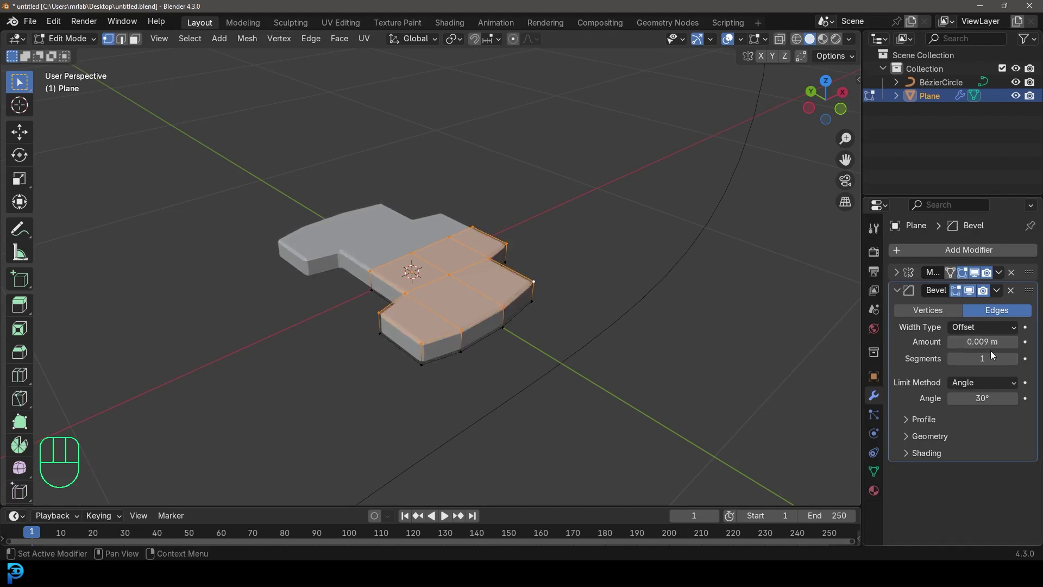
Step: Reduce the Bevel amount to 0.009 m and apply the Bevel modifier
left_click_drag(1003, 294, 1013, 288)
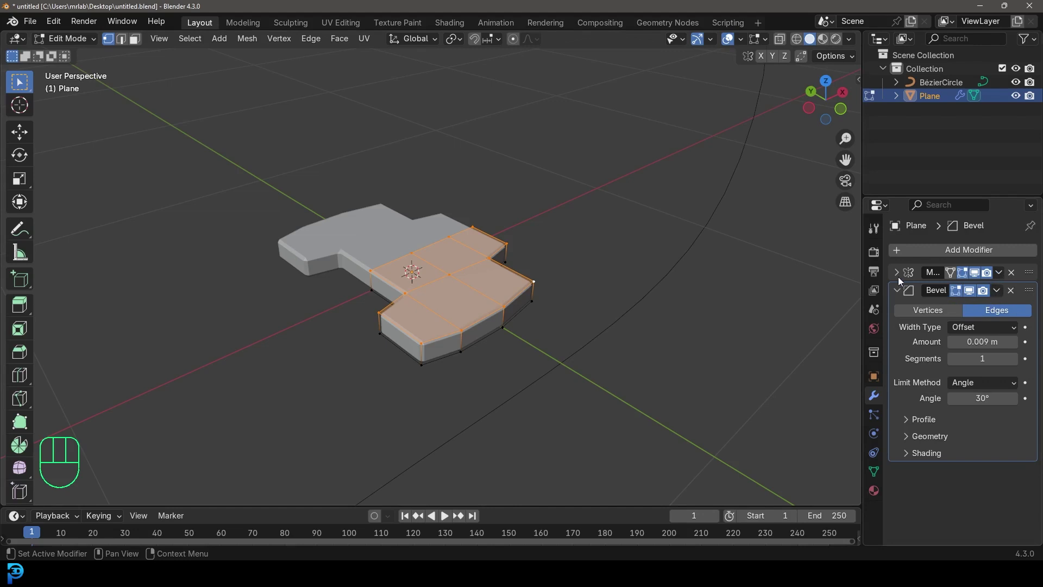
key("Tab")
left_click_drag(1002, 297, 942, 314)
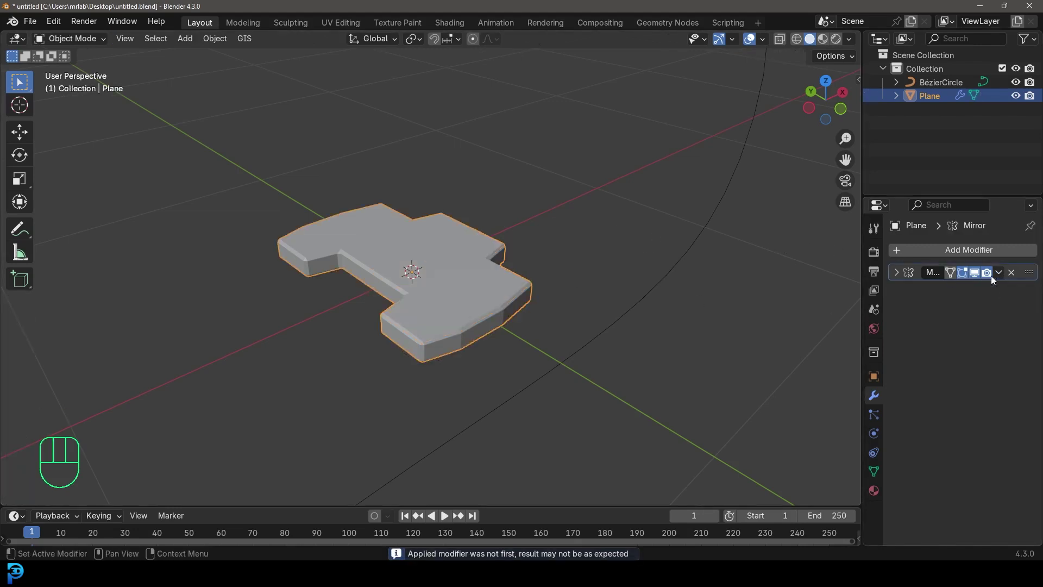
Step: Apply the Mirror modifier and add Shade Auto Smooth to the track plate
left_click(899, 279)
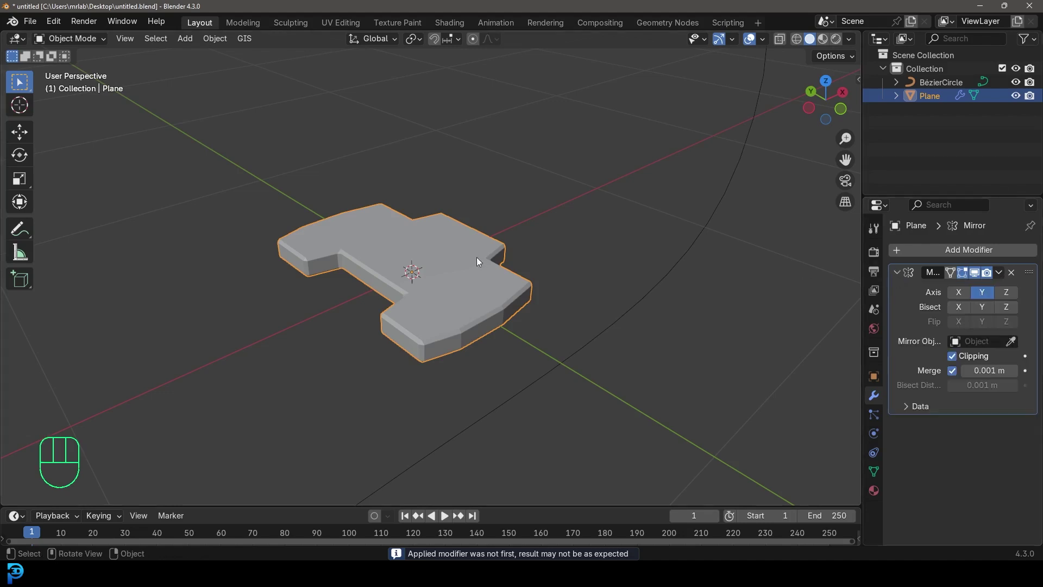
left_click_drag(470, 252, 548, 267)
left_click_drag(511, 289, 518, 288)
type("> Shade Auto Smooth")
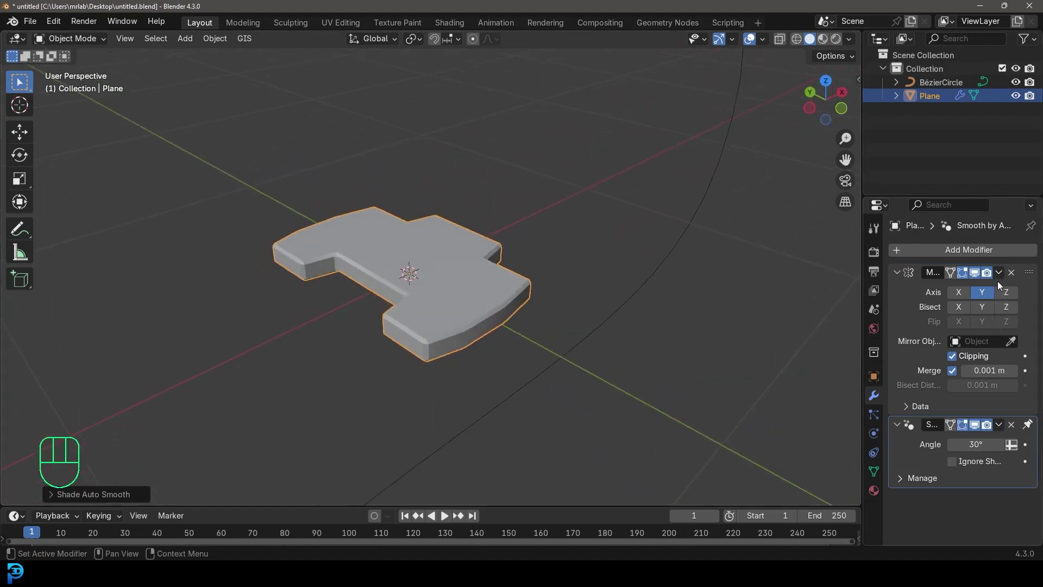
left_click_drag(1003, 276, 961, 291)
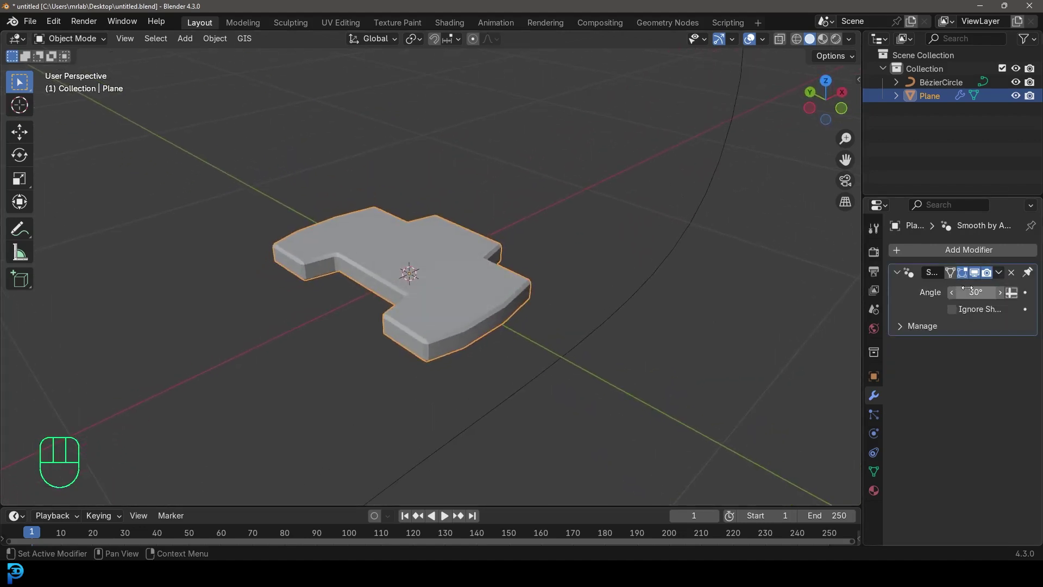
left_click_drag(528, 303, 489, 305)
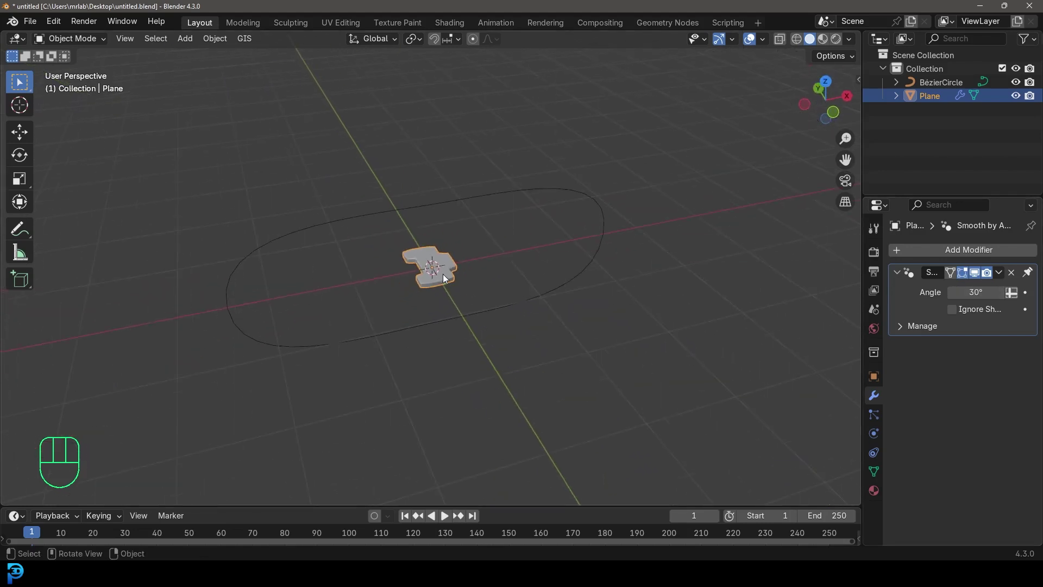
Step: Add a second plane, scale it up beneath the track link like a base and apply its scale
middle_click(448, 283)
left_click_drag(459, 285, 456, 268)
key("shift+a")
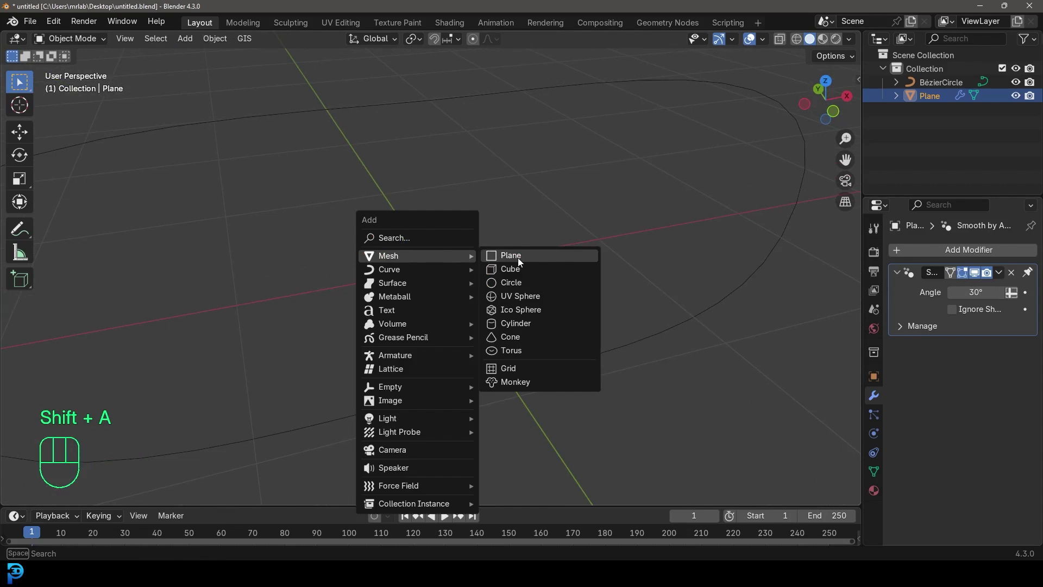
middle_click(533, 278)
key("s")
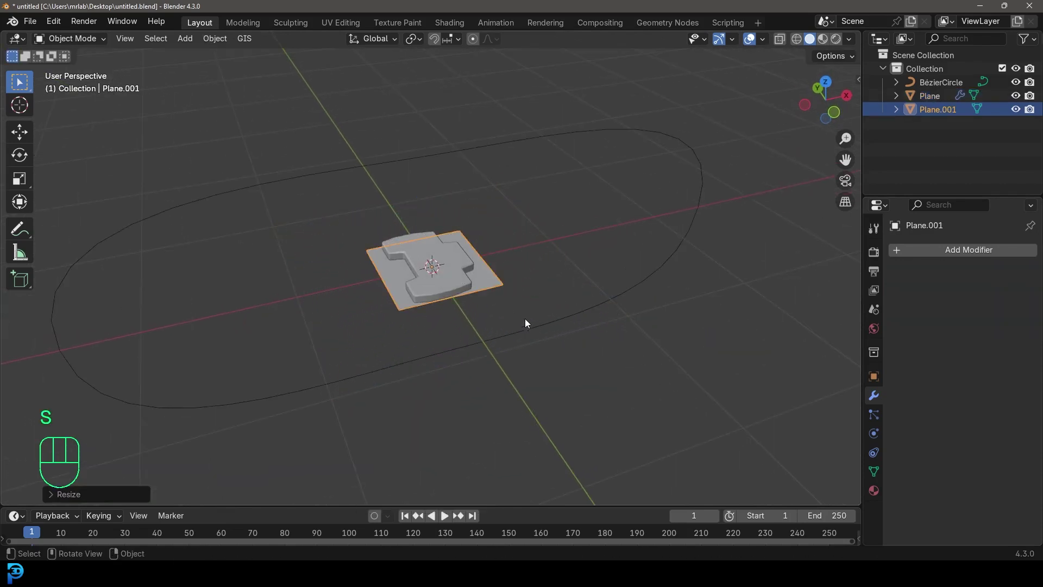
left_click_drag(490, 281, 489, 300)
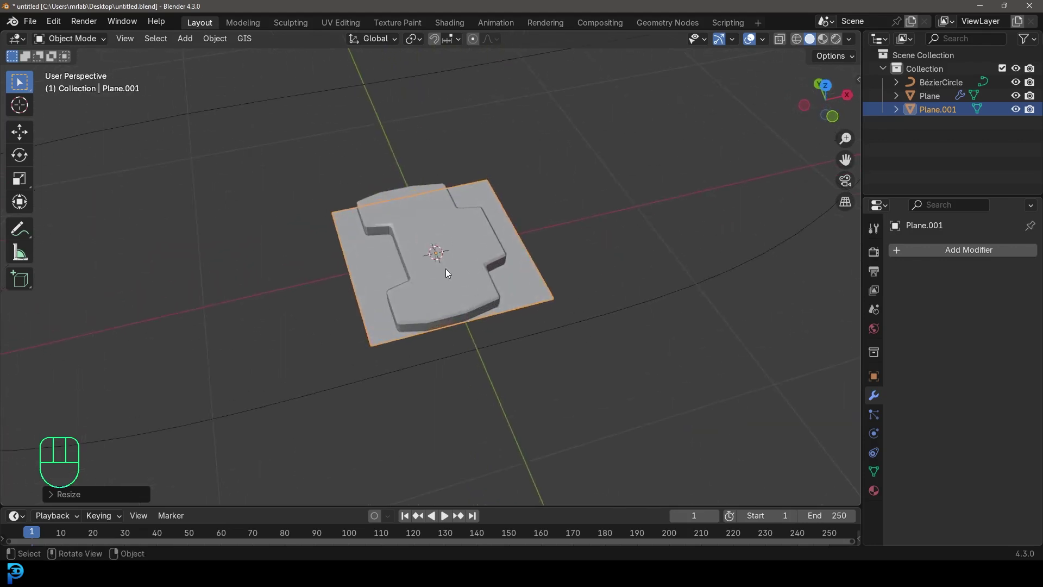
left_click_drag(459, 276, 487, 259)
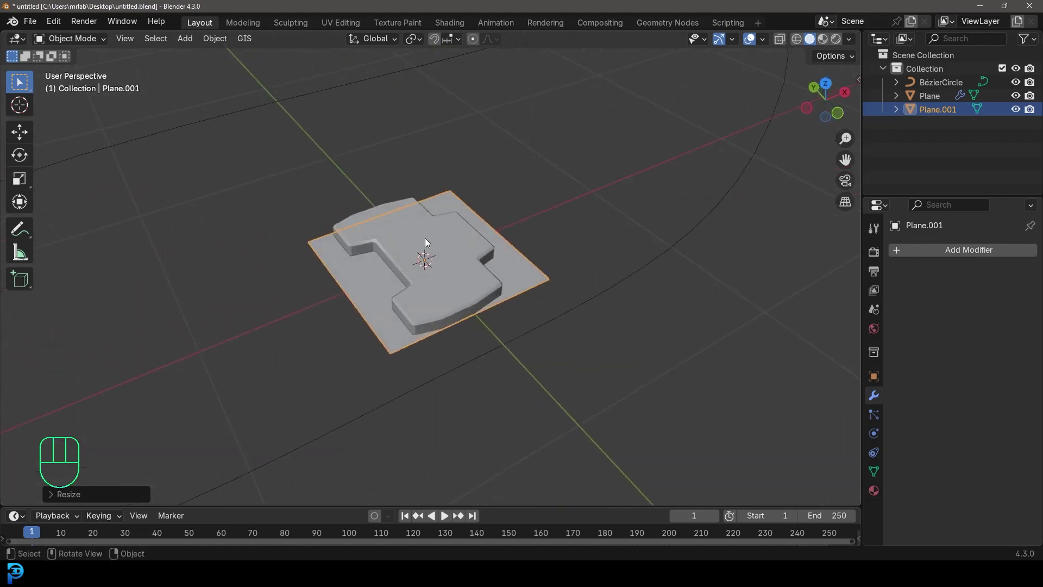
key("ctrl+a")
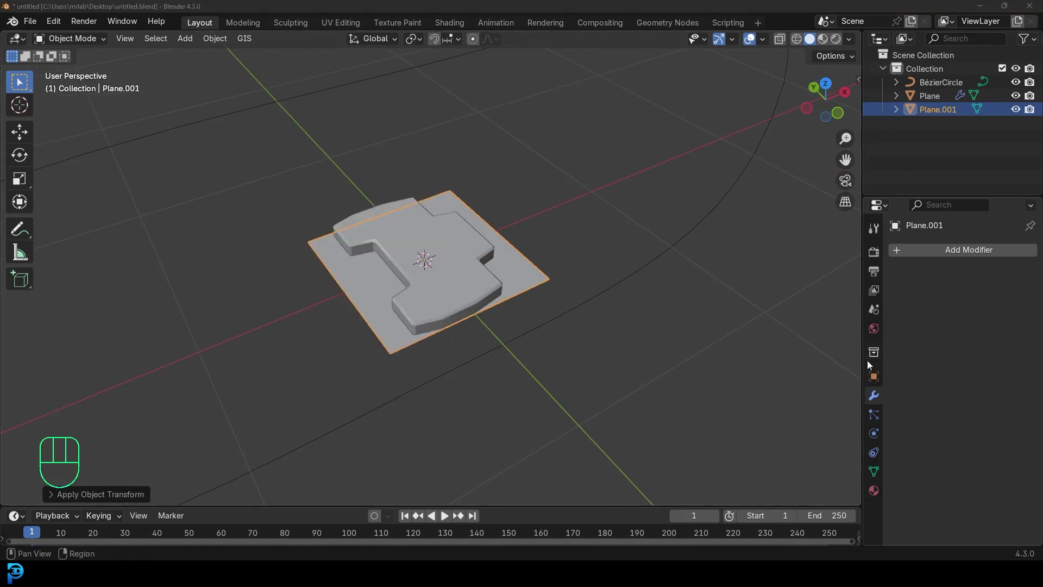
Step: Enable face instancing on the plane in its Object Properties
left_click(876, 379)
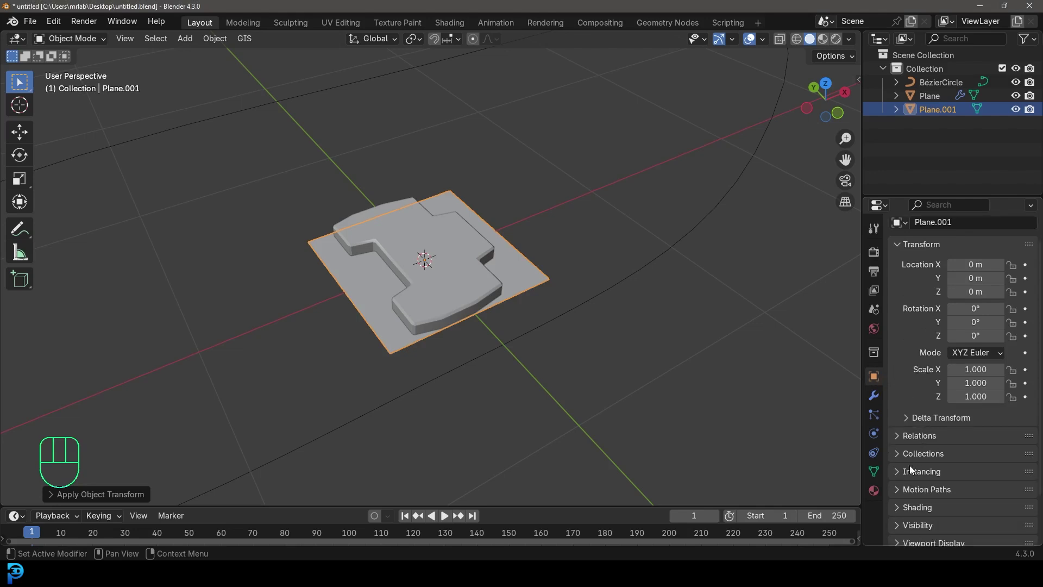
left_click(907, 478)
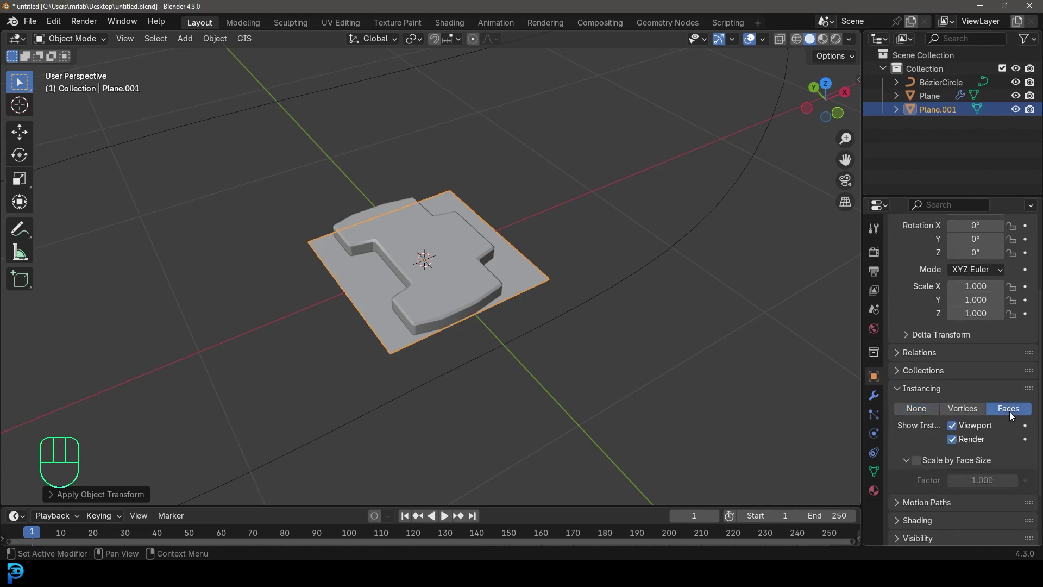
Step: Parent the track link to the plane with Ctrl+P > Object so it instances on its faces
key("g")
middle_click(429, 245)
left_click(406, 227)
middle_click(413, 237)
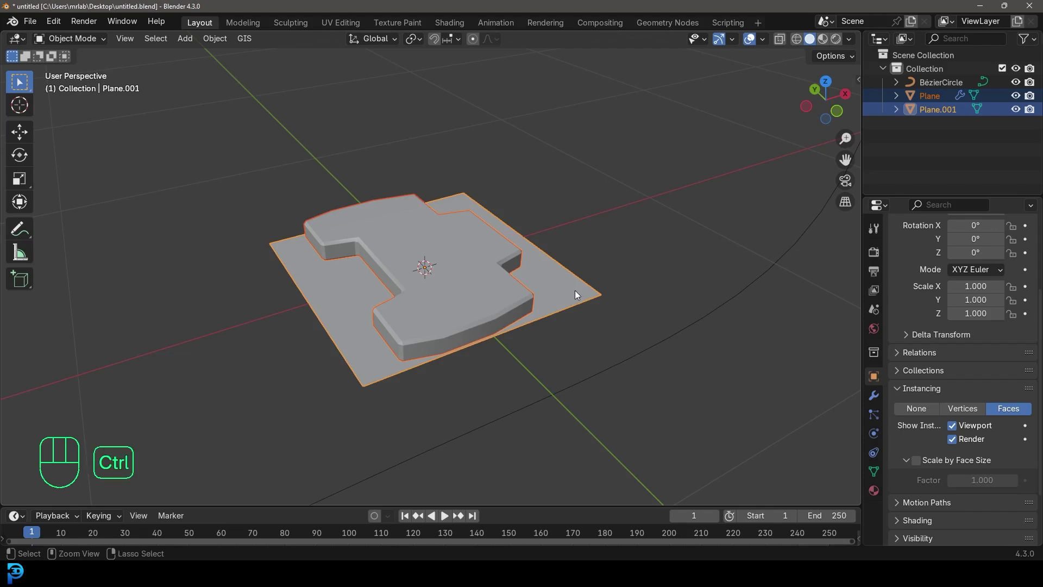
key("ctrl+p")
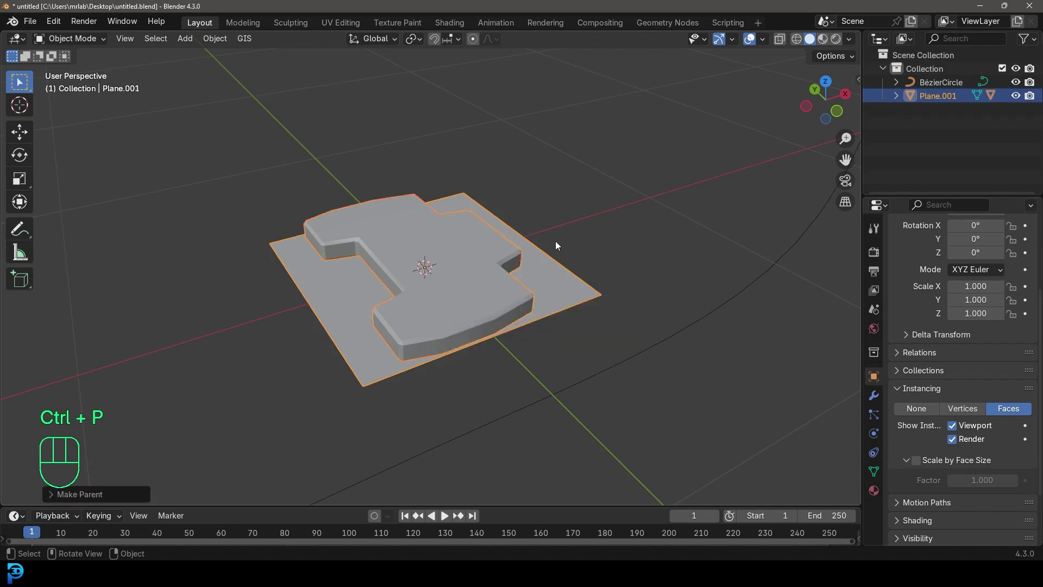
left_click_drag(478, 266, 444, 261)
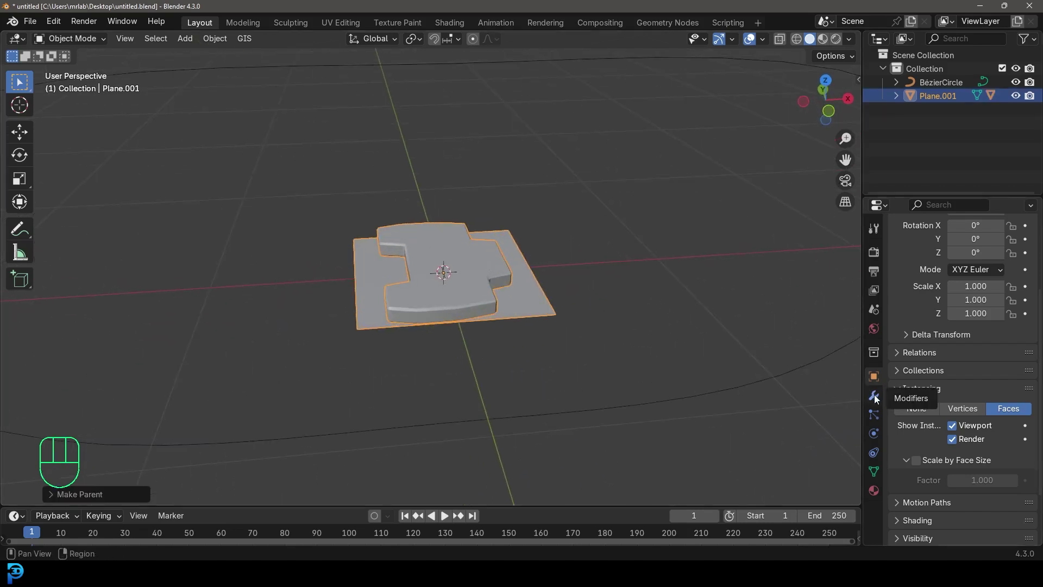
Step: Add an Array modifier with Count 2 to the plane, giving two side-by-side links
left_click(880, 399)
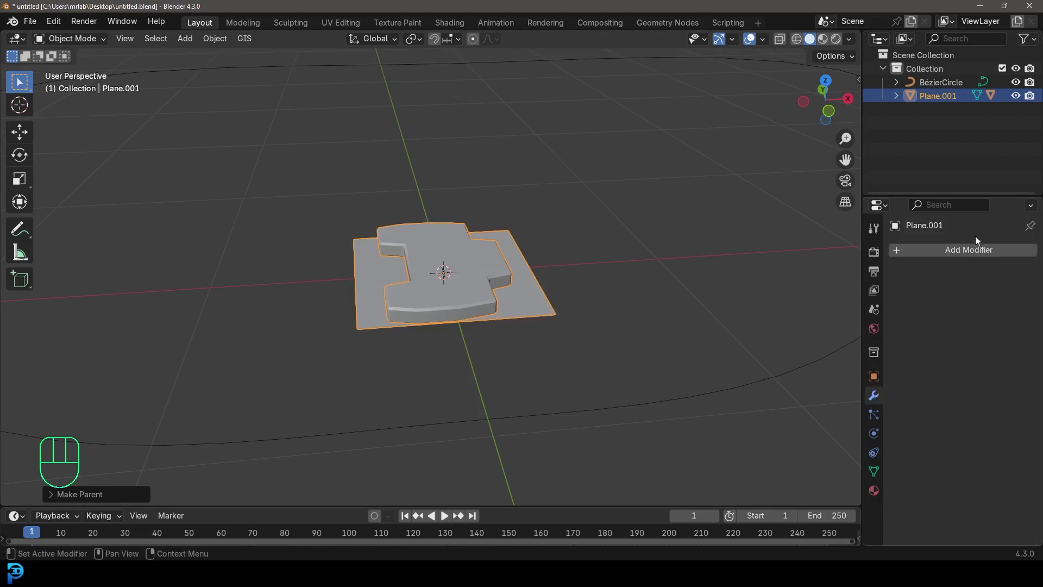
left_click_drag(971, 256, 938, 254)
key("r")
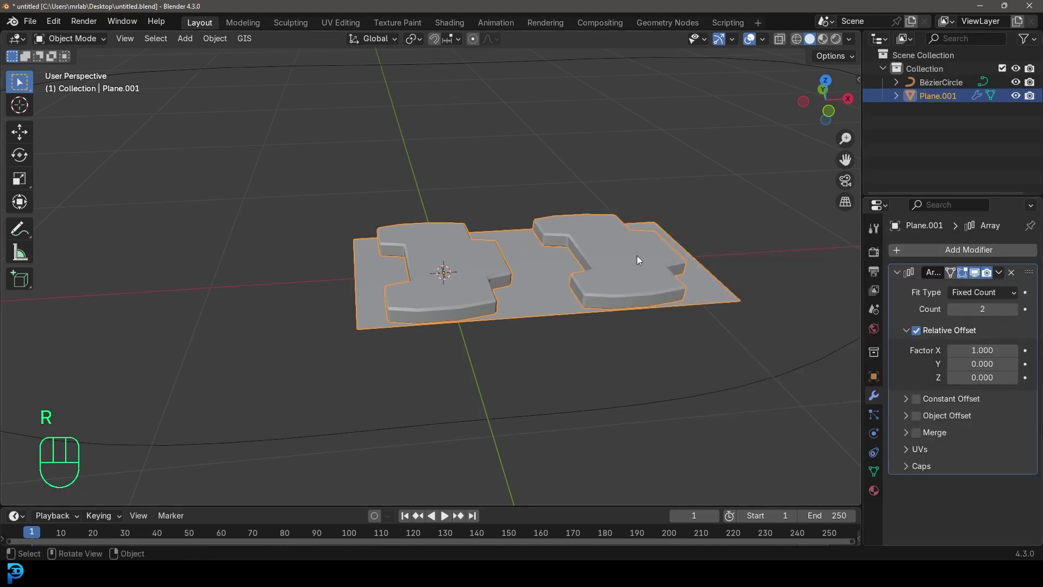
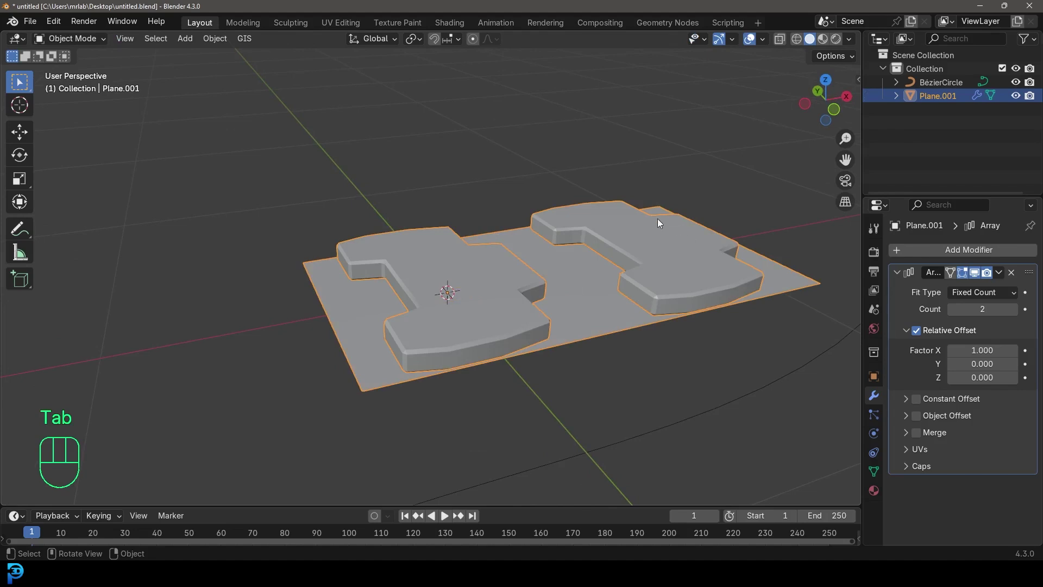
left_click_drag(641, 277, 592, 345)
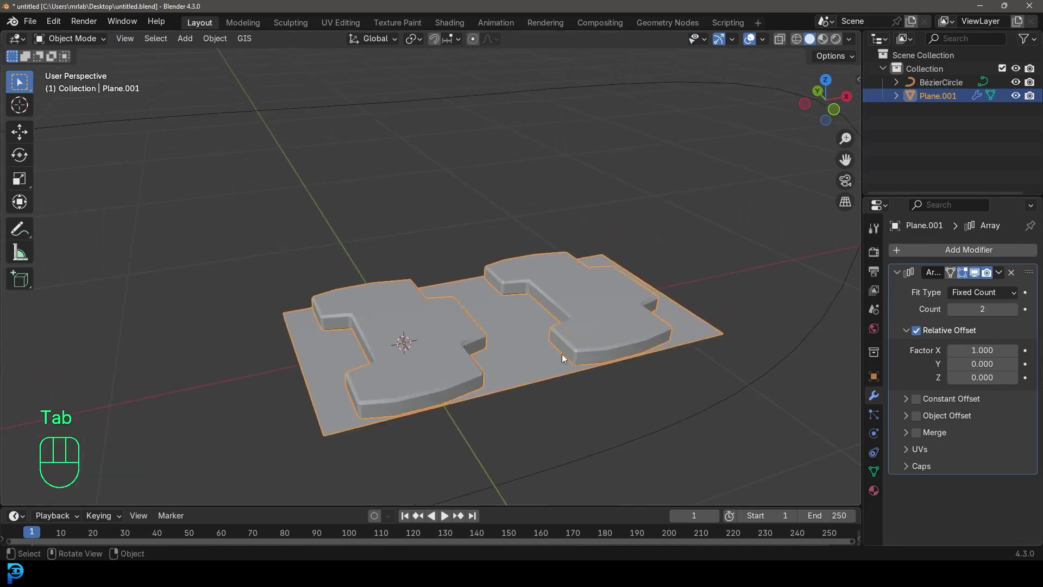
Step: Inspect the arrayed links and enter Edit Mode on the plane's mesh
key("g")
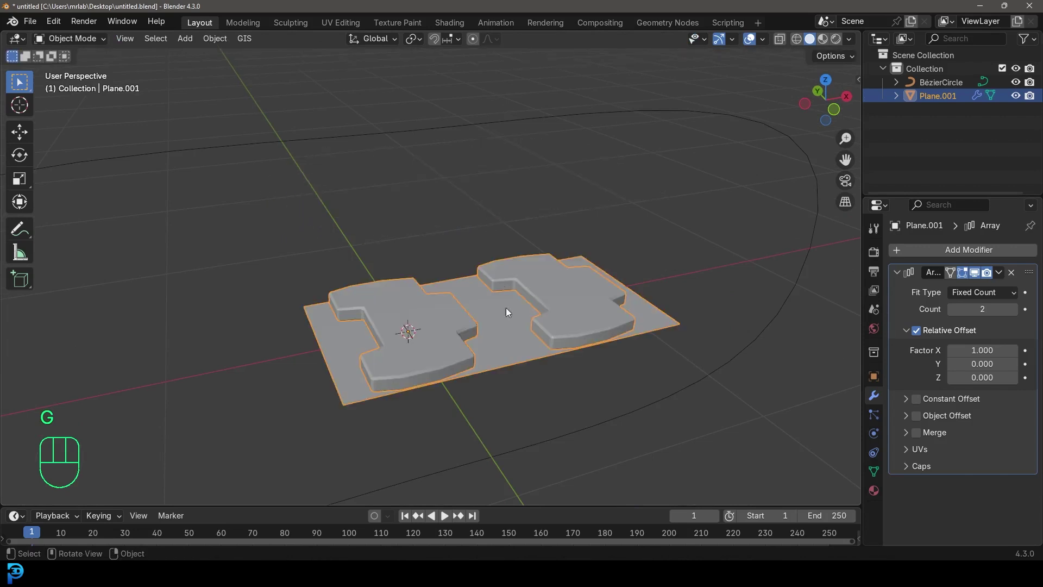
key("g")
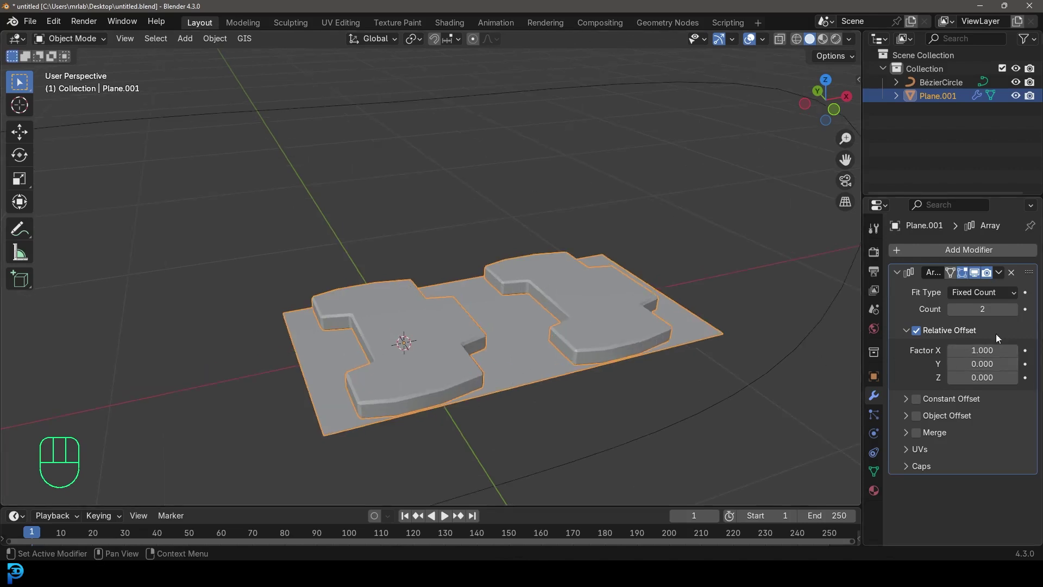
middle_click(598, 366)
left_click_drag(497, 384, 510, 353)
key("Tab")
Step: Scale the plane's mesh down along X so the two instanced links touch snugly
middle_click(541, 349)
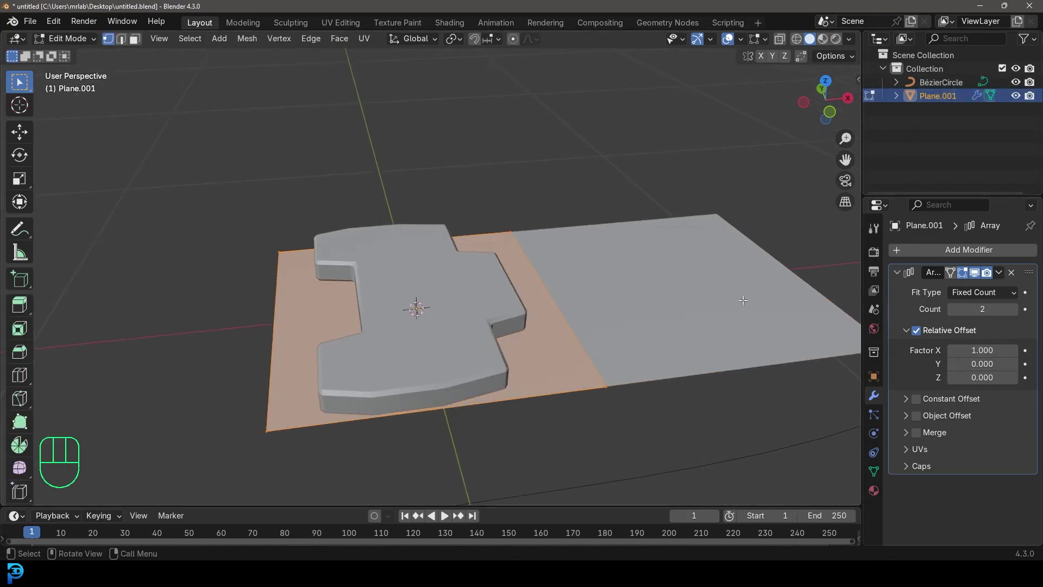
key("s")
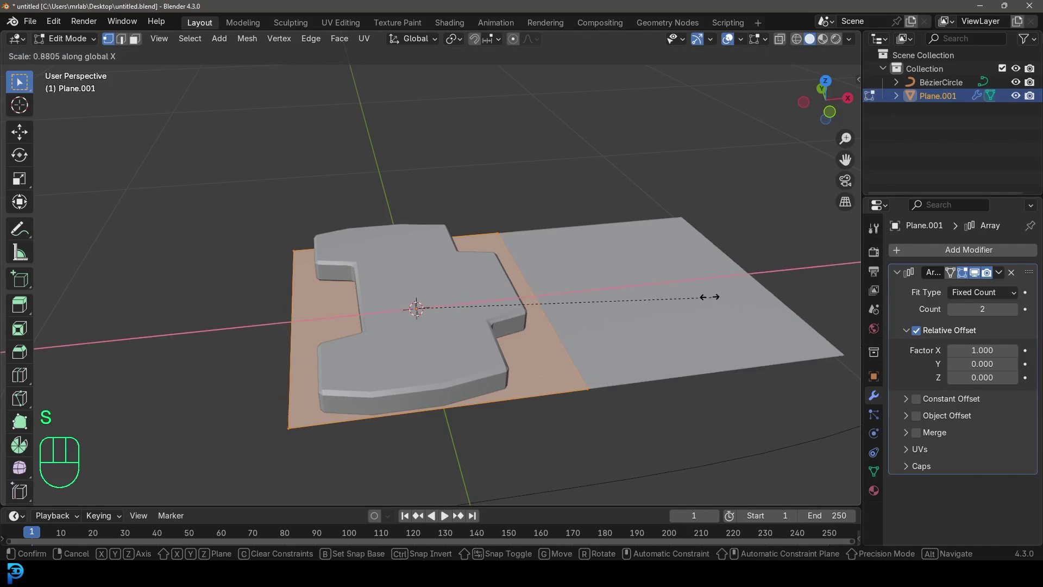
key("Tab")
left_click_drag(621, 300, 601, 324)
key("Tab")
key("s")
key("Tab")
key("Tab")
key("s")
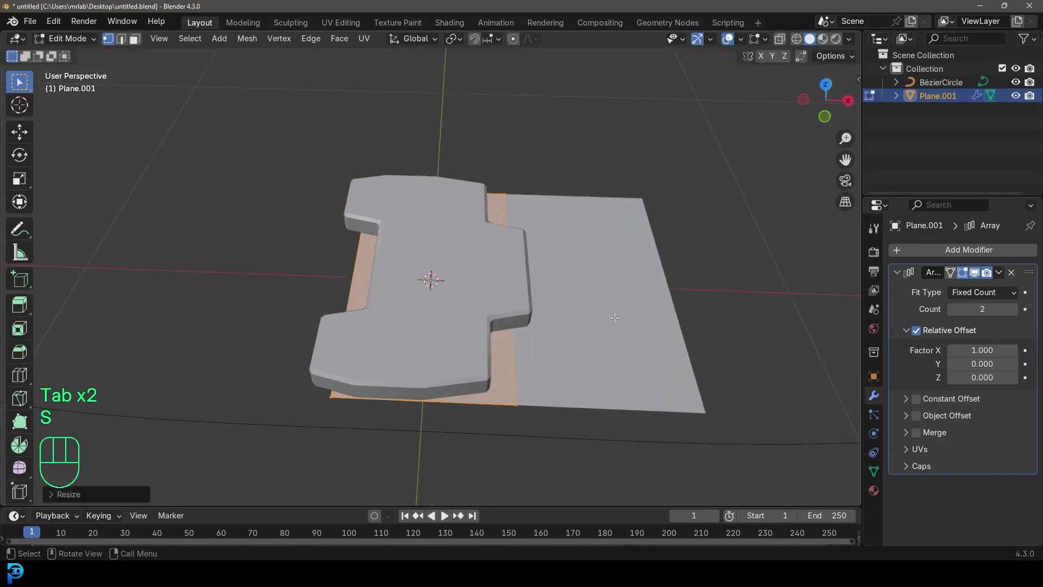
key("Tab")
left_click_drag(611, 322, 607, 328)
key("Tab")
Step: Back in Object Mode, raise the Array count to form a long strip of links
key("s")
key("Tab")
left_click_drag(588, 330, 619, 267)
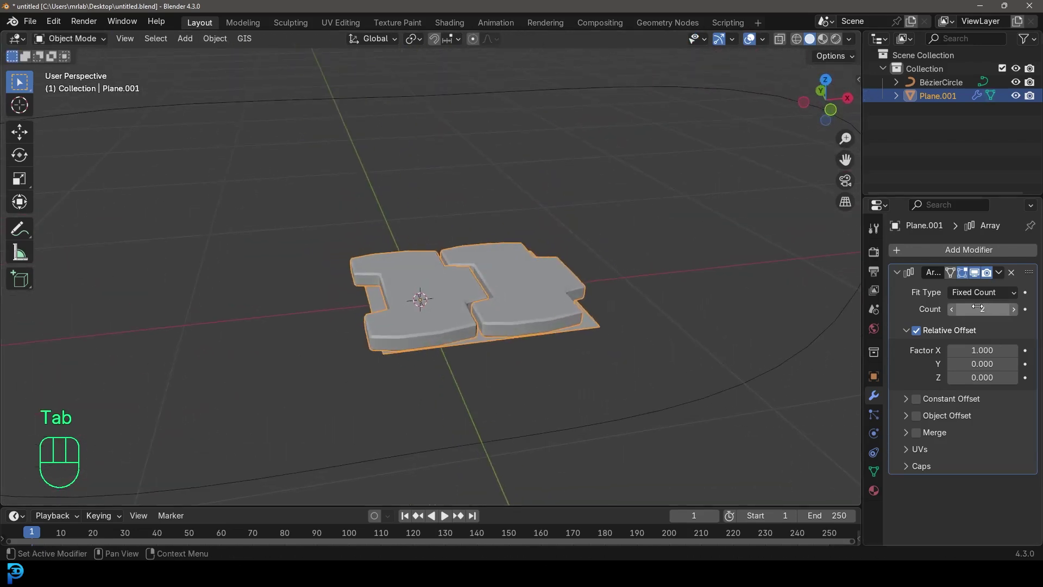
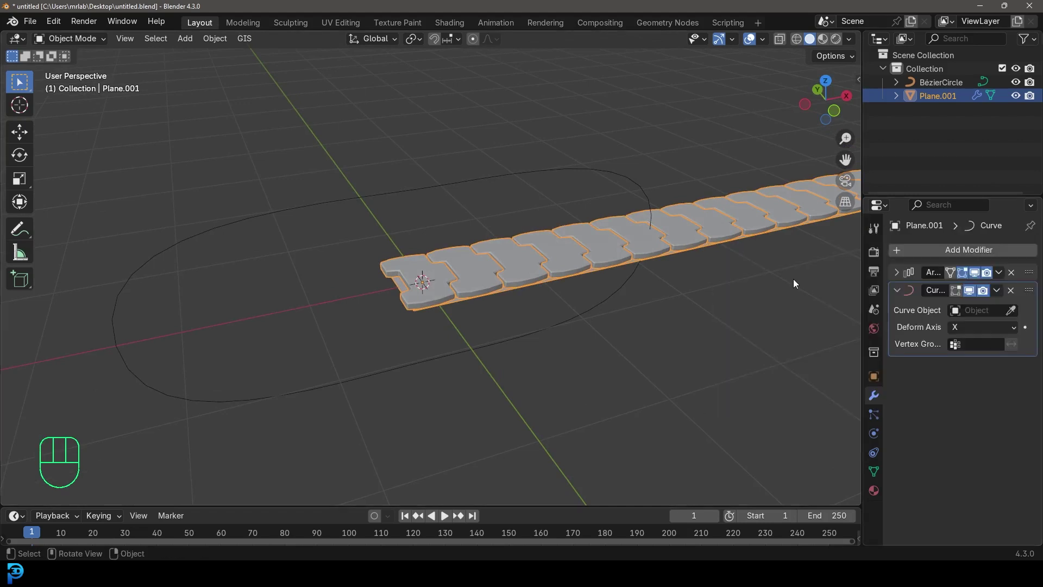
Step: Add a Curve modifier targeting BézierCircle to bend the strip into a loop
left_click(1015, 315)
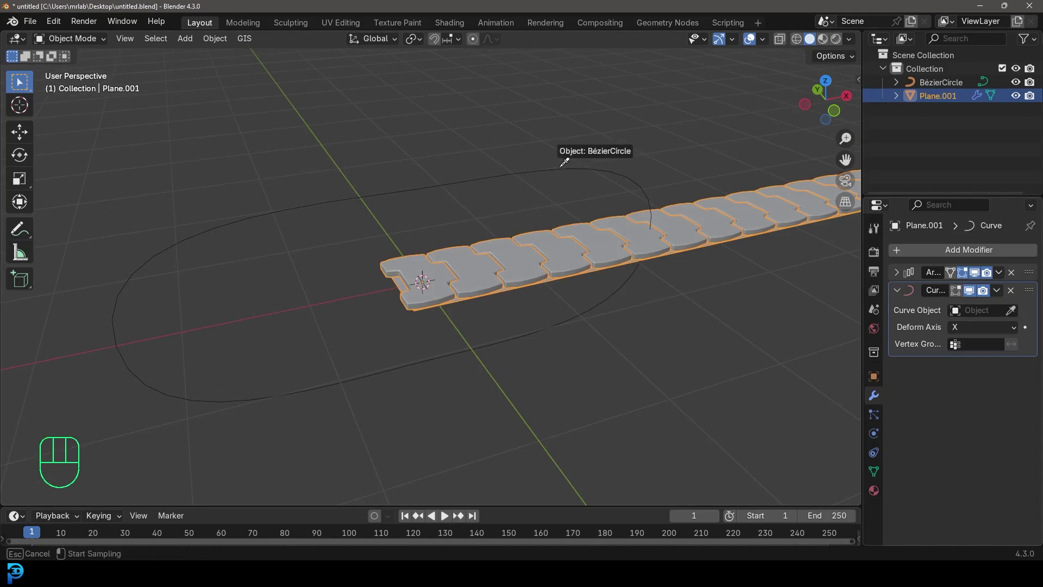
left_click_drag(428, 250, 422, 238)
left_click_drag(373, 260, 501, 252)
key("alt+a")
left_click_drag(659, 285, 558, 295)
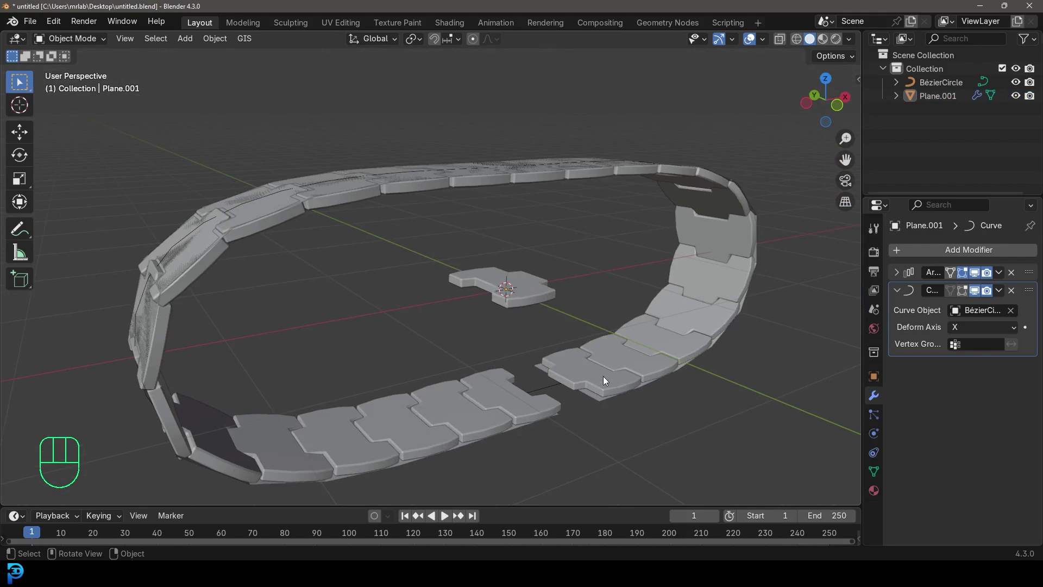
left_click_drag(502, 407, 520, 393)
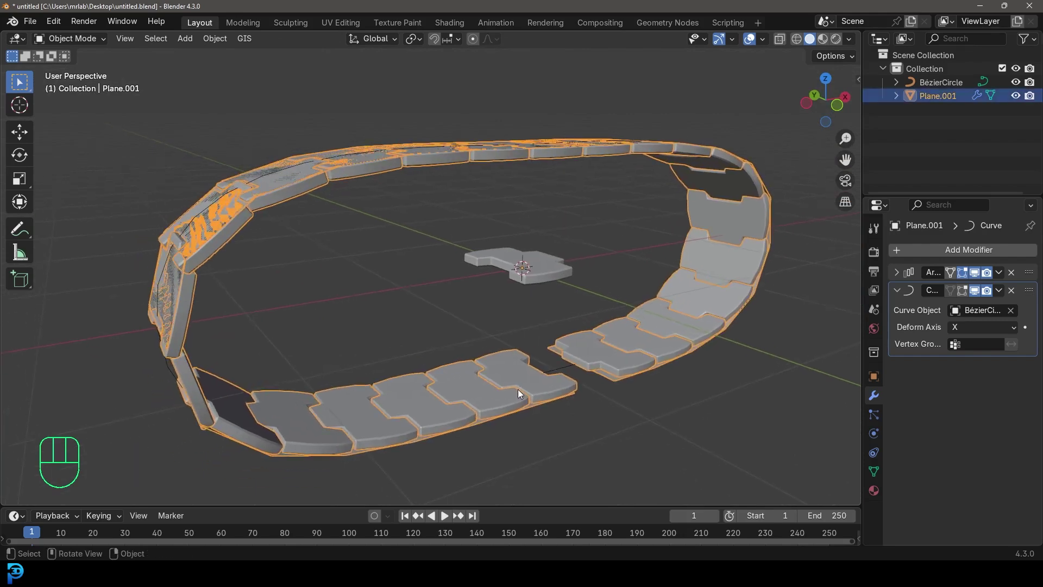
Step: Adjust the track strip's rotation and scale so the links wrap the Bézier circle
key("r")
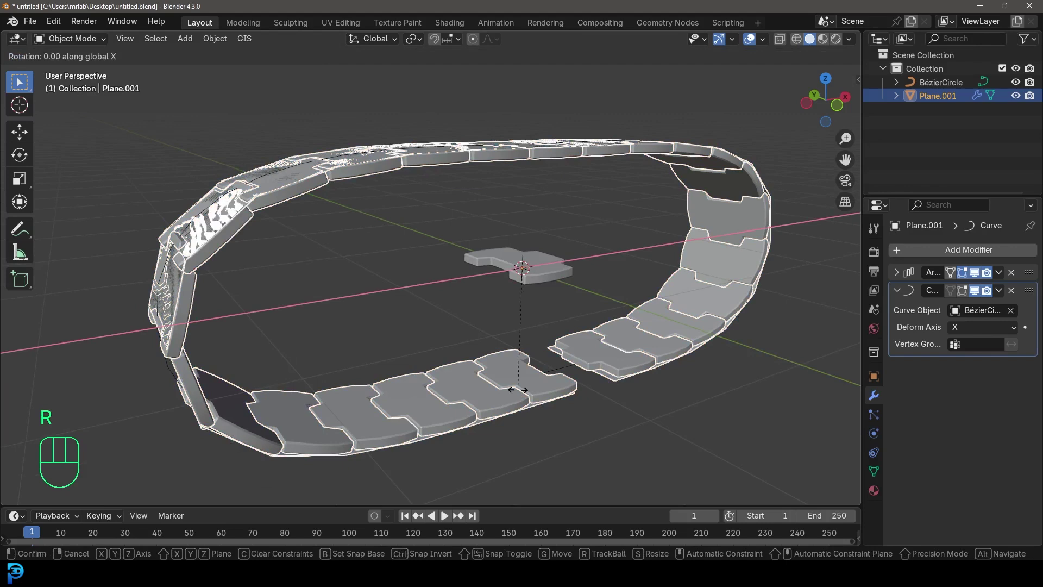
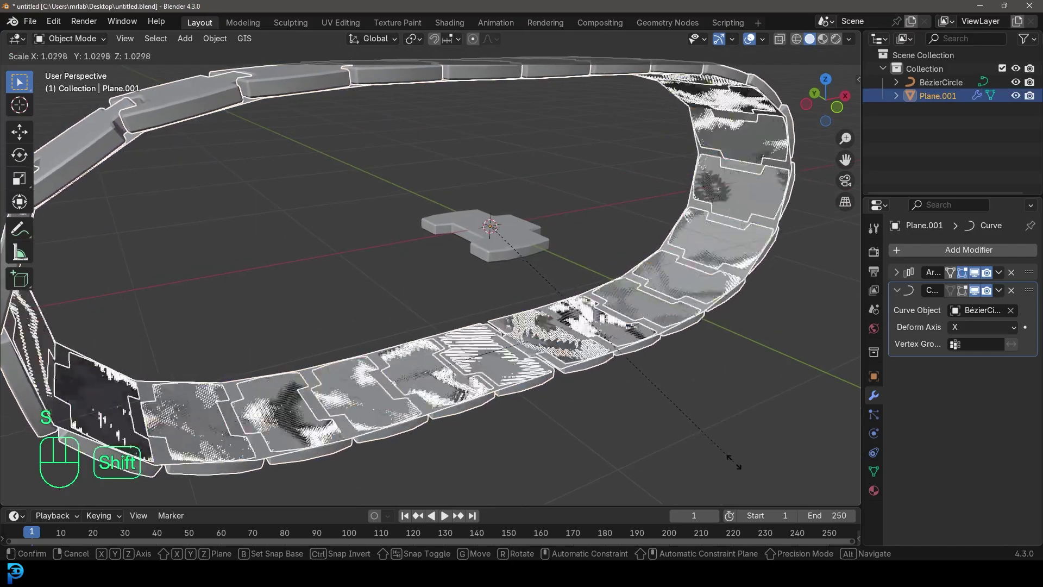
left_click_drag(655, 441, 611, 324)
left_click_drag(650, 346, 565, 335)
key("s")
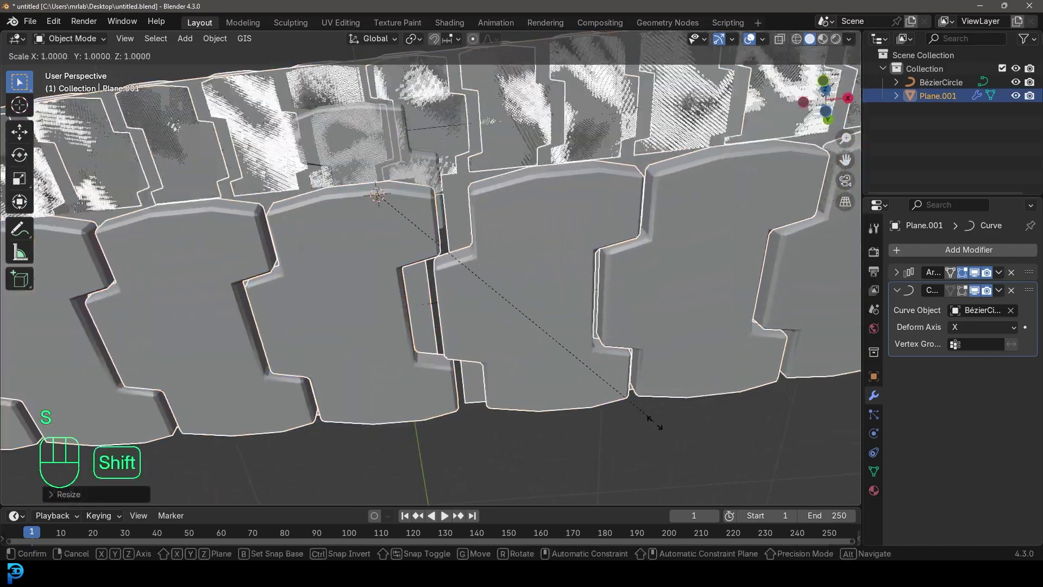
left_click_drag(415, 210, 455, 310)
key("alt+a")
left_click_drag(435, 250, 445, 286)
left_click_drag(434, 289, 454, 311)
Step: Move the original track link into a new collection (Collection 2)
left_click(431, 258)
key("m")
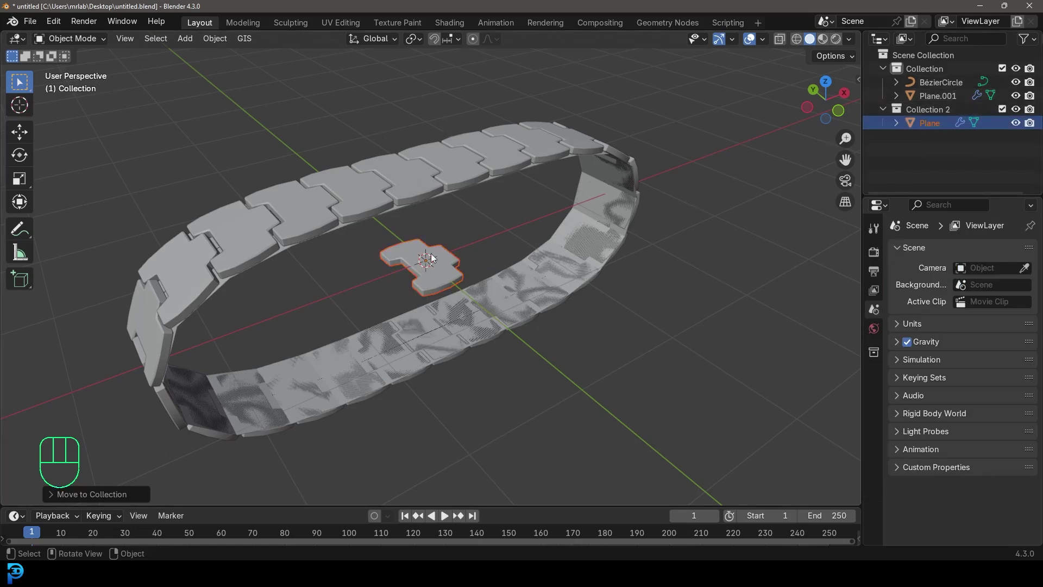
Step: Hide the original link, collapse Collection 2 and orbit around the track loop
left_click(429, 269)
key("h")
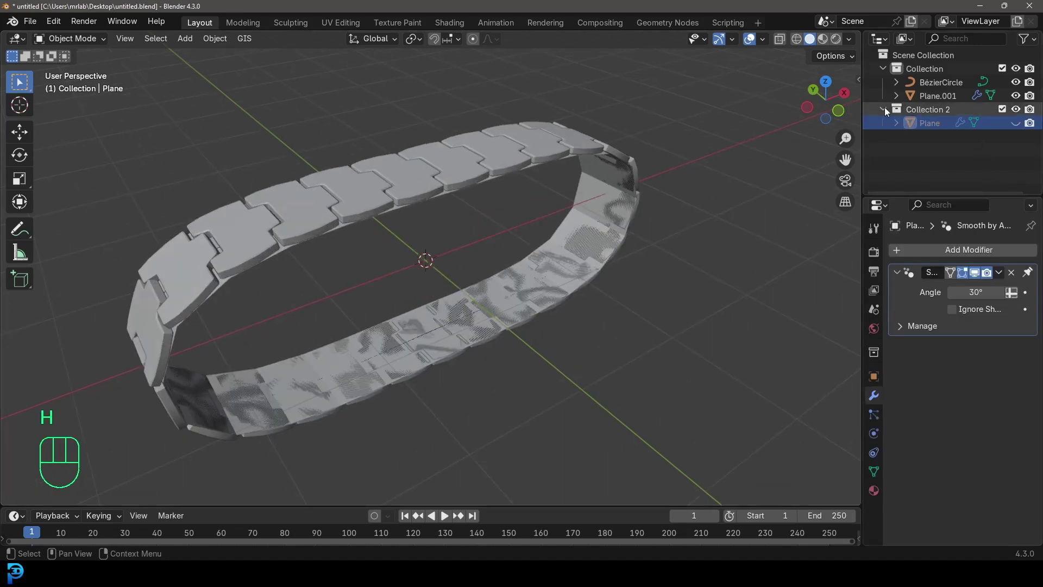
left_click(883, 111)
left_click_drag(389, 234, 398, 248)
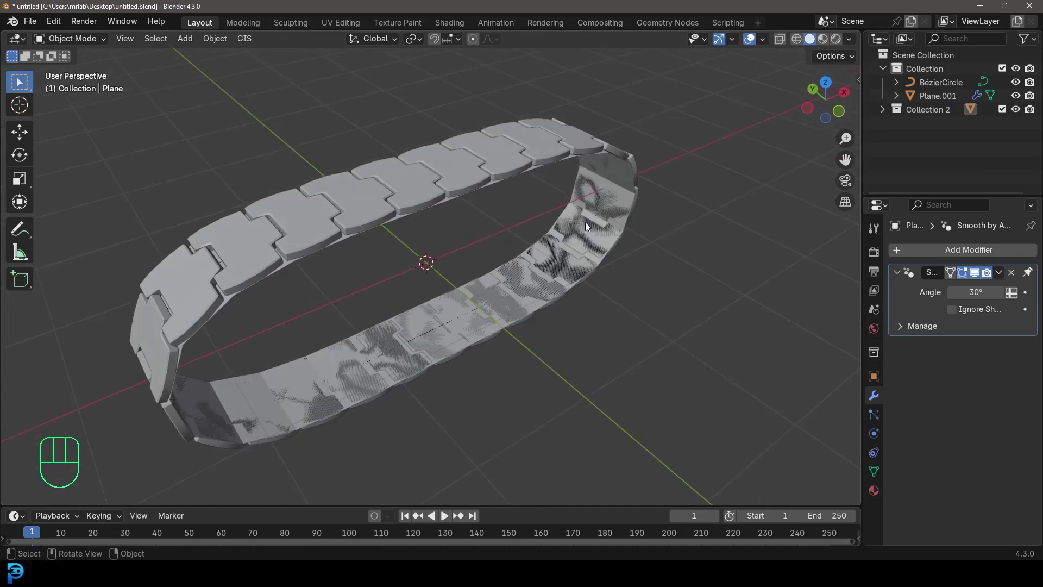
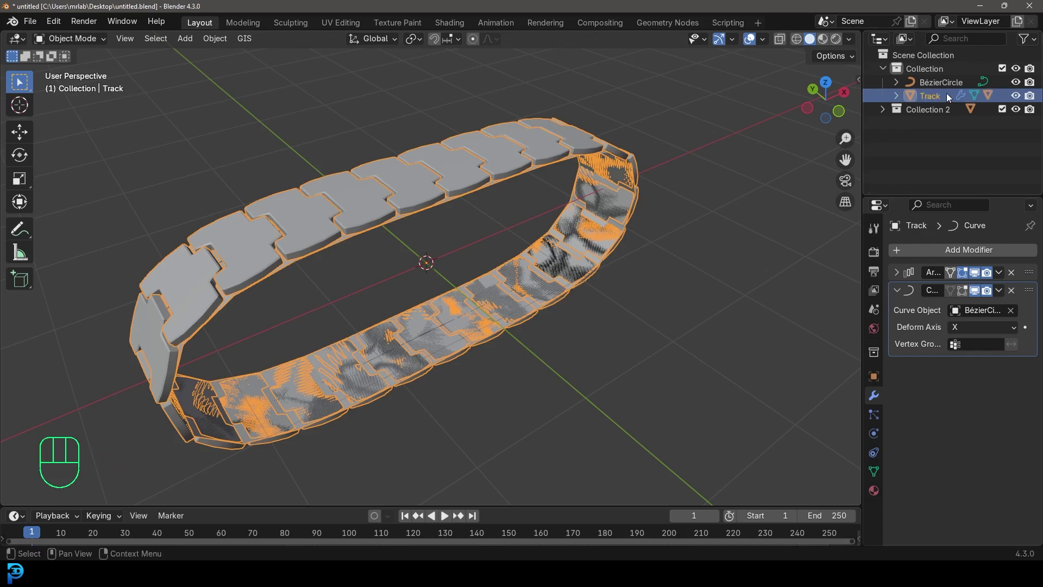
left_click_drag(545, 203, 505, 204)
Step: Add a cube-shaped Empty to the scene
key("shift+a")
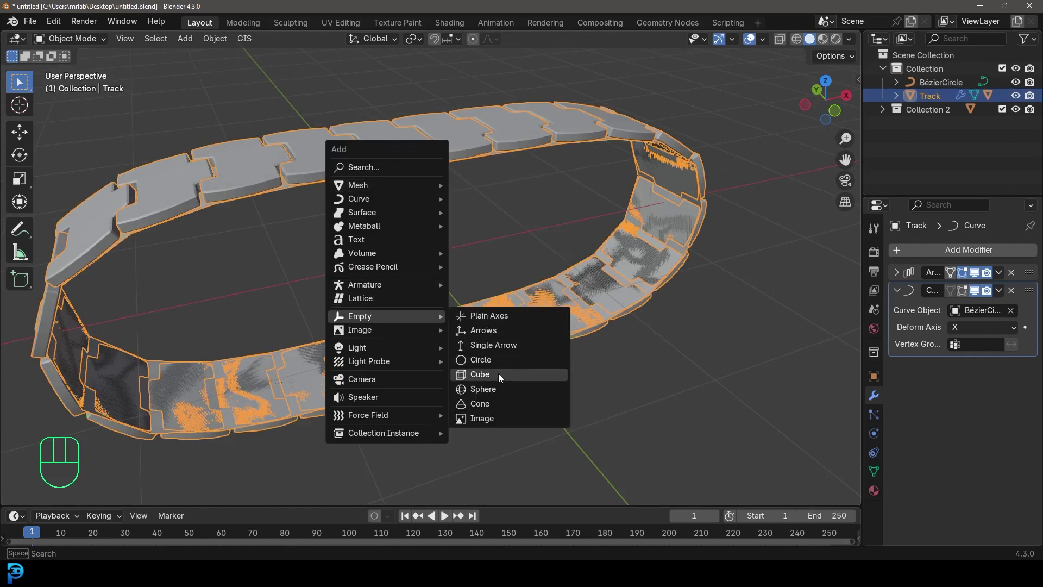
left_click_drag(412, 311, 408, 297)
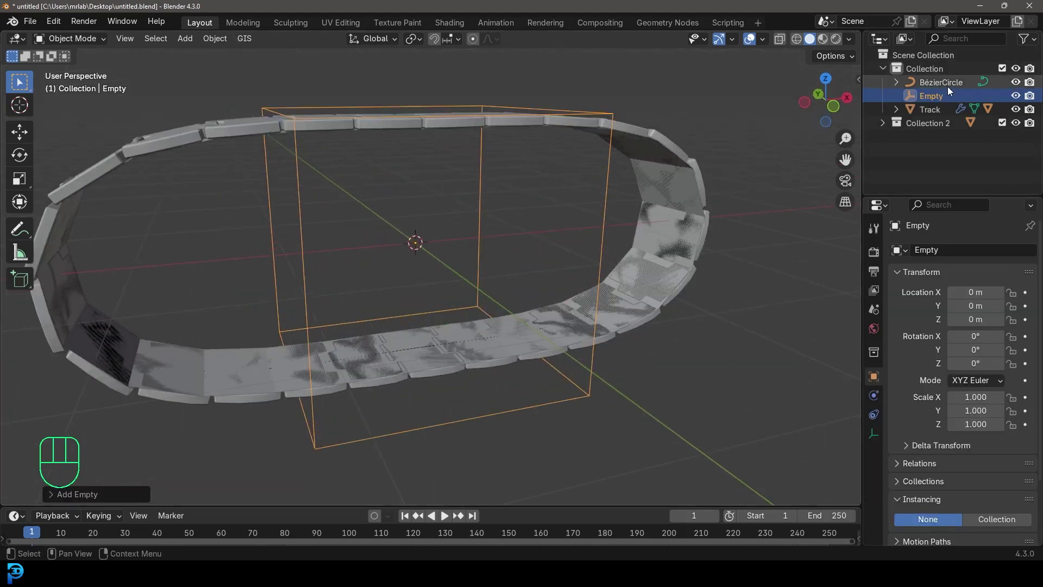
Step: In front view, raise the Bézier circle's points along Z in Edit Mode
left_click(950, 86)
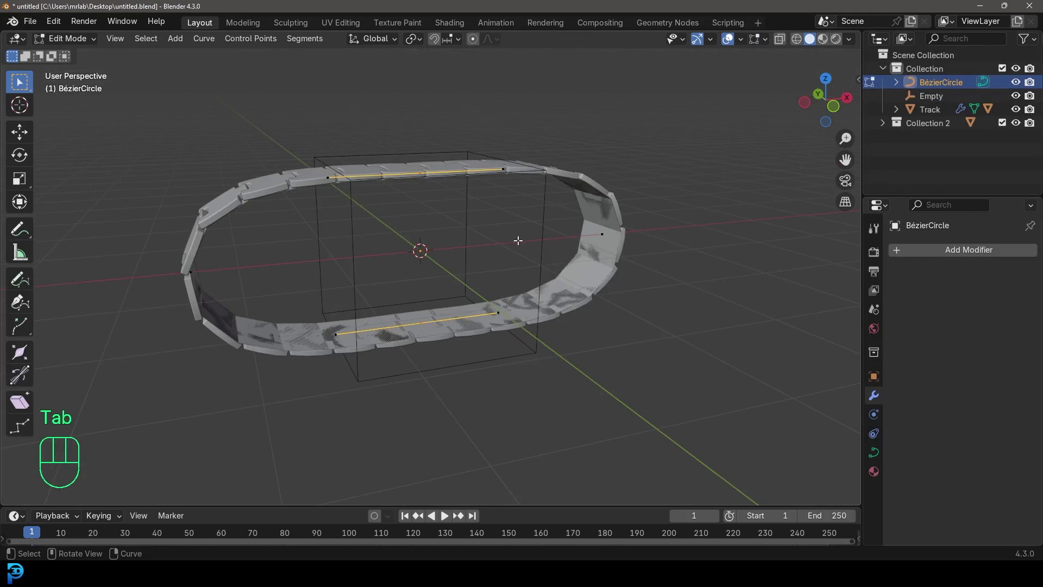
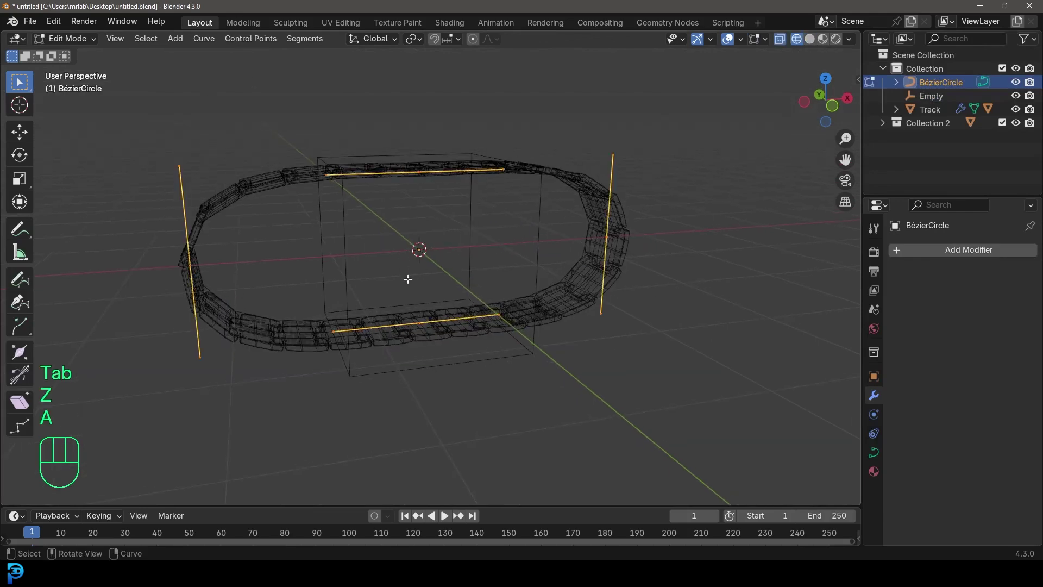
key("g")
key("KP_1")
key("g")
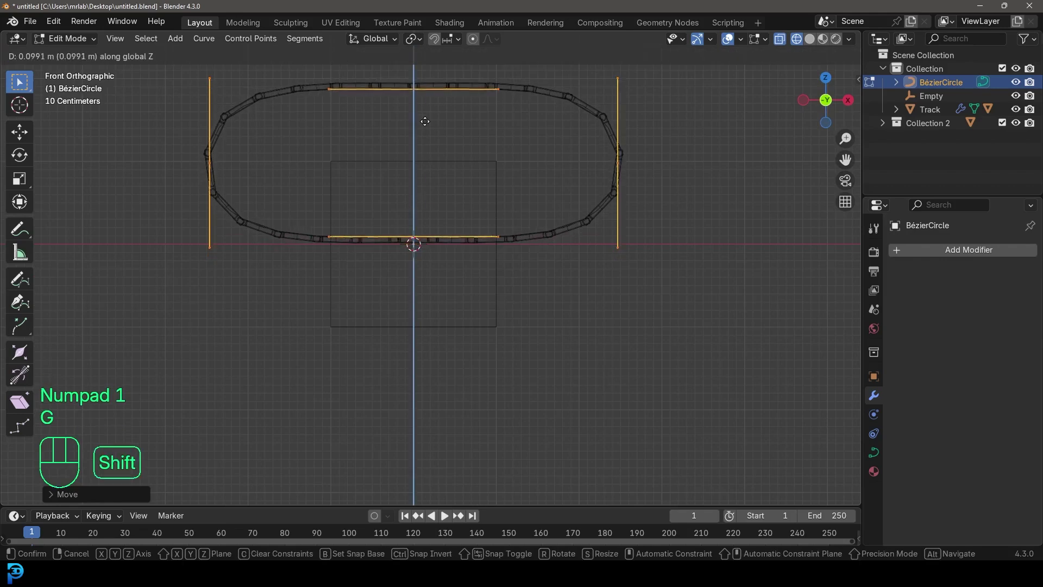
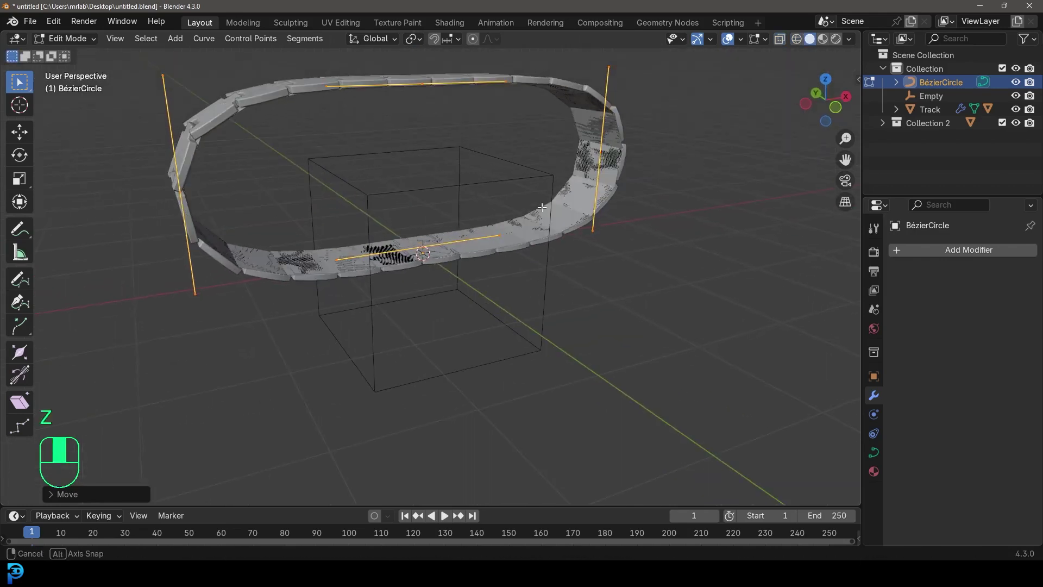
left_click(75, 50)
middle_click(412, 156)
Step: Raise the Empty about 1.06 m on Z, scale it to 0.551, then select circle and Empty
left_click(444, 230)
key("g")
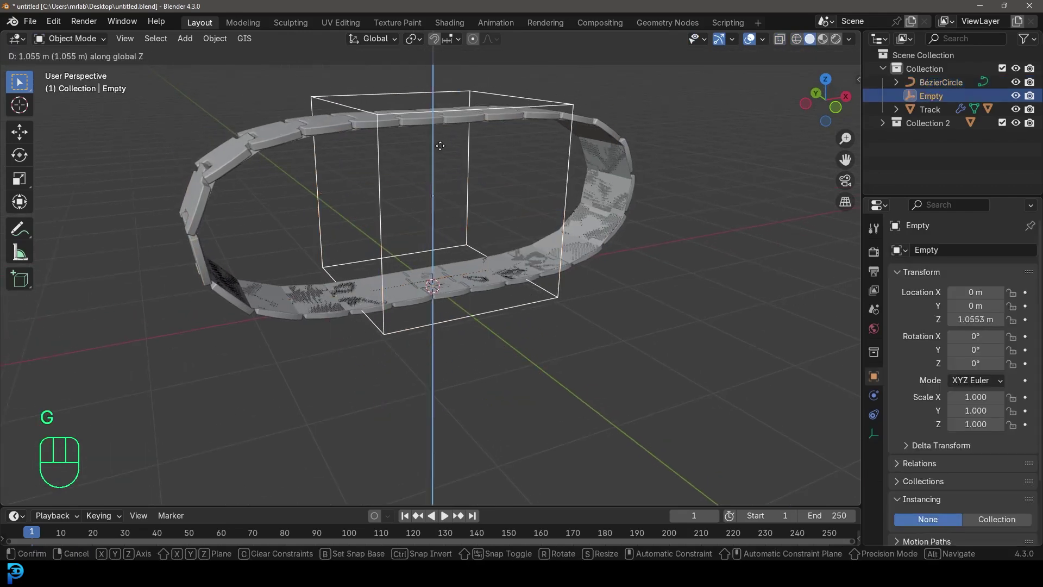
key("s")
middle_click(397, 195)
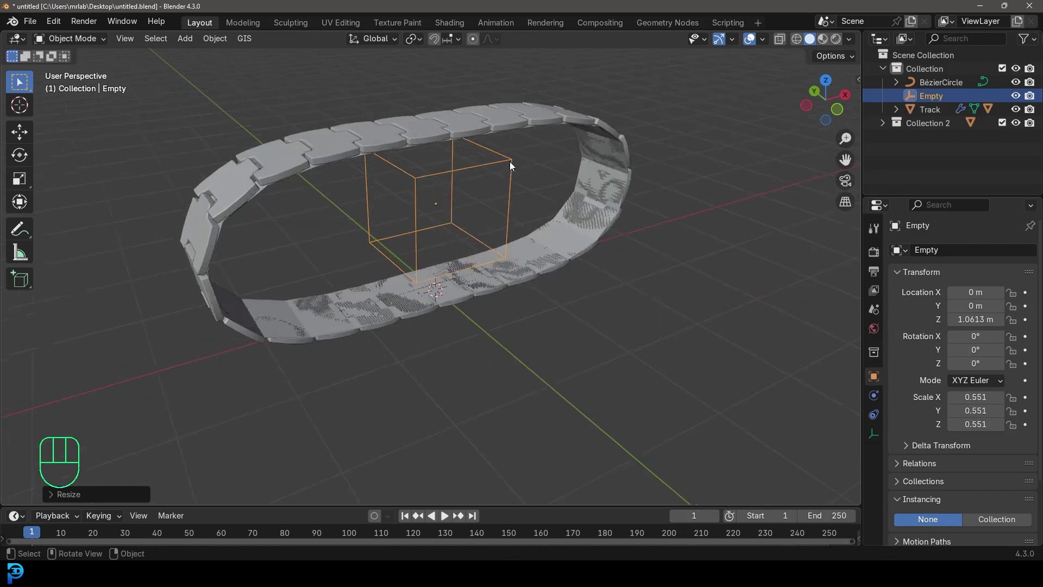
left_click_drag(562, 100, 564, 133)
left_click(942, 85)
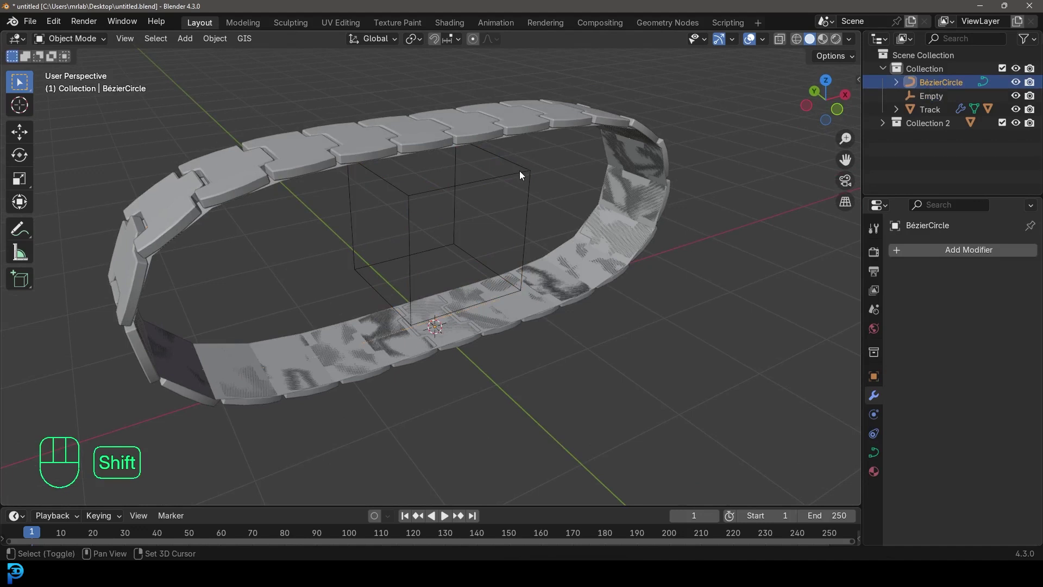
left_click(522, 175)
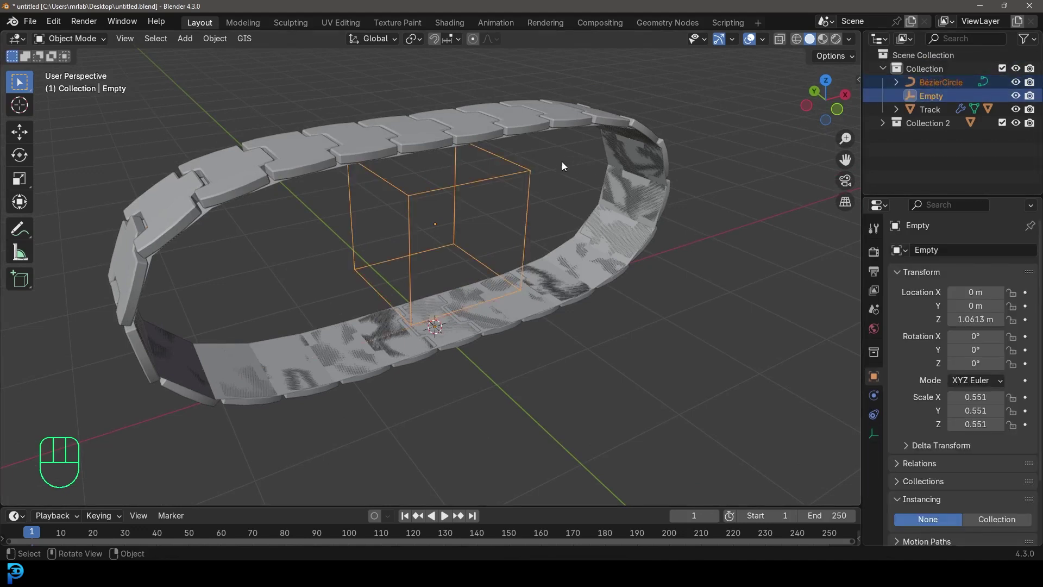
Step: Parent the Bézier circle to the Empty with Object (Keep Transform)
key("ctrl+p")
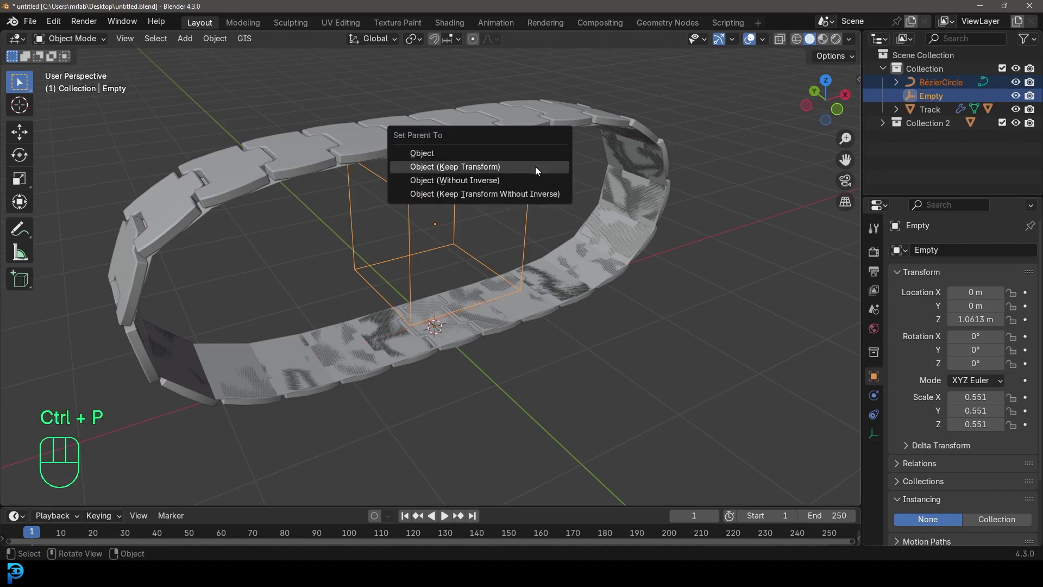
middle_click(468, 192)
left_click(487, 221)
key("g")
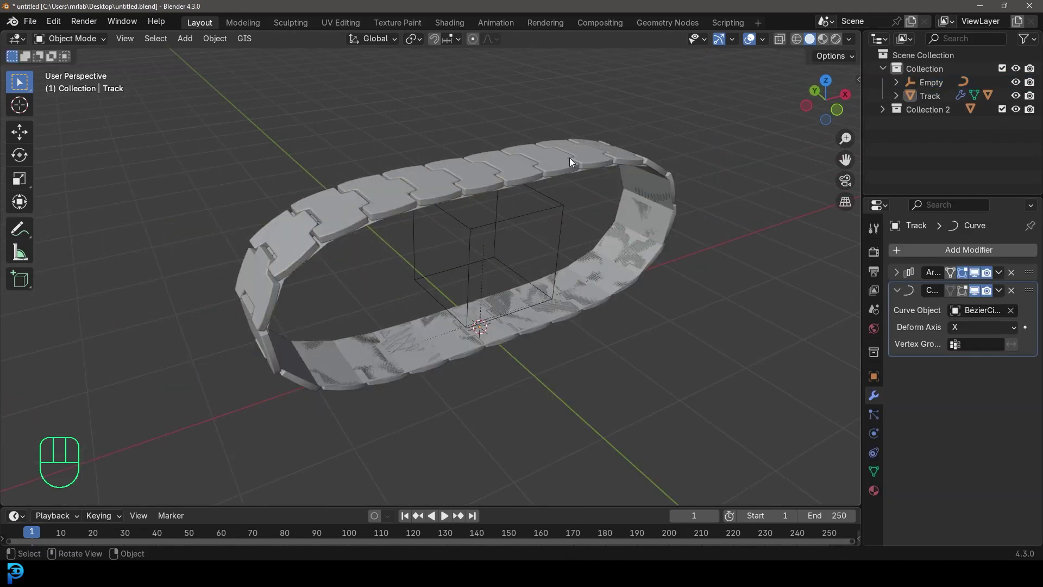
Step: Expand the Empty in the Outliner, select the curve under it and edit its points in wireframe
left_click(514, 211)
left_click(518, 217)
key("g")
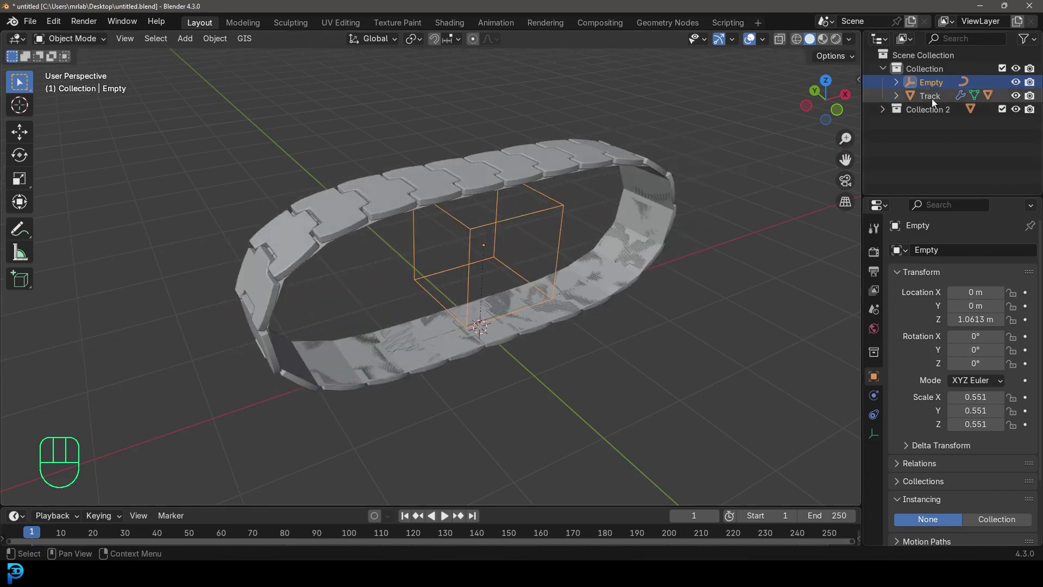
left_click(899, 83)
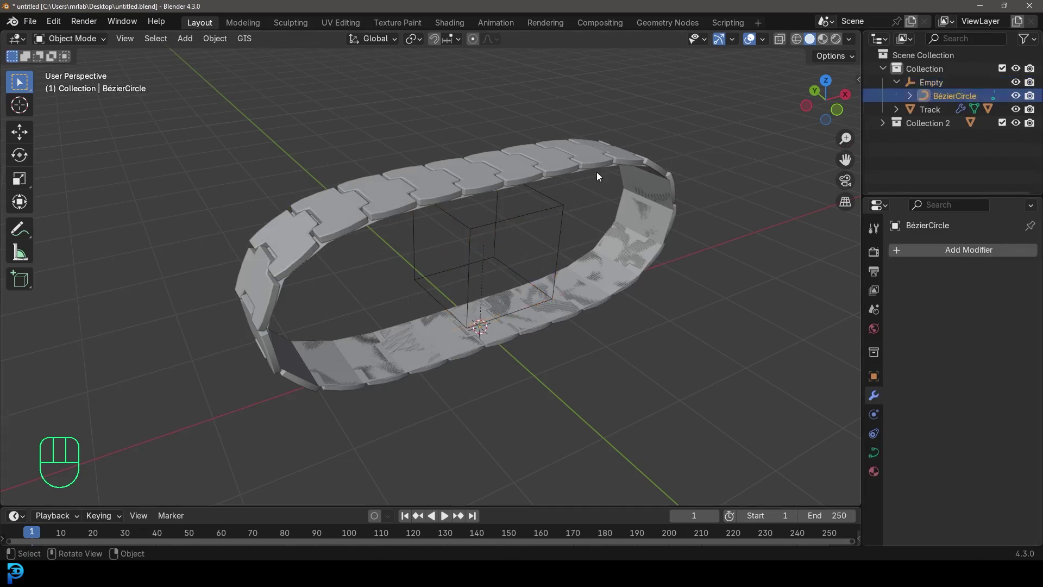
key("z")
key("Tab")
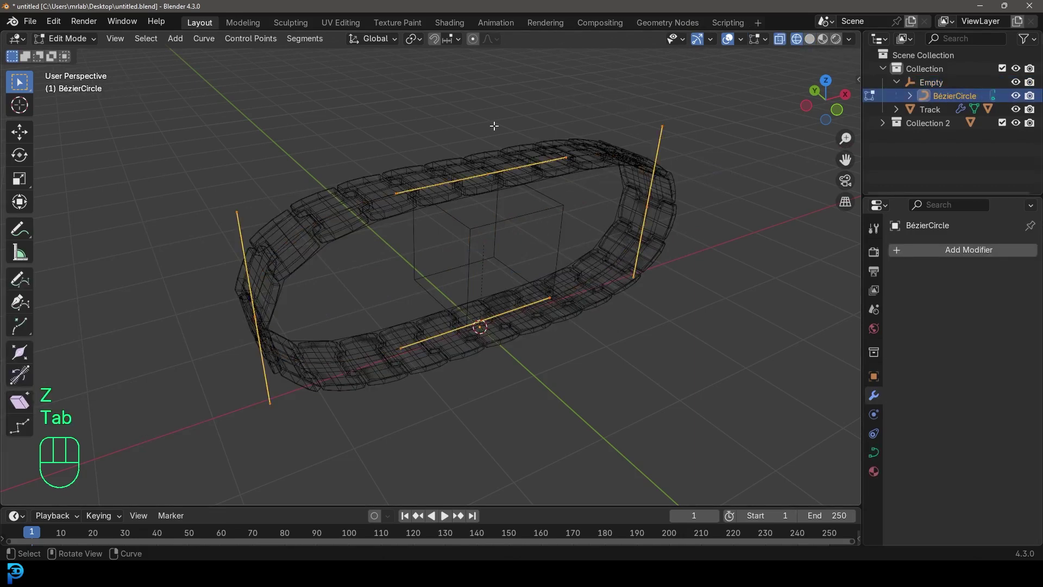
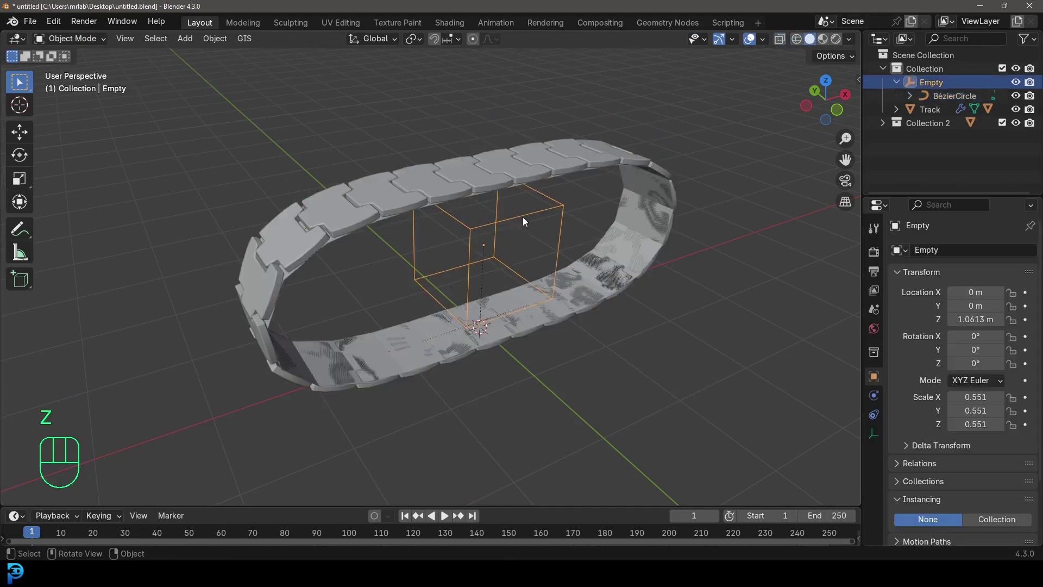
Step: Scale the Track link along Y in Edit Mode and return to Object Mode
key("g")
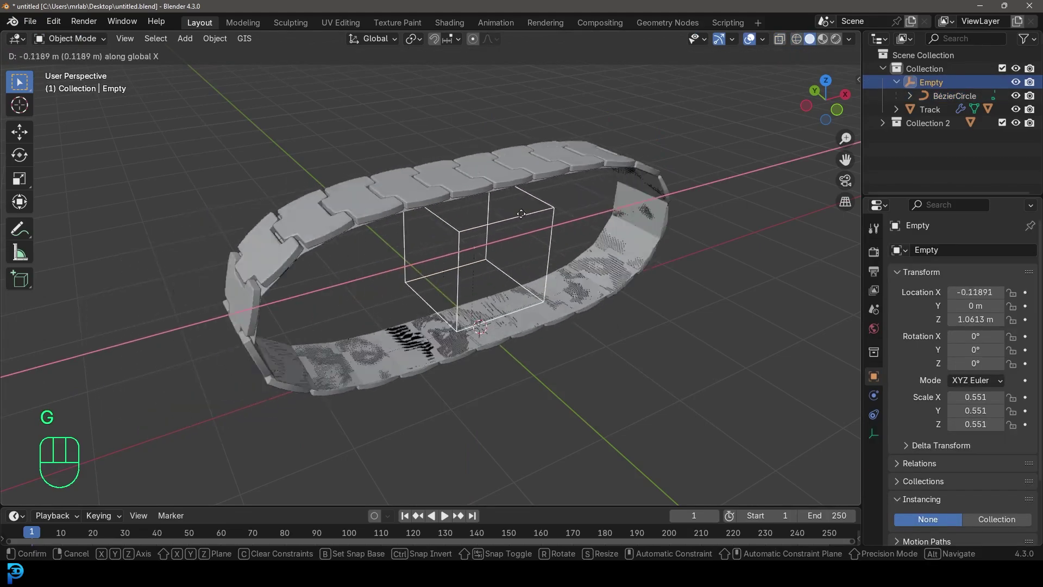
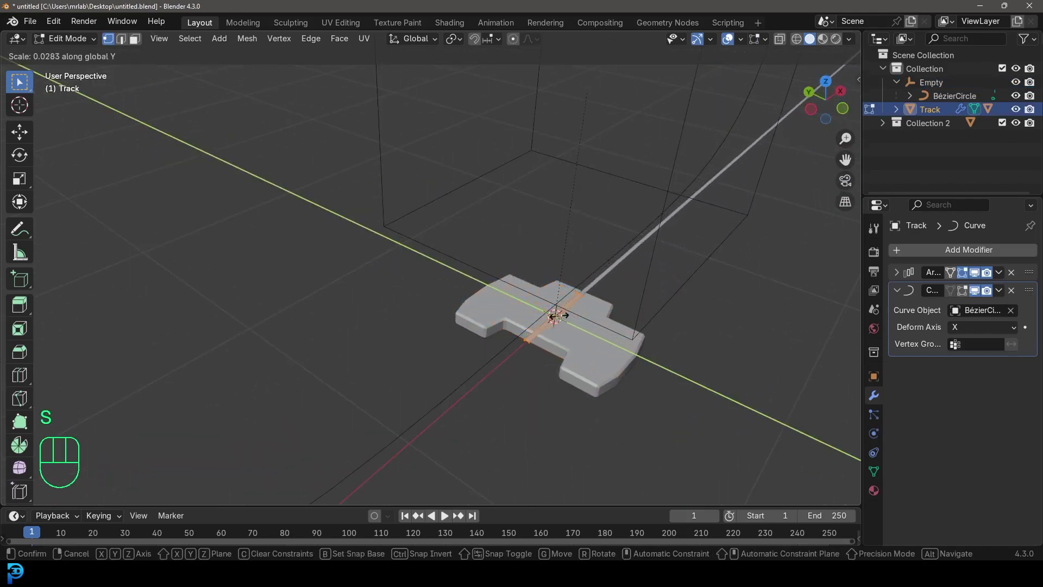
key("Tab")
middle_click(541, 333)
key("alt+a")
left_click_drag(447, 347, 474, 354)
Step: Select the Empty and inspect the track links in front view, wireframe and solid shading
left_click(674, 132)
middle_click(514, 252)
key("alt+a")
left_click(499, 204)
left_click_drag(500, 209, 492, 226)
key("g")
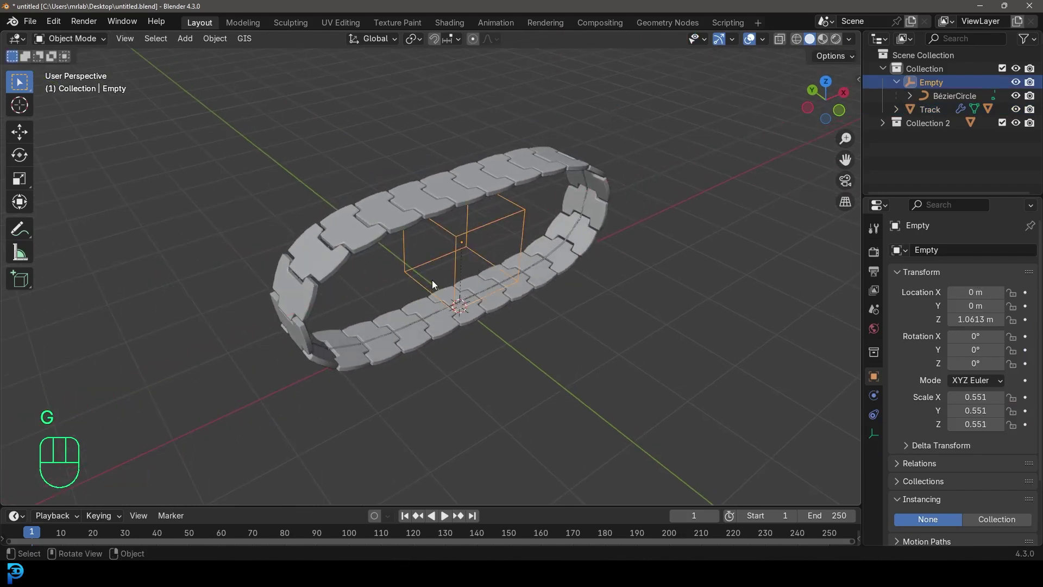
key("KP_3")
key("KP_1")
middle_click(376, 267)
left_click_drag(554, 320, 434, 296)
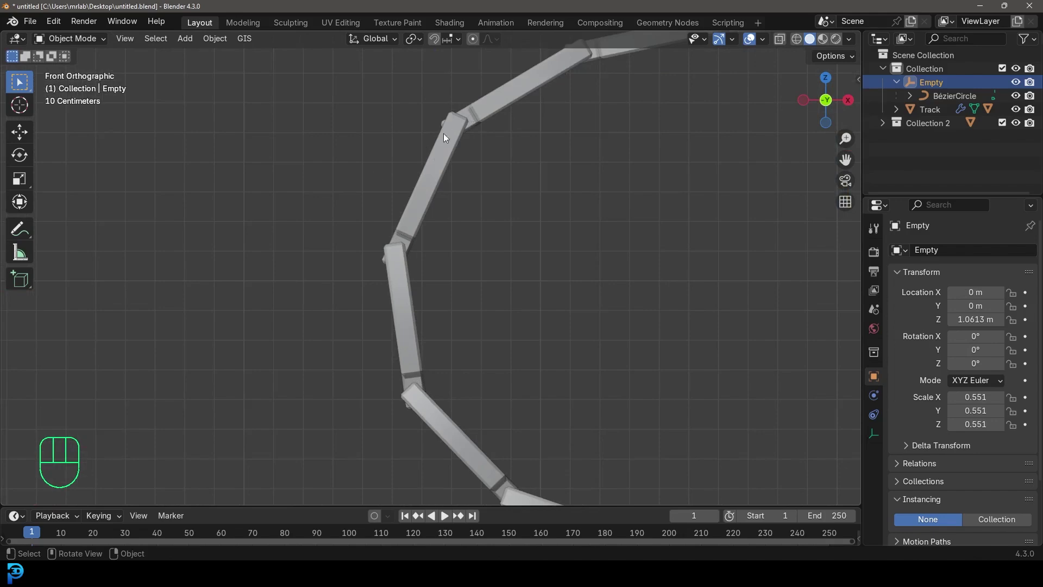
left_click_drag(503, 203, 453, 263)
key("z")
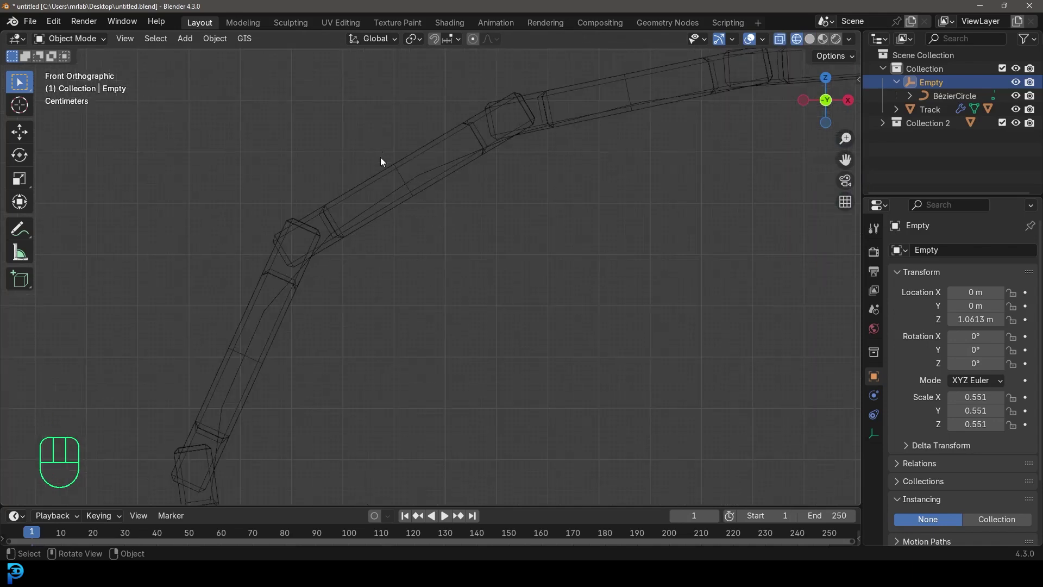
middle_click(529, 267)
left_click_drag(383, 283, 405, 259)
key("z")
left_click_drag(429, 284, 470, 290)
Step: Slide the Empty along X to verify the links travel along the path
key("g")
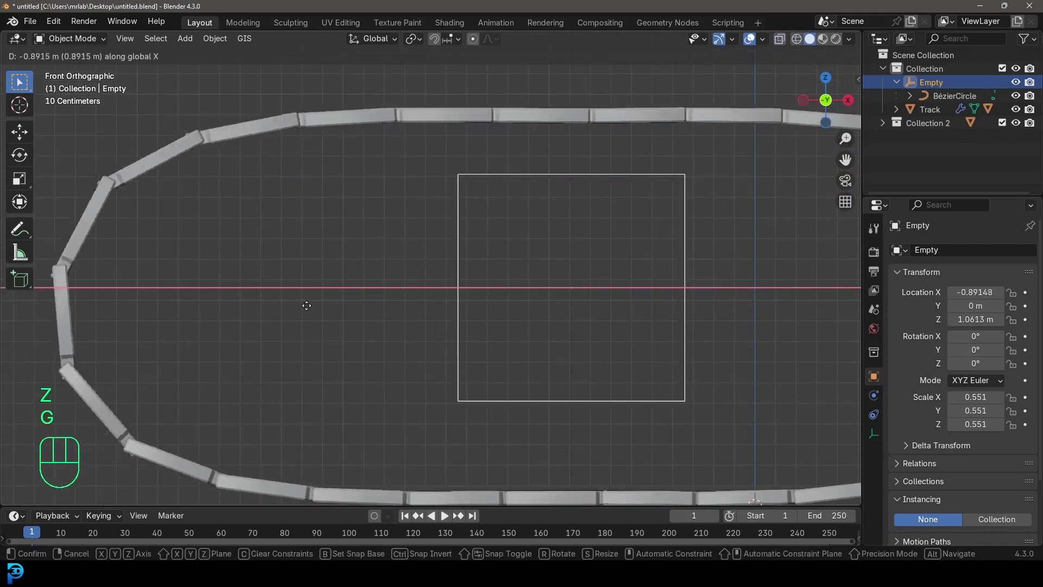
left_click_drag(396, 252, 461, 292)
left_click_drag(496, 282, 458, 269)
left_click_drag(396, 276, 425, 277)
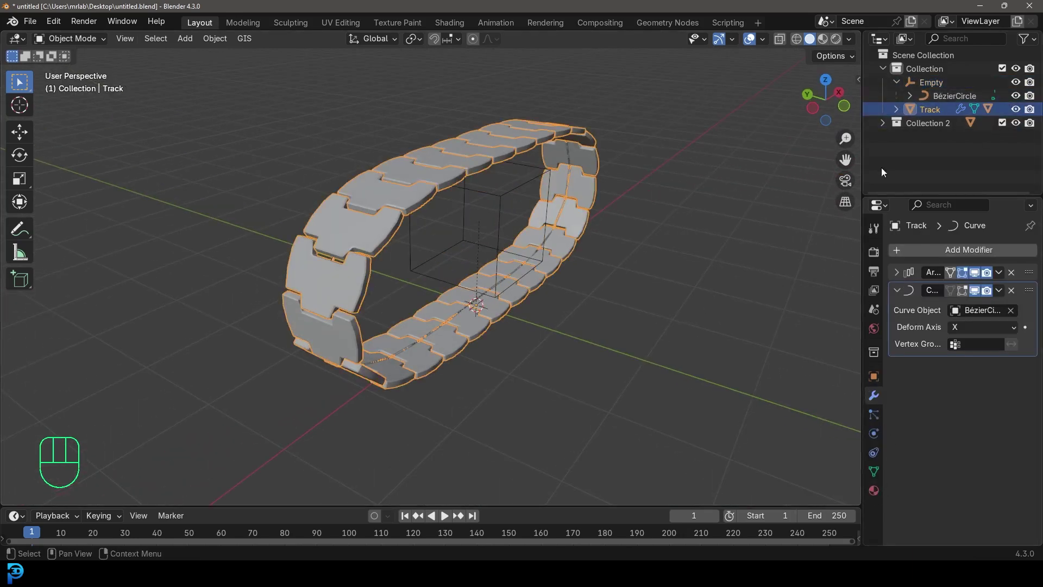
Step: Unhide and select the source link, then view its underside up close
key("alt+h")
key("alt+a")
left_click_drag(546, 320, 505, 292)
left_click(536, 379)
key("g")
key("z")
left_click_drag(646, 379, 679, 359)
left_click_drag(687, 393, 613, 268)
left_click_drag(553, 248, 556, 295)
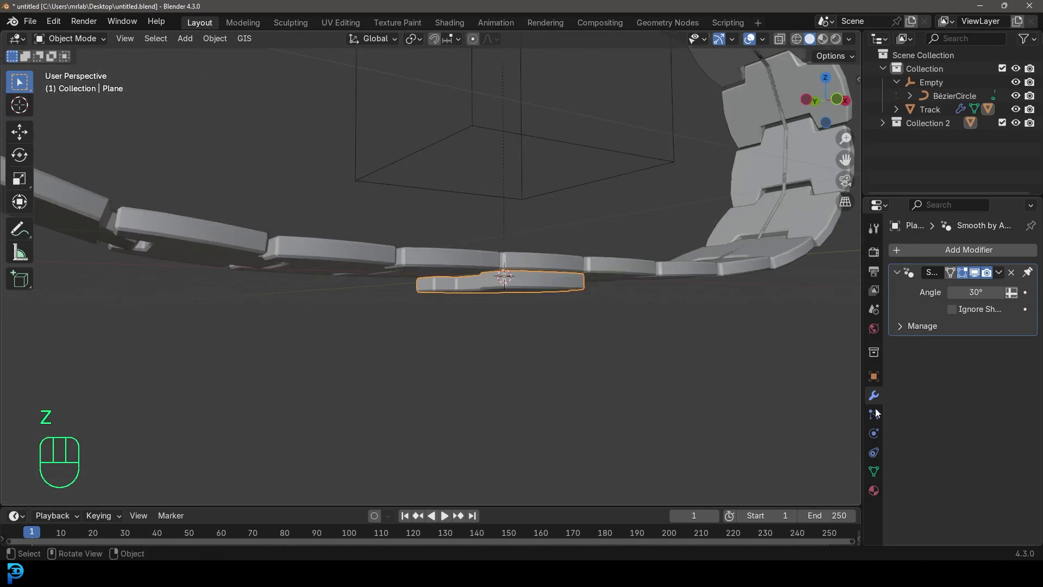
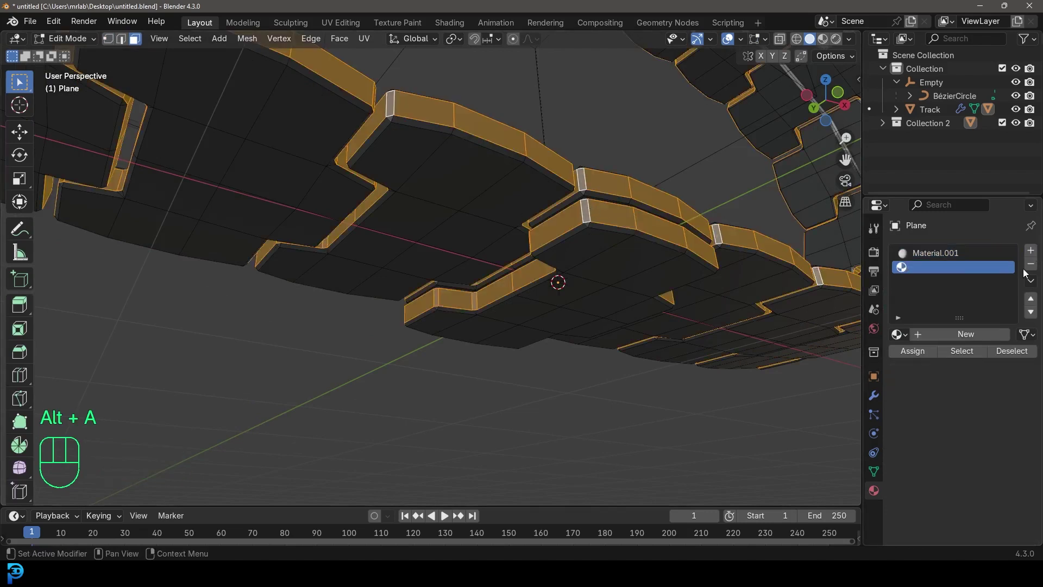
Step: Create Material.002 in a second slot with dark teal colour and assign it to the rim faces
left_click_drag(950, 338, 937, 346)
left_click(929, 356)
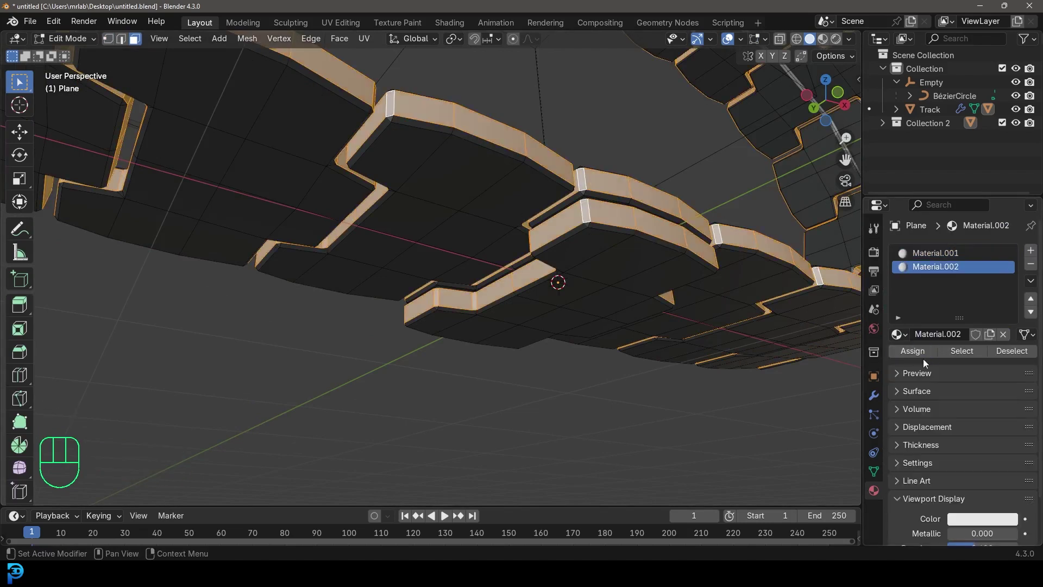